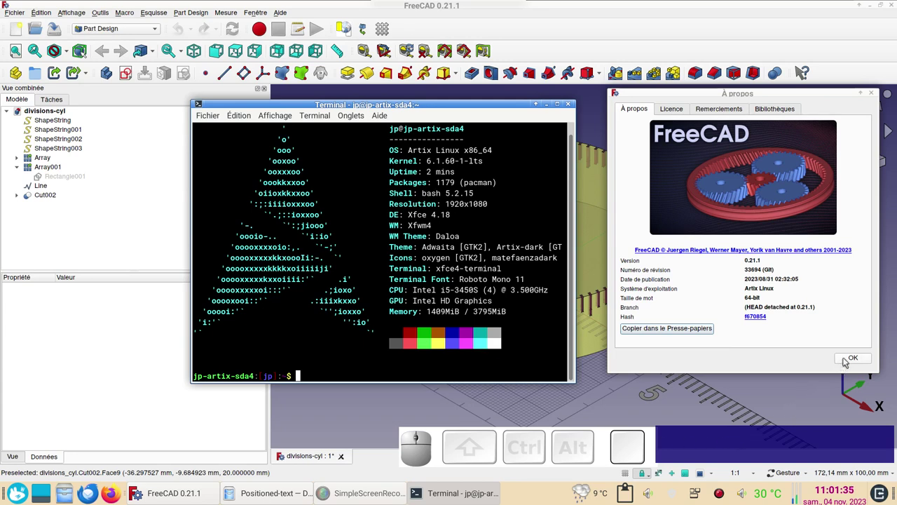
Step: Dismiss the About dialog and orbit the finished graduated dial to review it from several angles
click(848, 359)
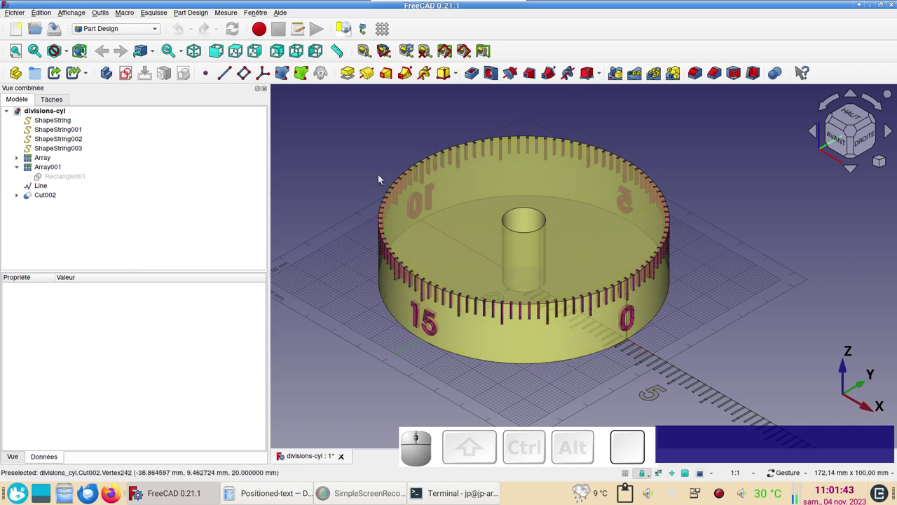
click(588, 335)
drag(553, 398, 582, 394)
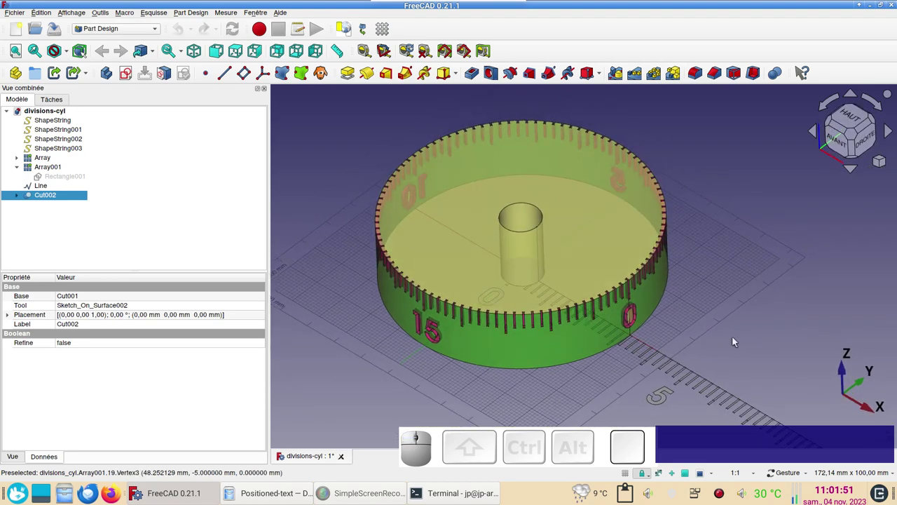
drag(734, 362, 615, 288)
scroll(up, 3)
scroll(down, 3)
drag(547, 327, 620, 383)
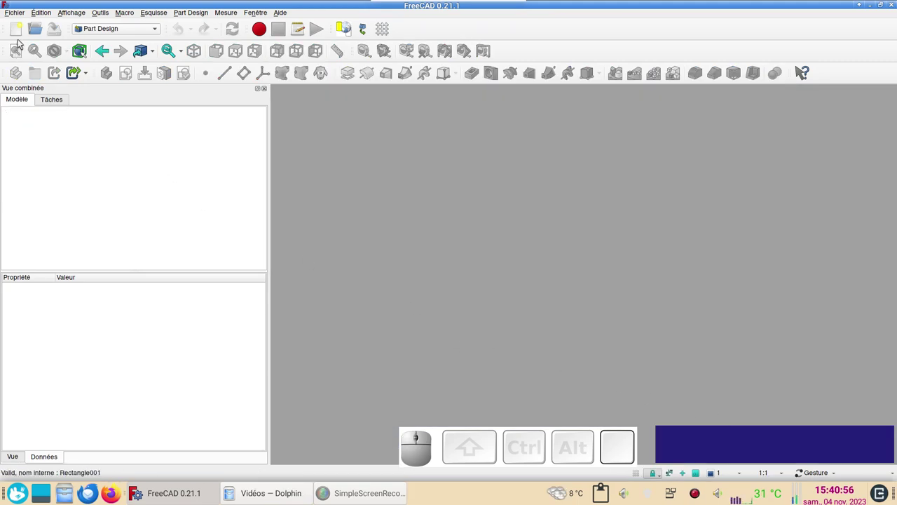
Step: Switch to the Sketcher workbench and start a new sketch on the XY plane
click(24, 31)
click(138, 30)
click(151, 189)
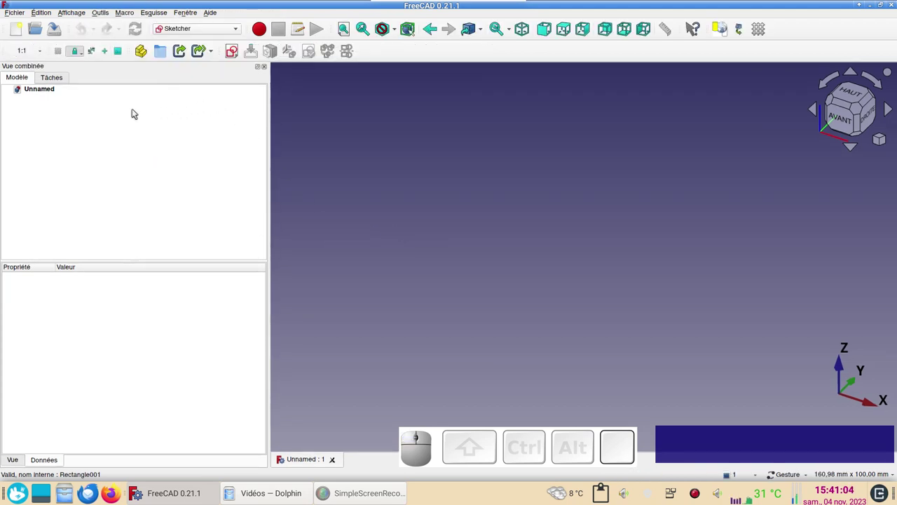
click(239, 51)
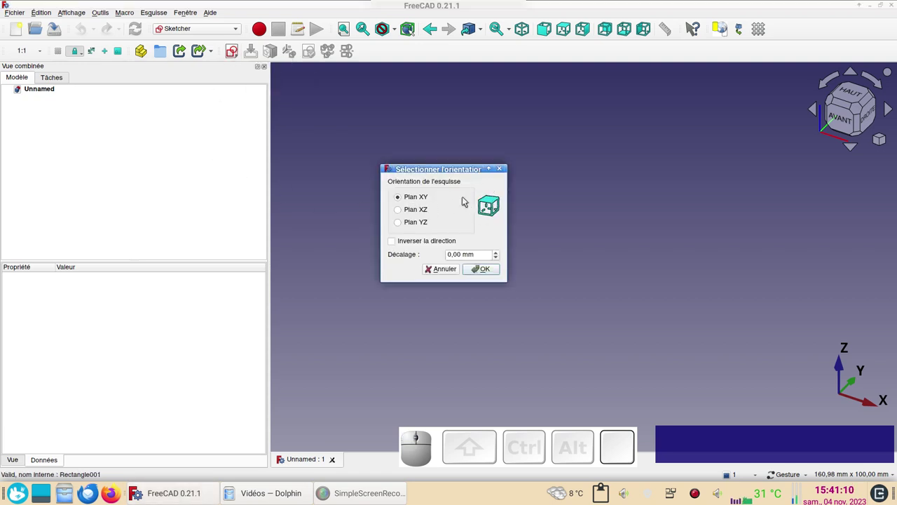
click(486, 267)
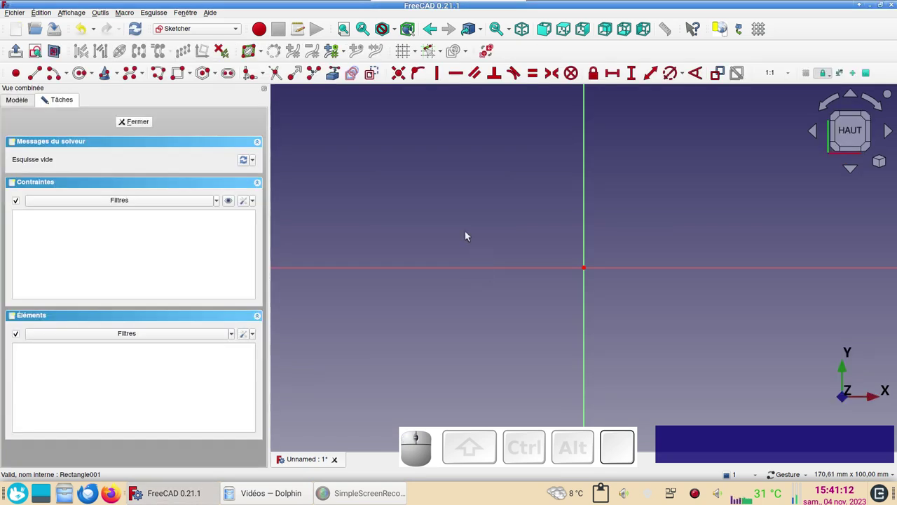
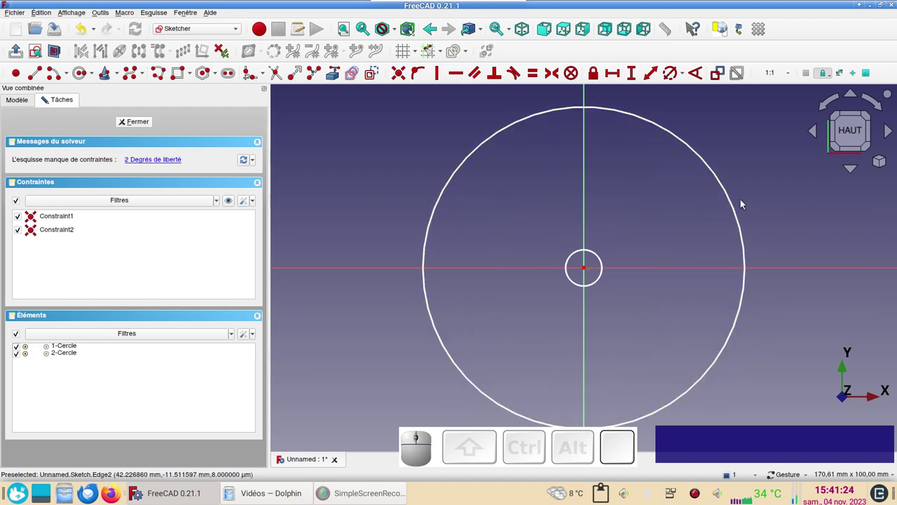
Step: Constrain the two concentric circles to 80 mm and 12 mm diameters
click(734, 206)
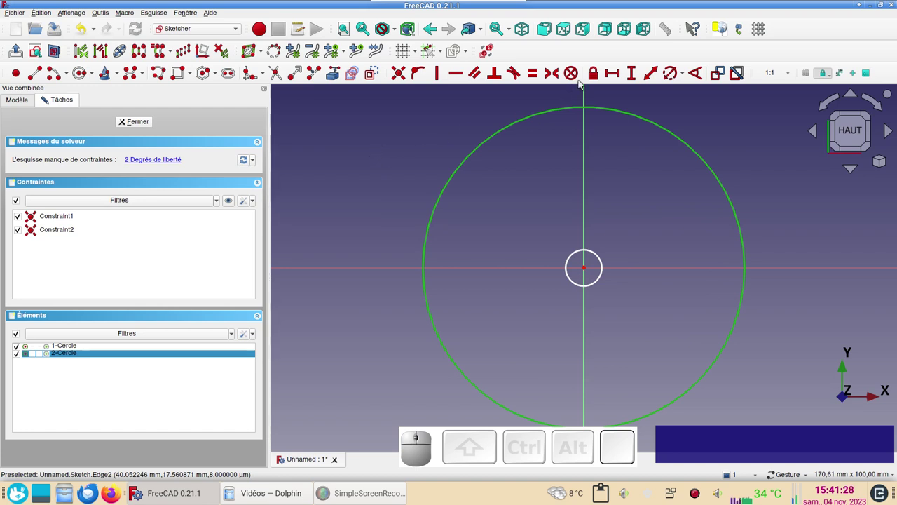
key(r)
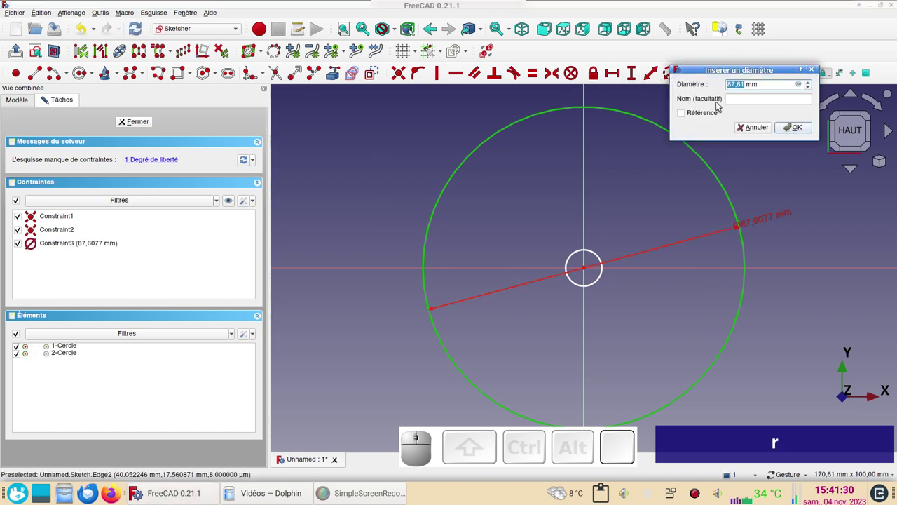
key(KP_8)
key(KP_0)
key(Return)
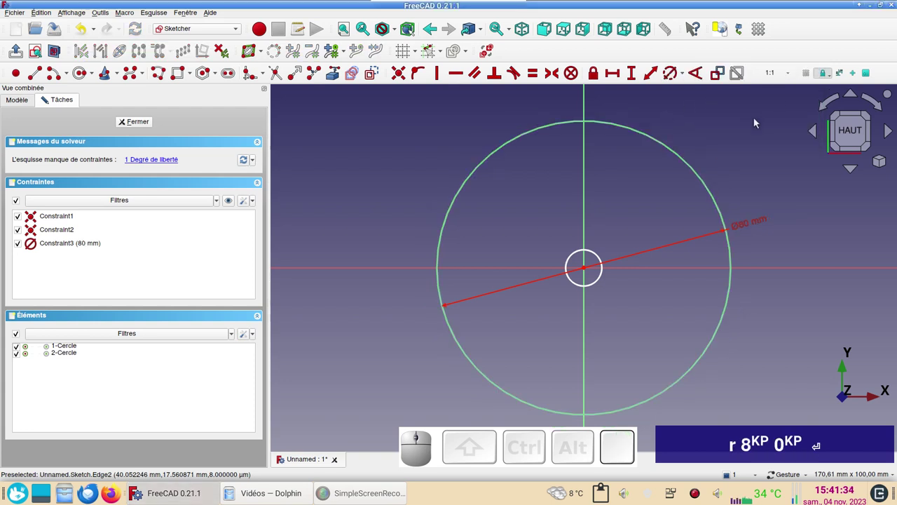
click(604, 258)
key(r)
key(KP_1)
key(KP_2)
key(Return)
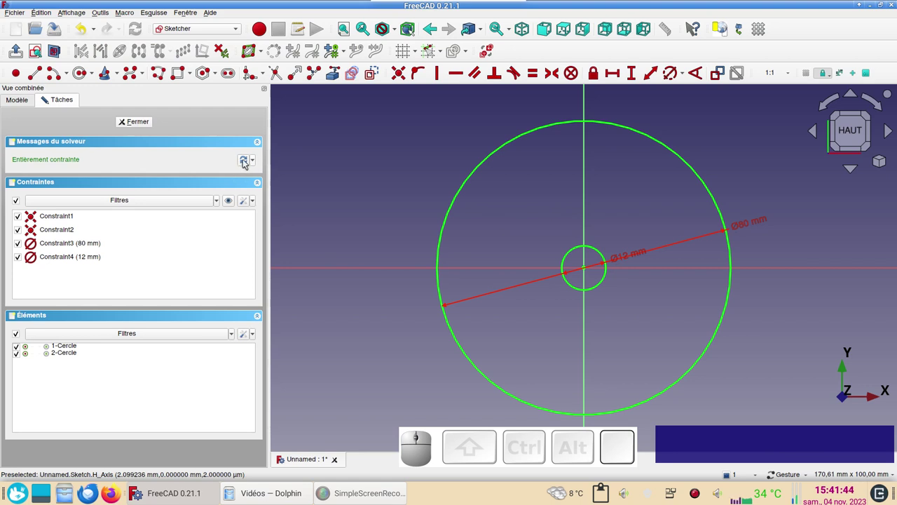
Step: Glance at the solver and constraint options, then leave sketch editing
click(256, 158)
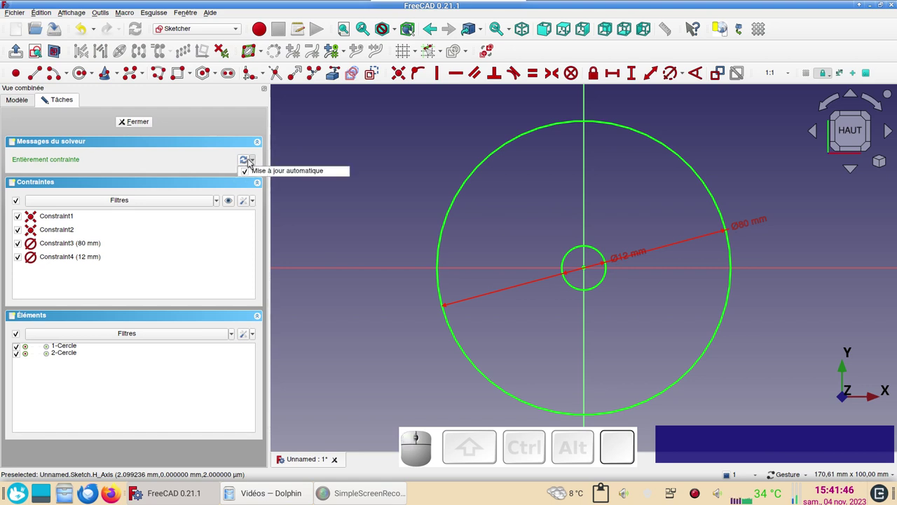
click(255, 168)
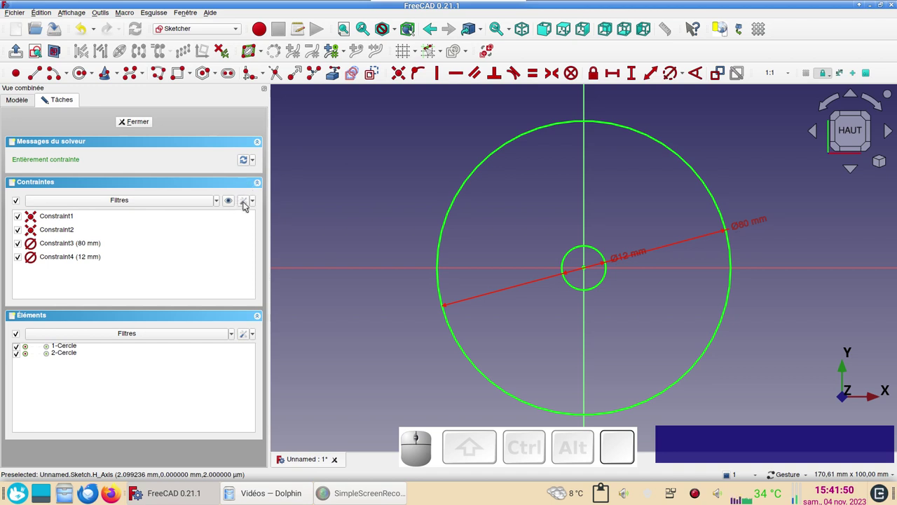
click(247, 205)
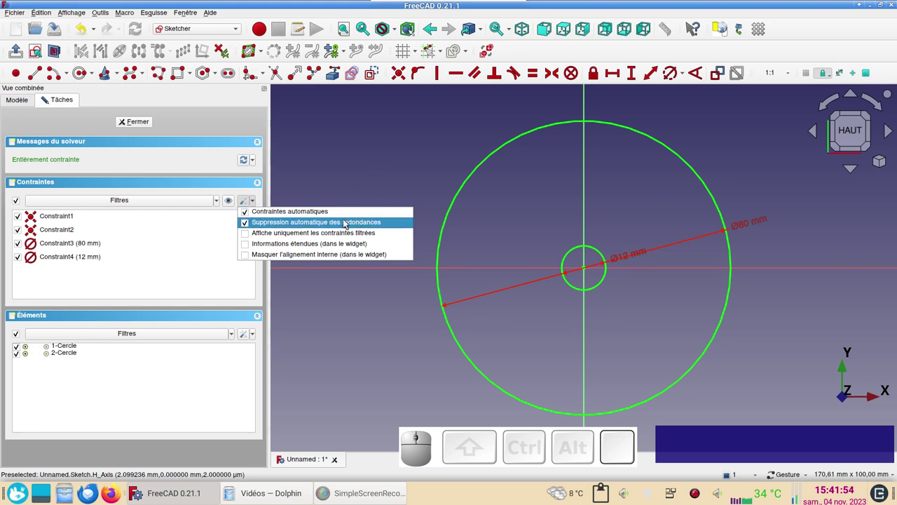
click(349, 165)
click(131, 122)
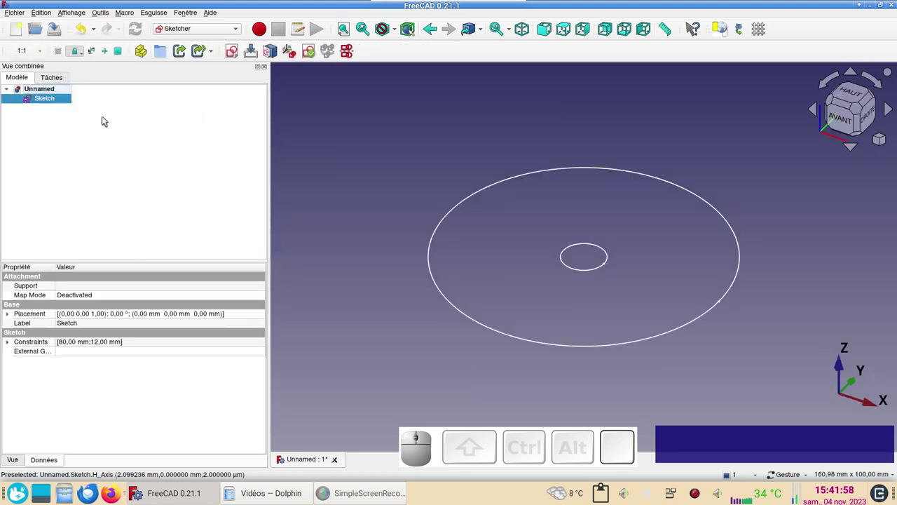
Step: In the Part workbench, extrude the sketch 20 mm into a solid disc with a centre hole
click(208, 31)
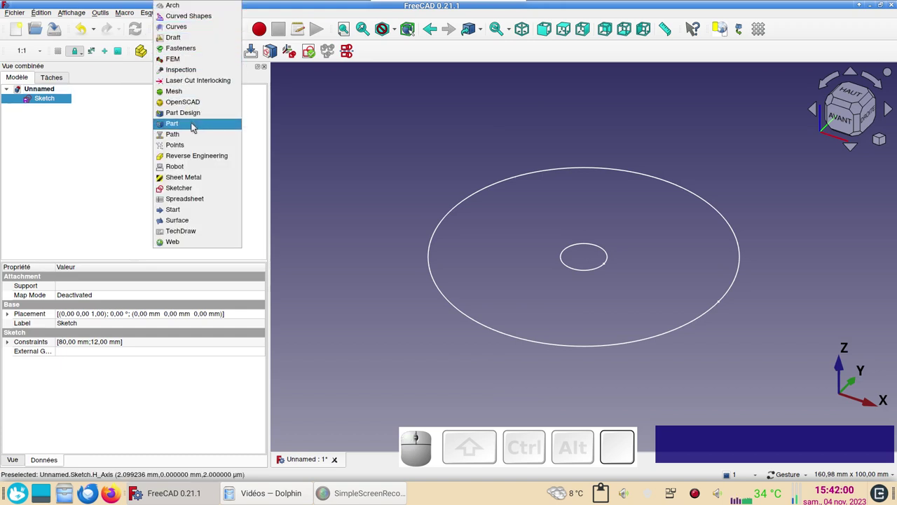
click(196, 125)
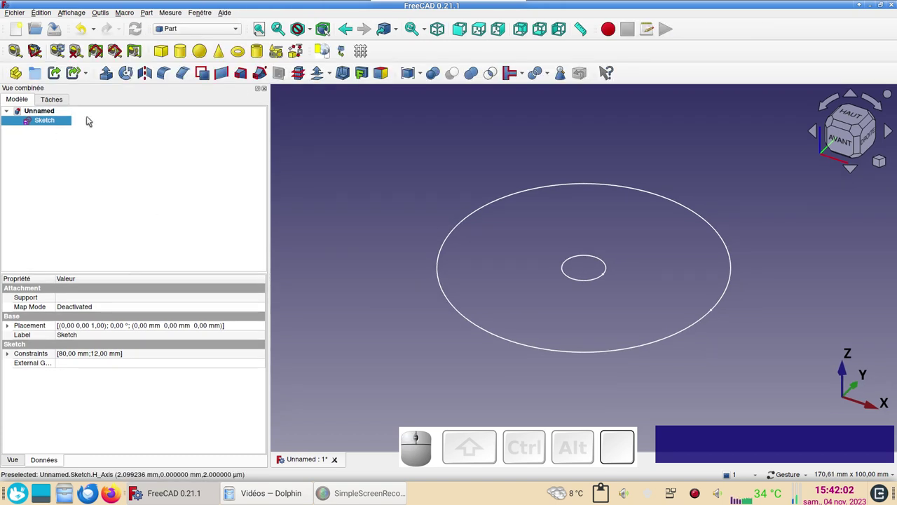
click(111, 79)
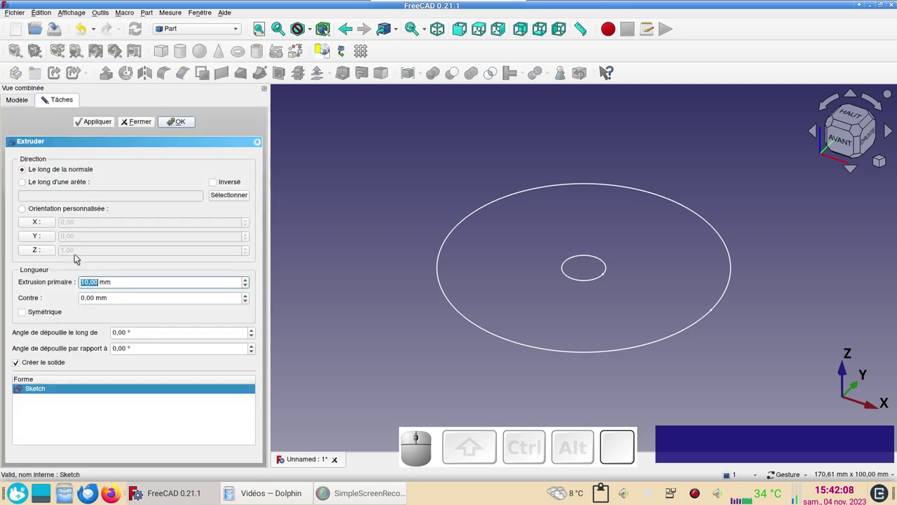
key(KP_2)
key(KP_0)
key(KP_Enter)
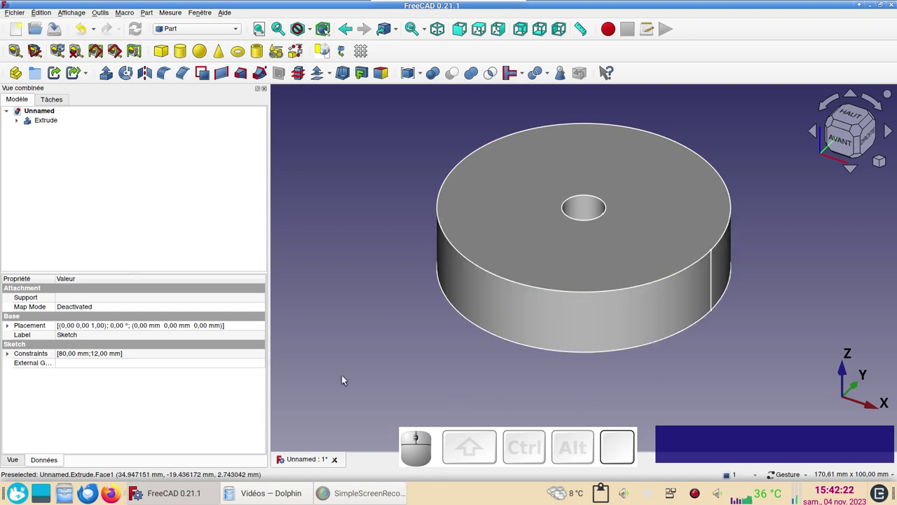
Step: Give the extruded disc a pale yellow shape colour via its display properties
click(497, 227)
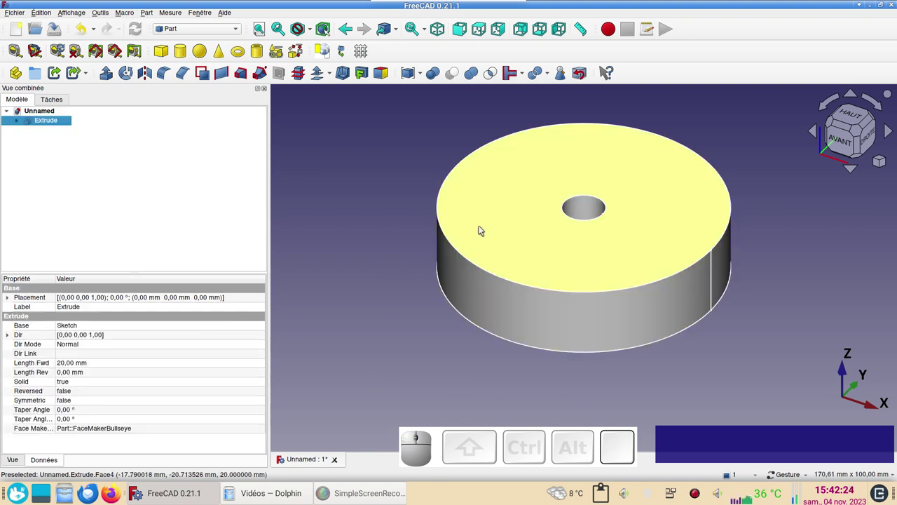
key(ctrl+d)
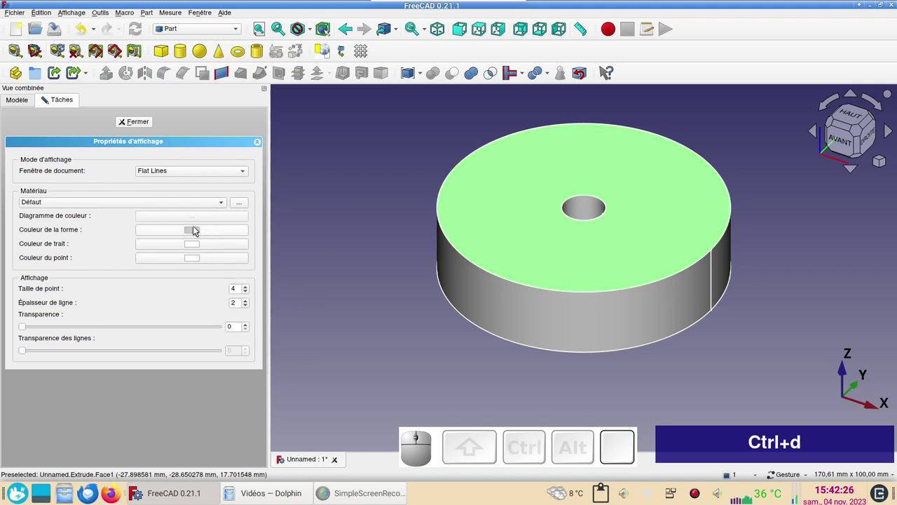
click(198, 228)
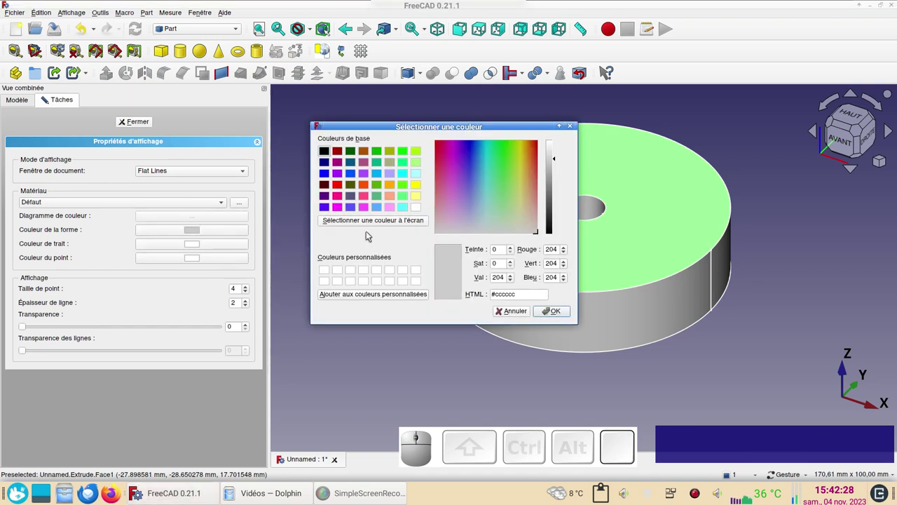
click(422, 197)
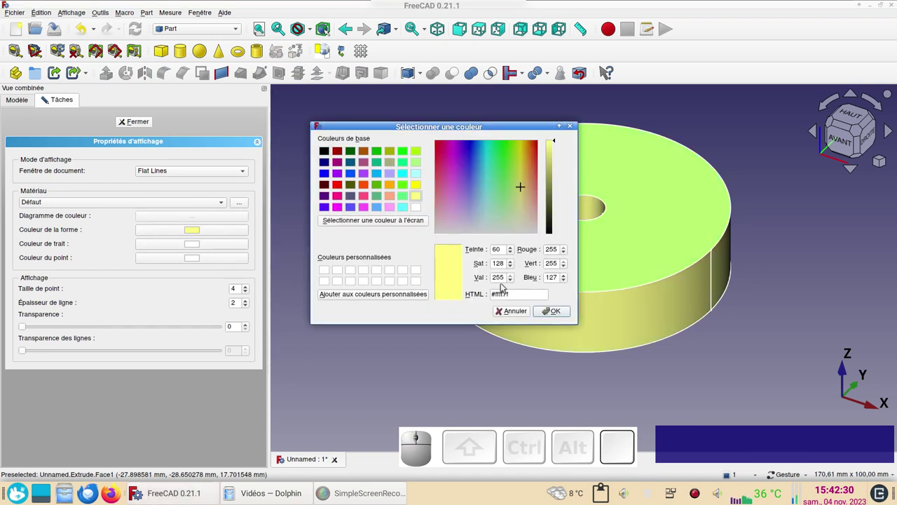
click(555, 309)
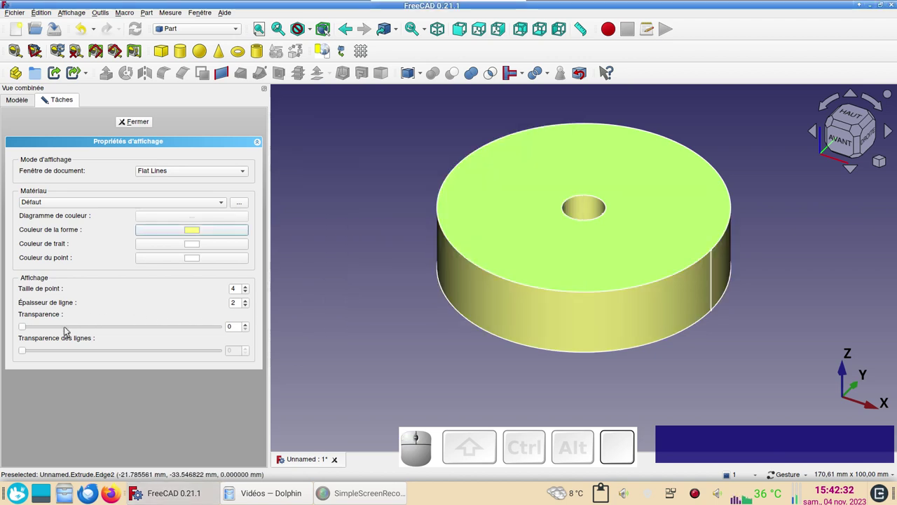
Step: Raise the disc's transparency to about 20 and finish the appearance settings
click(68, 328)
click(96, 330)
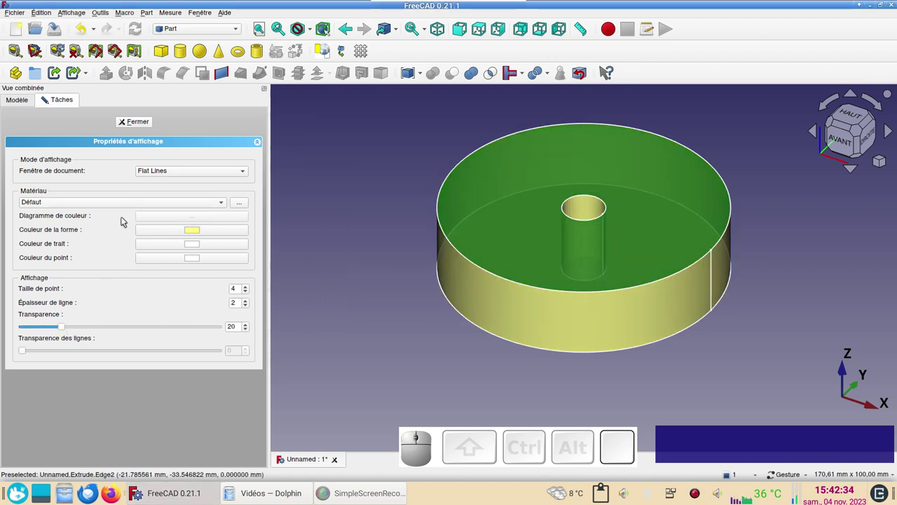
click(107, 326)
click(143, 124)
click(325, 197)
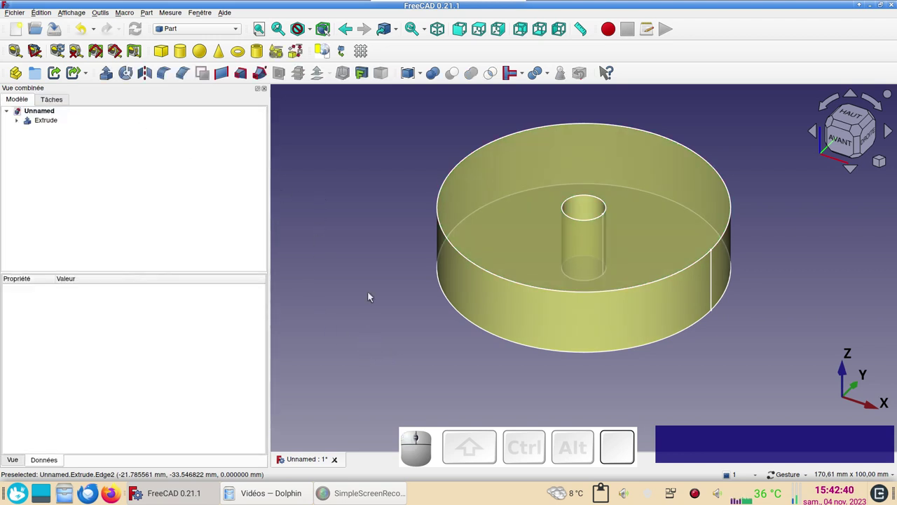
Step: Switch to the Curves workbench and orbit the disc toward a front view
drag(366, 297, 282, 133)
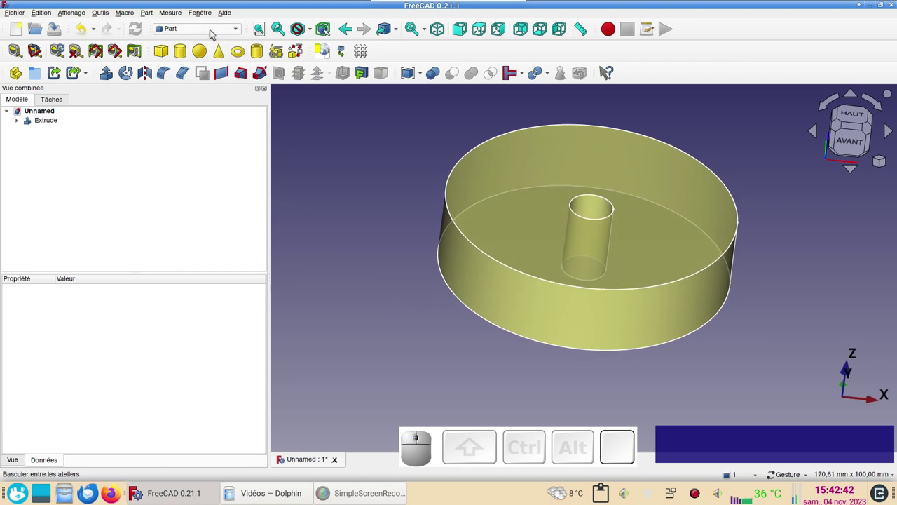
click(213, 32)
click(202, 28)
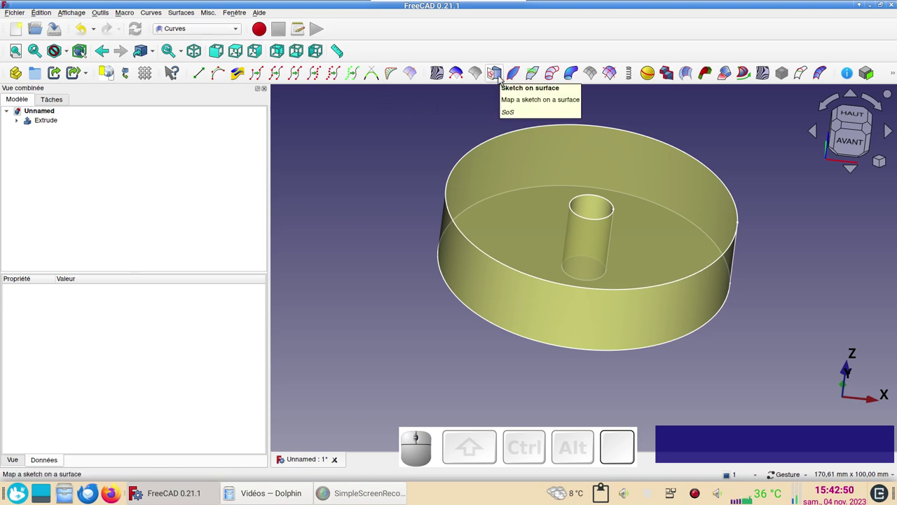
click(360, 180)
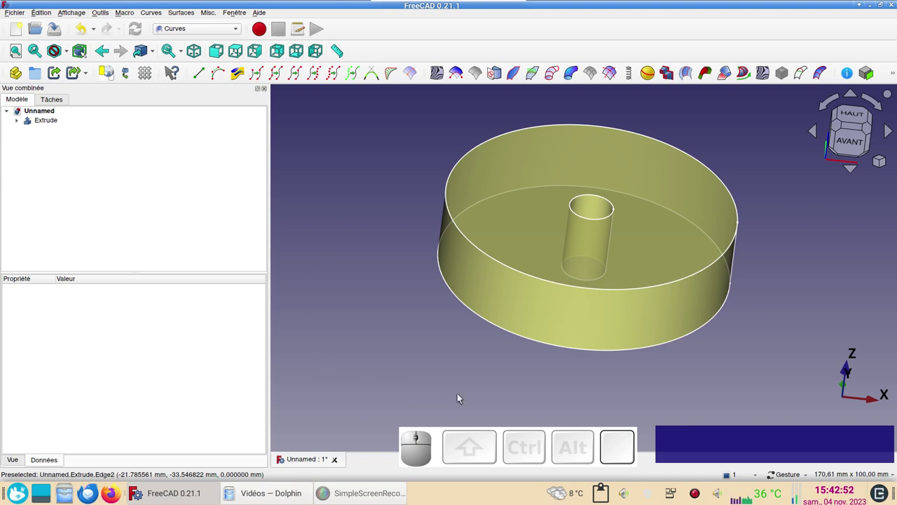
drag(766, 367, 658, 406)
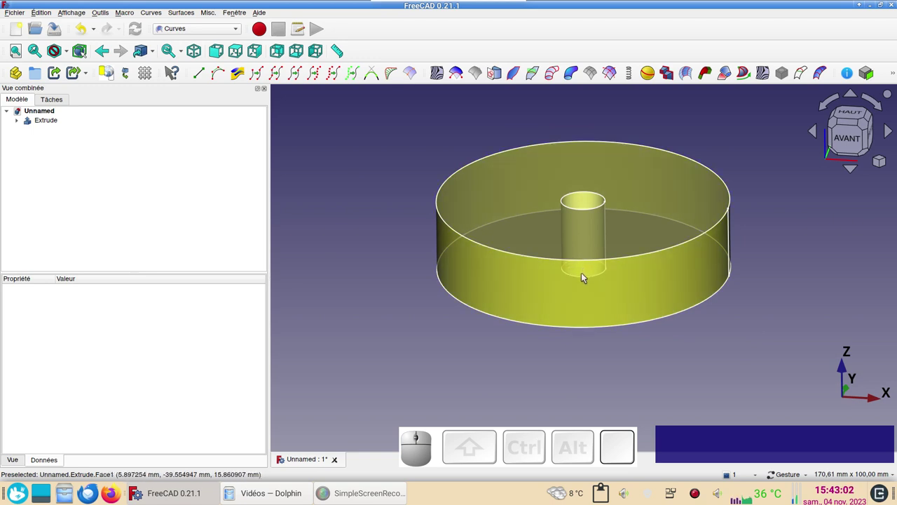
Step: Add three Sketch On Surface objects beside the disc and bring up the workbench list
click(556, 303)
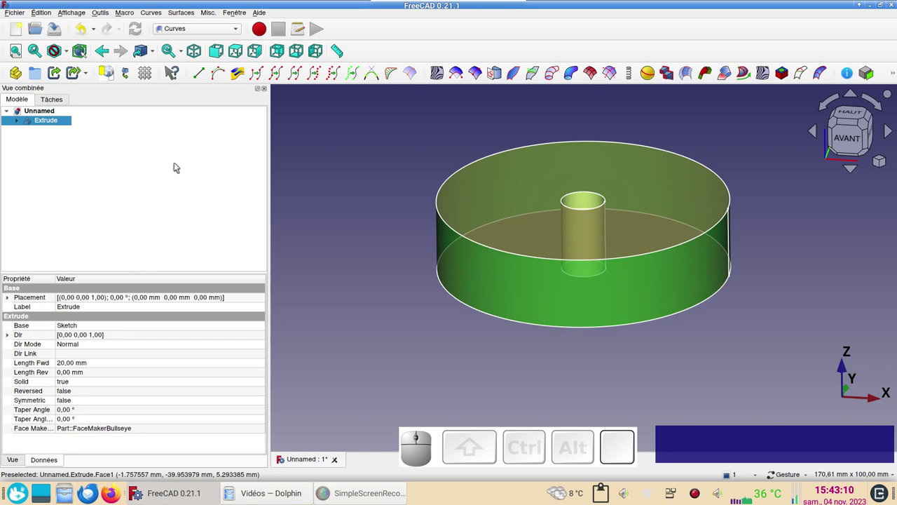
click(495, 78)
click(496, 77)
click(497, 77)
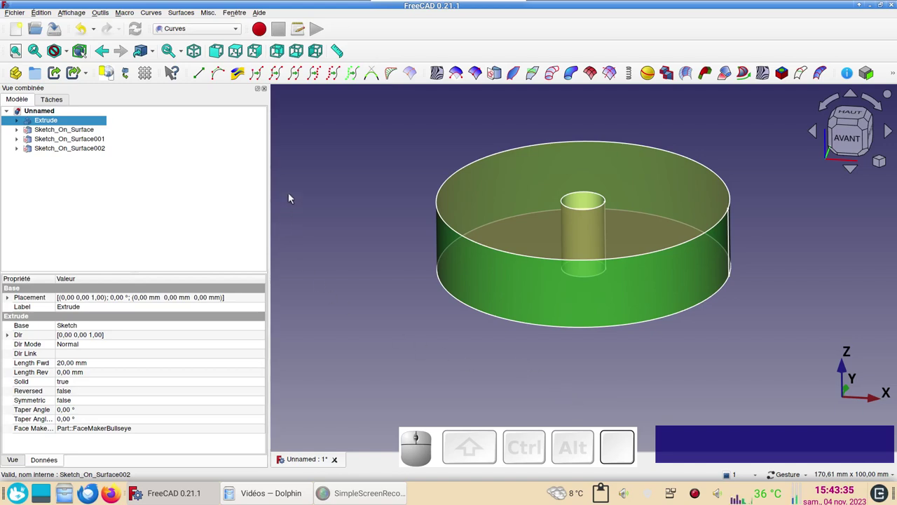
click(185, 32)
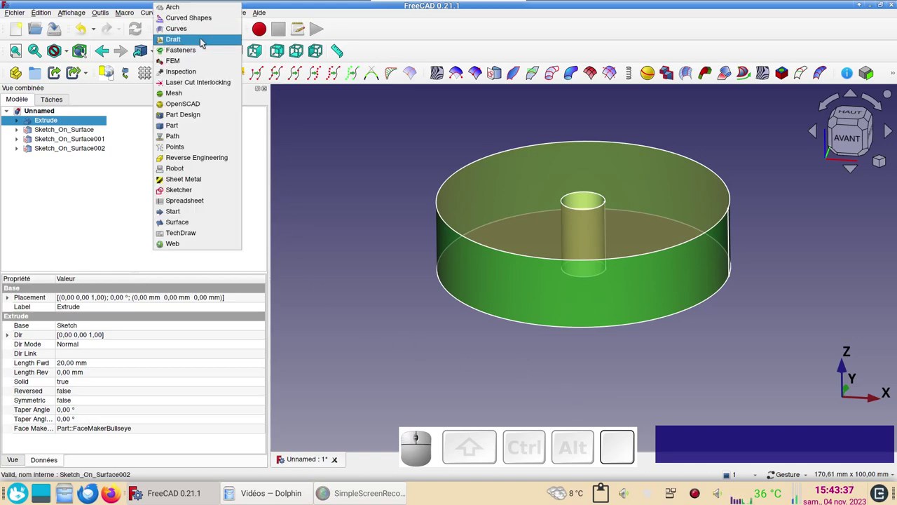
Step: In the Draft workbench, review the first Sketch On Surface object's Extra Objects property from top and angled views
click(202, 42)
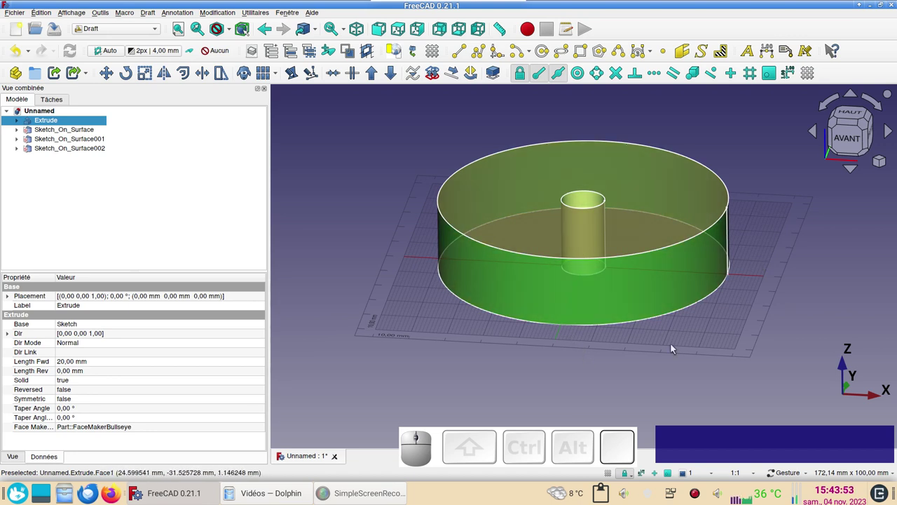
click(850, 115)
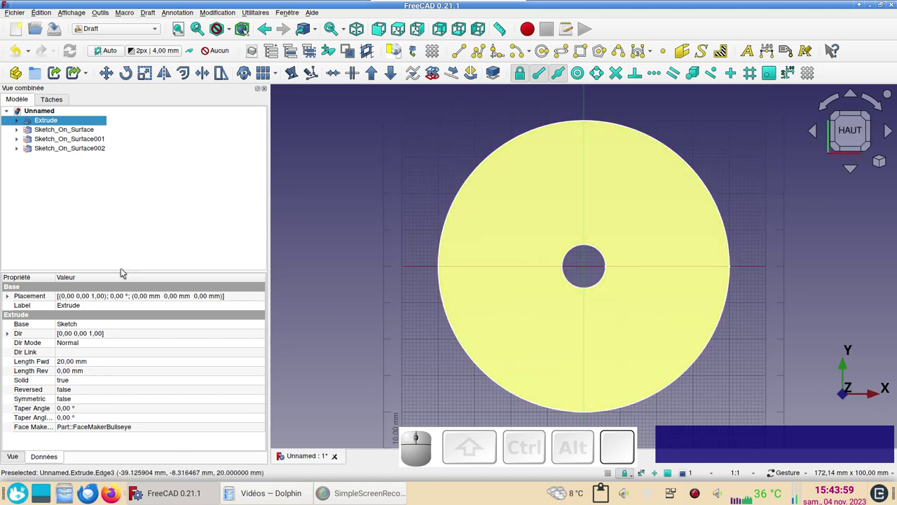
click(80, 133)
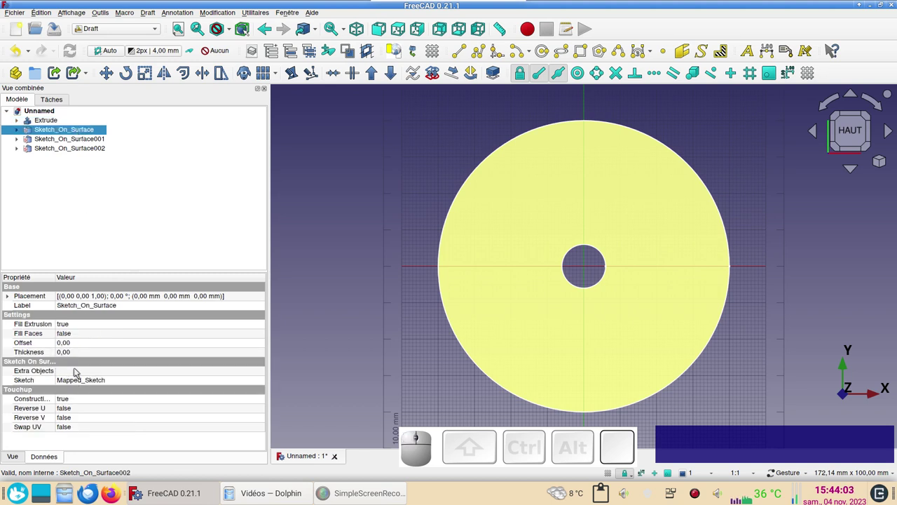
click(97, 370)
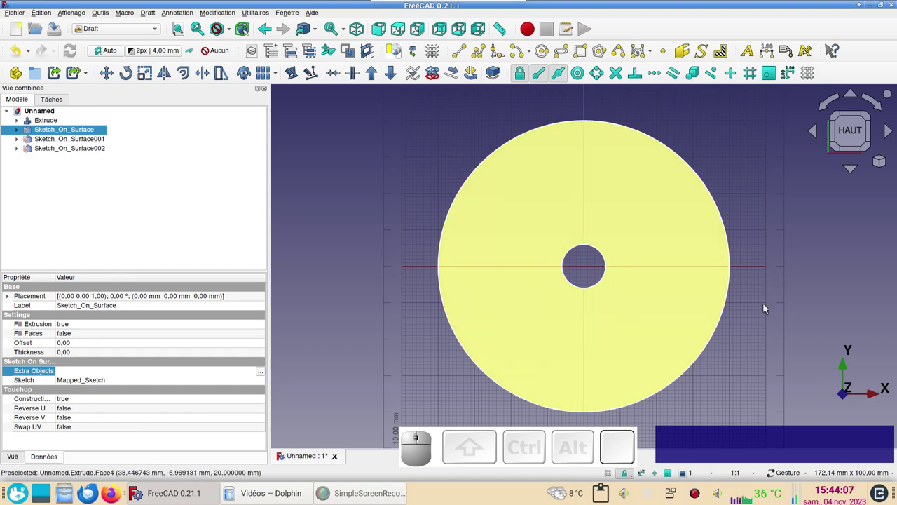
drag(681, 411, 738, 302)
drag(801, 269, 797, 283)
click(796, 285)
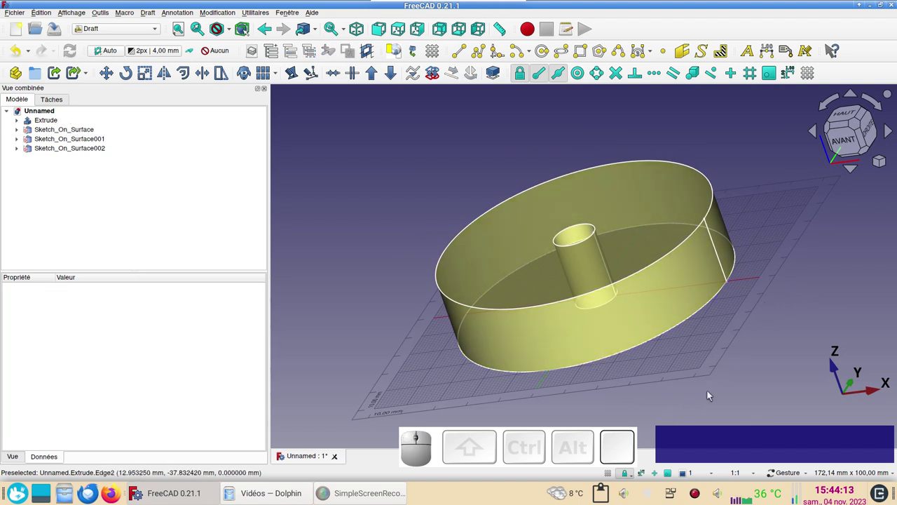
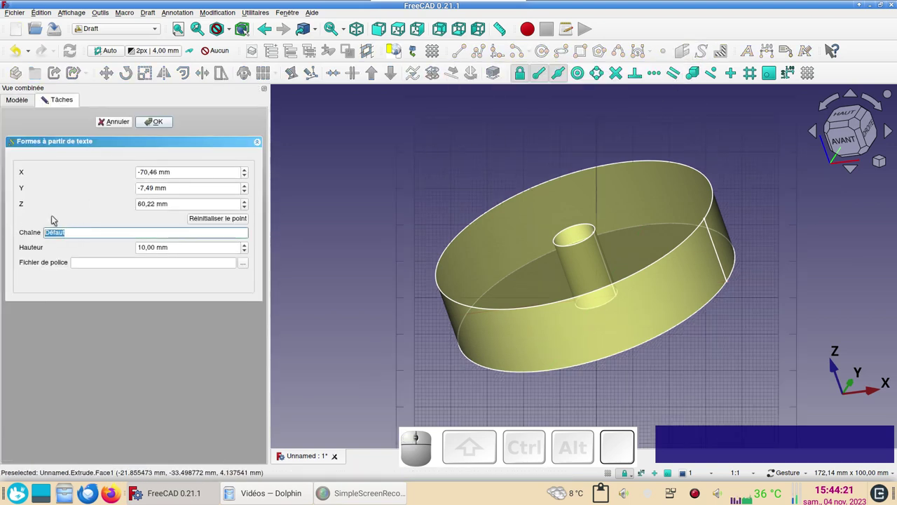
Step: Fill the ShapeString task with the digit 0, height 4 mm and the URWGothic-Demi.otf font
key(0)
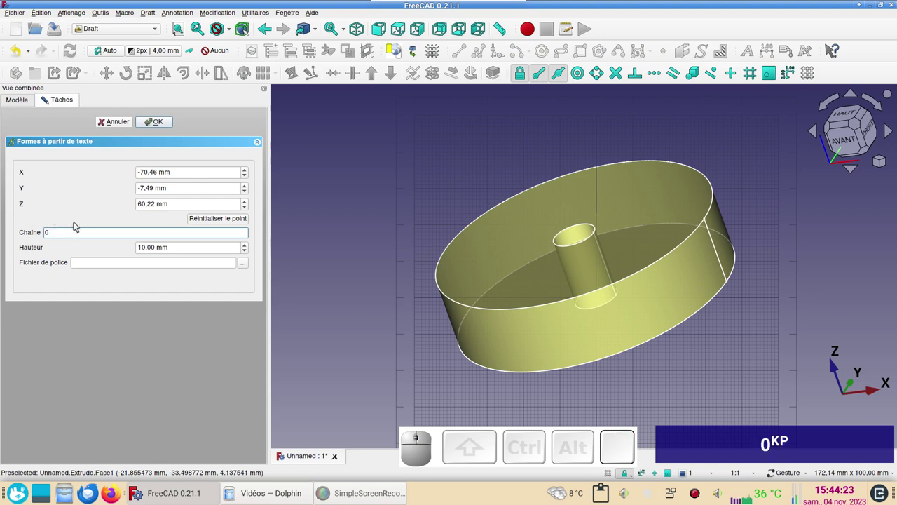
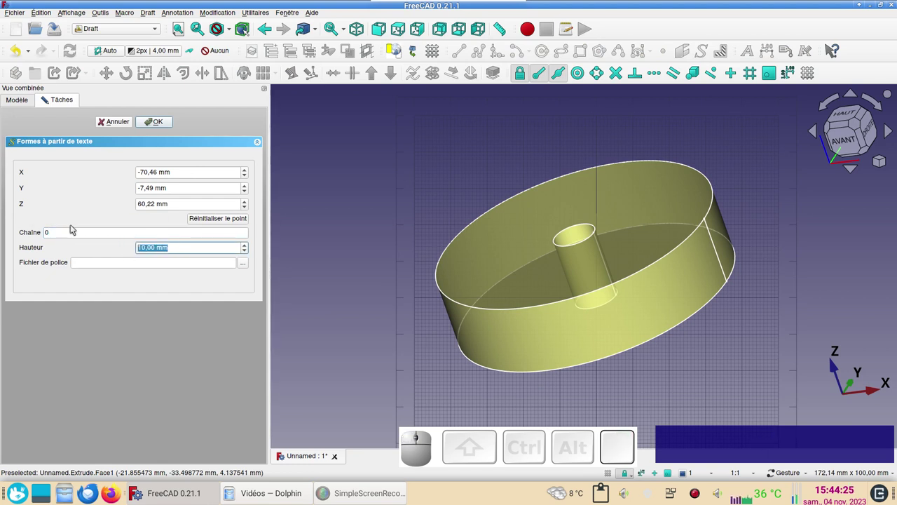
key(4)
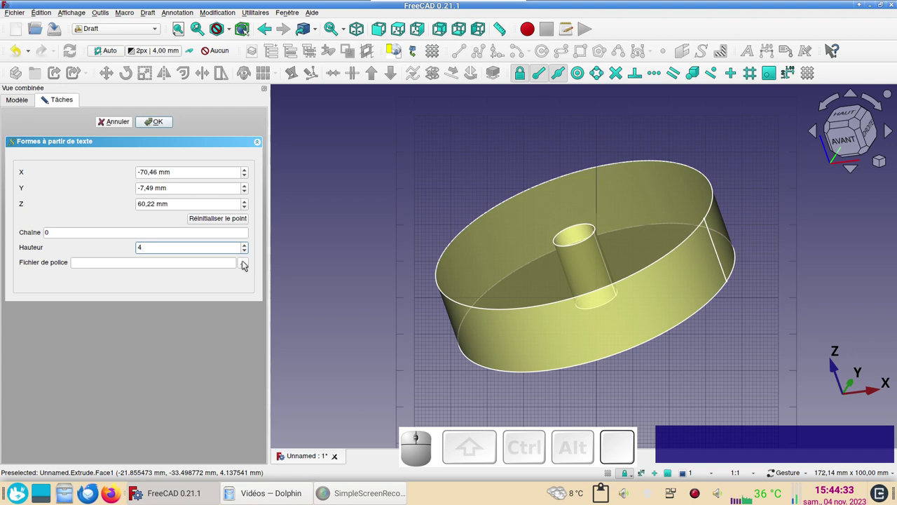
click(247, 262)
click(310, 176)
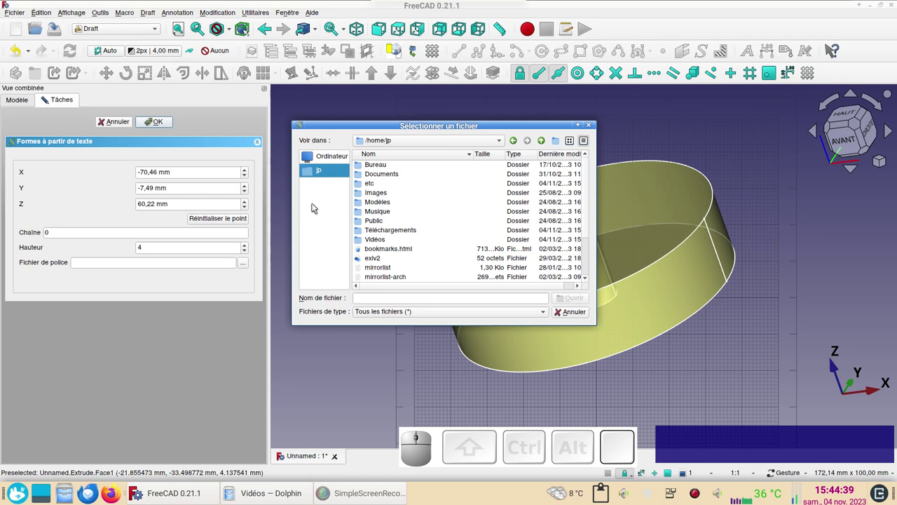
scroll(down, 3)
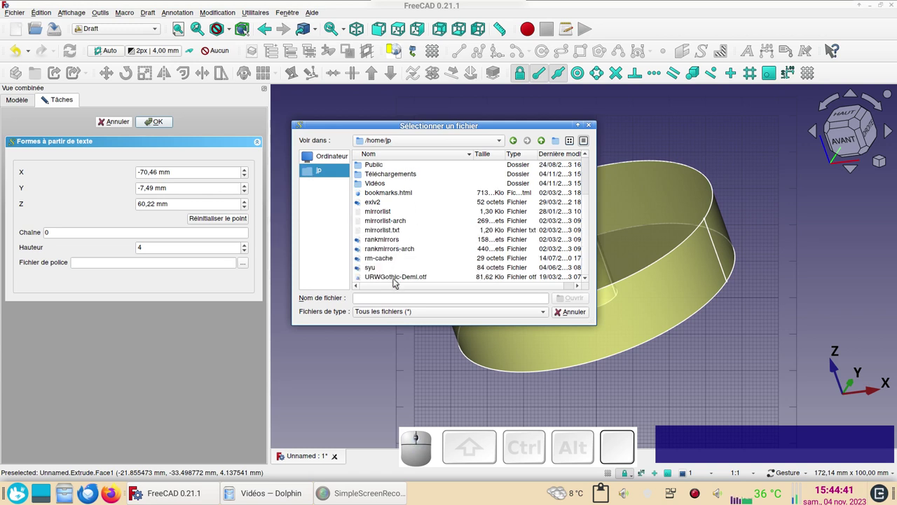
click(398, 280)
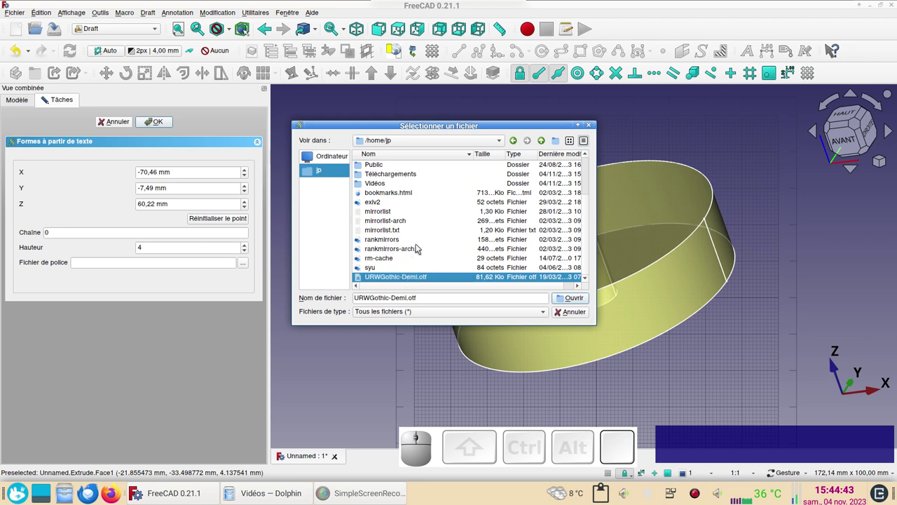
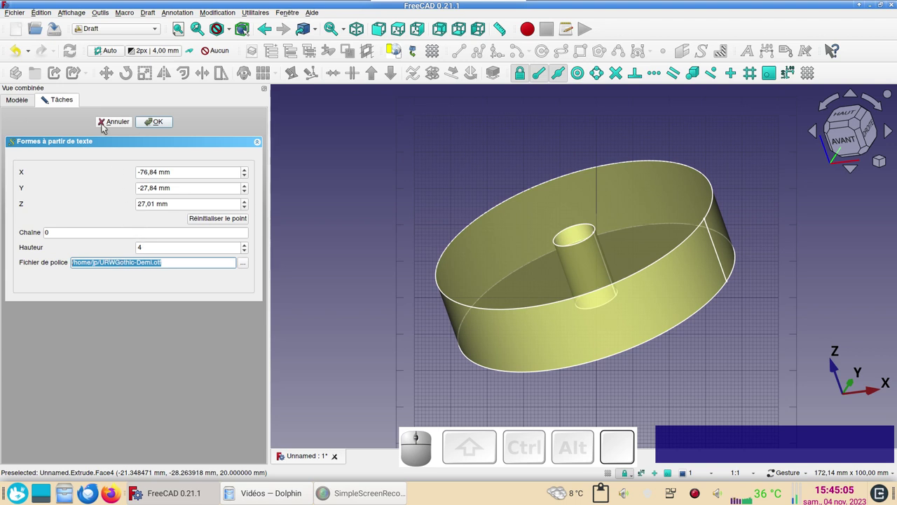
Step: Copy the font file path for reuse and reset the text point to the origin
click(39, 15)
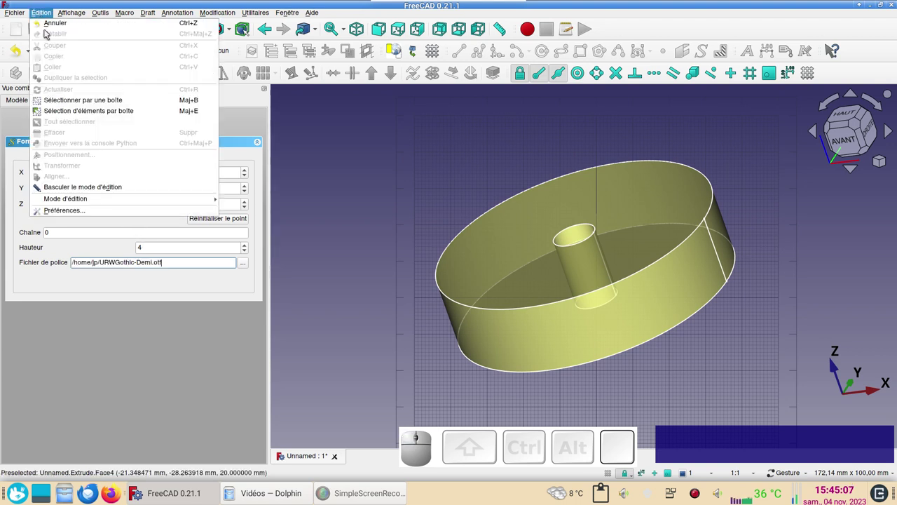
click(97, 410)
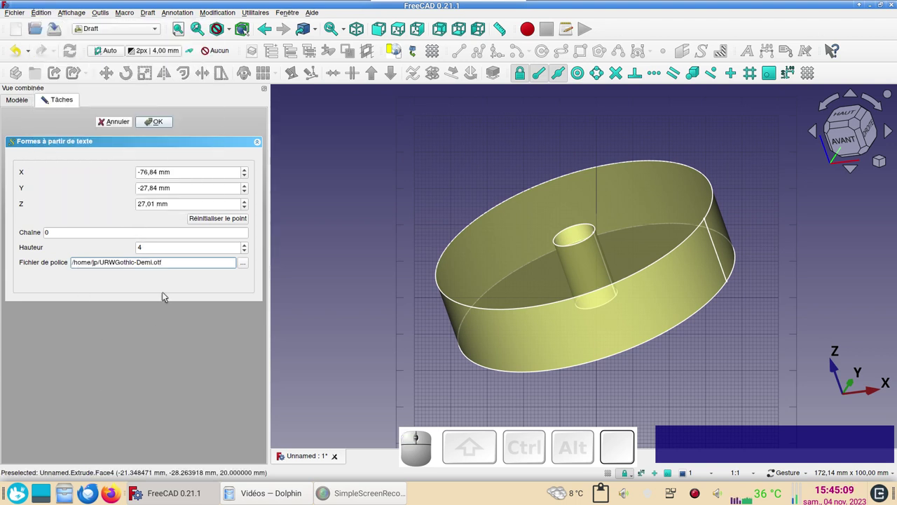
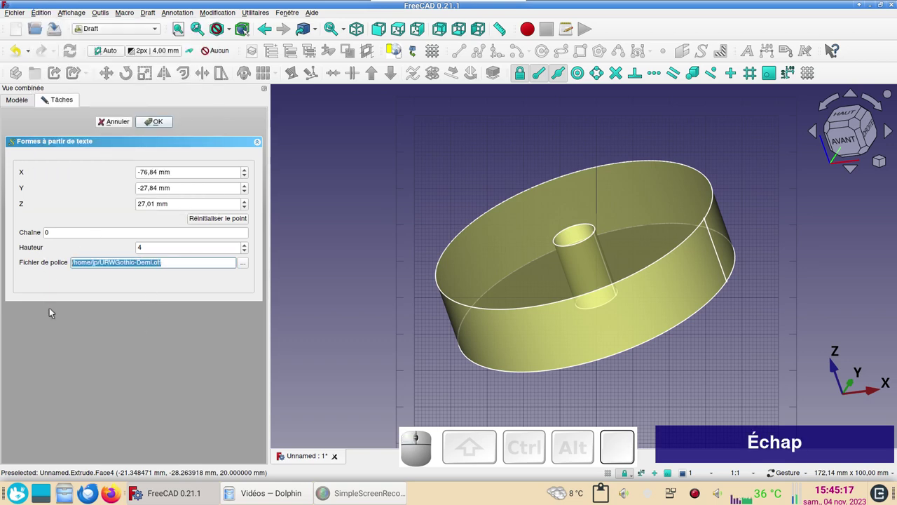
key(ctrl+c)
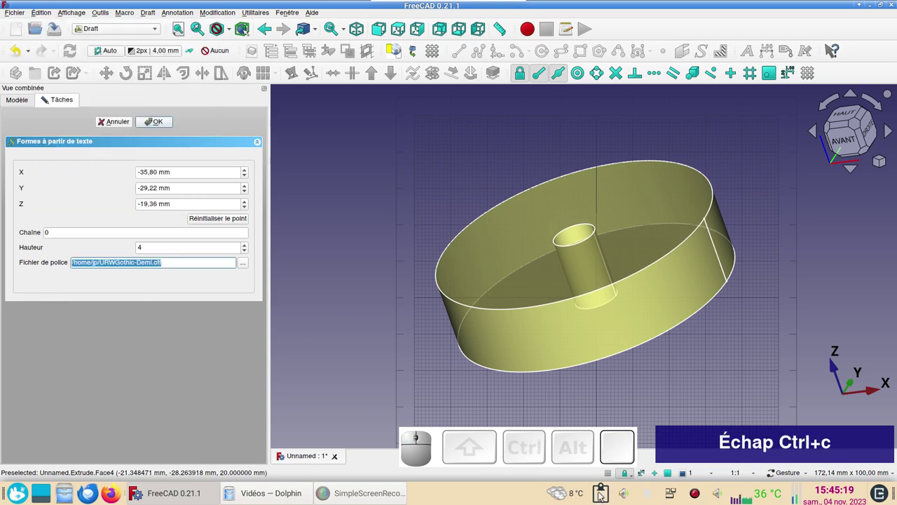
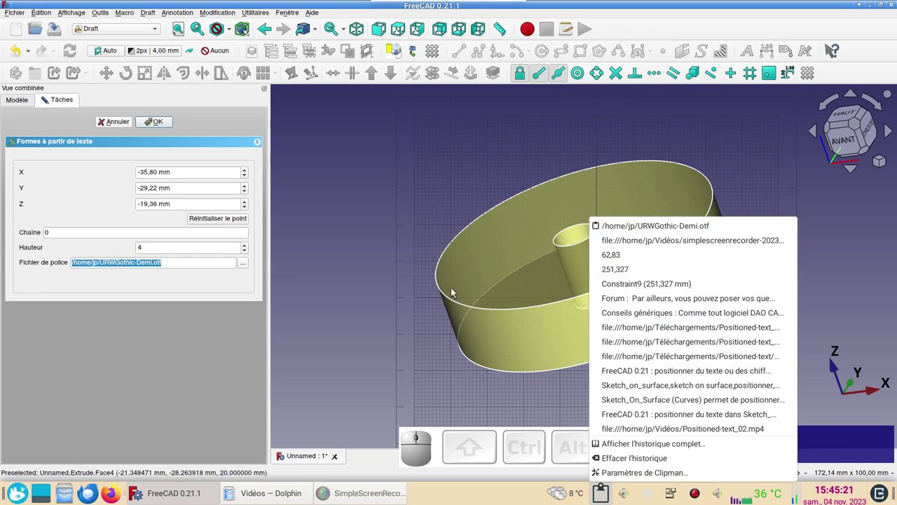
click(369, 299)
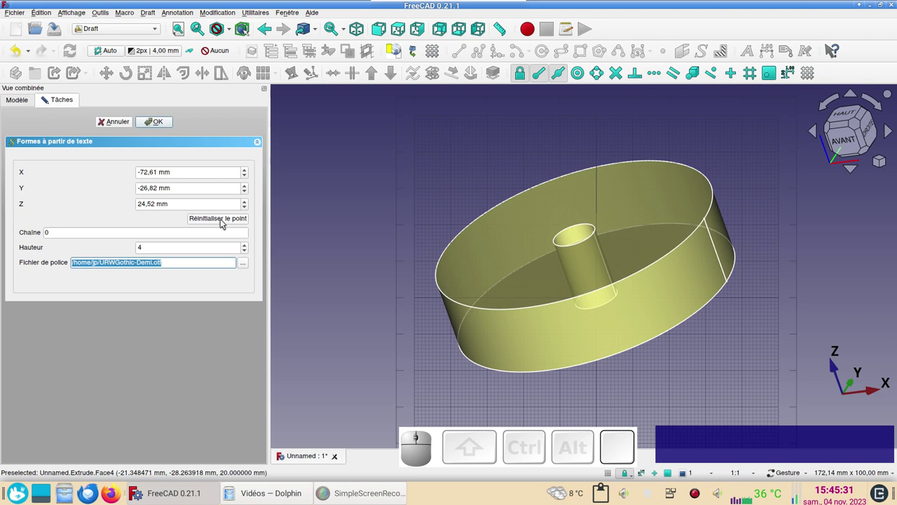
click(226, 219)
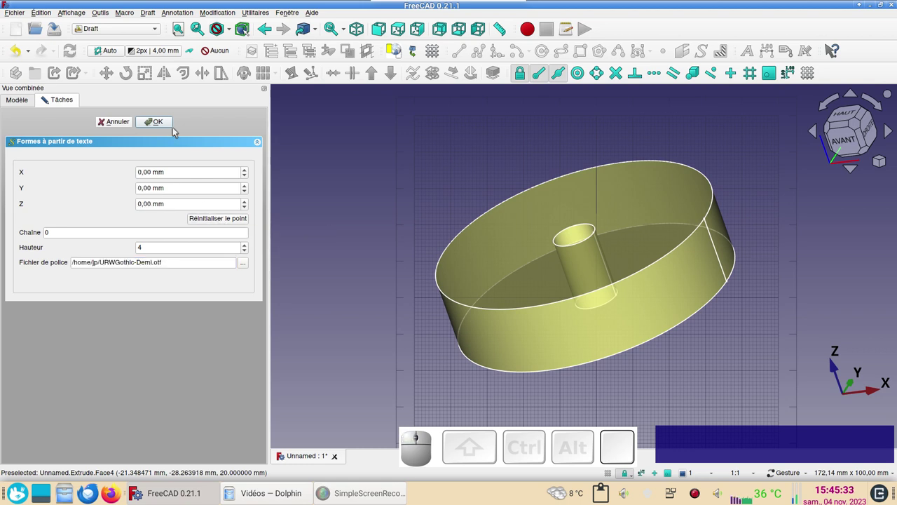
Step: Create the 0 text shape, hide the extruded dial and view the digit from the top
click(169, 121)
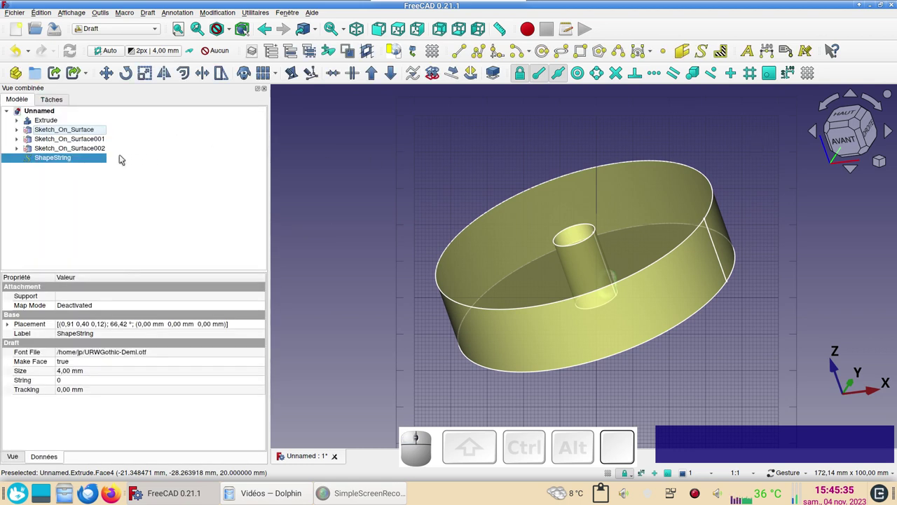
click(68, 119)
key(space)
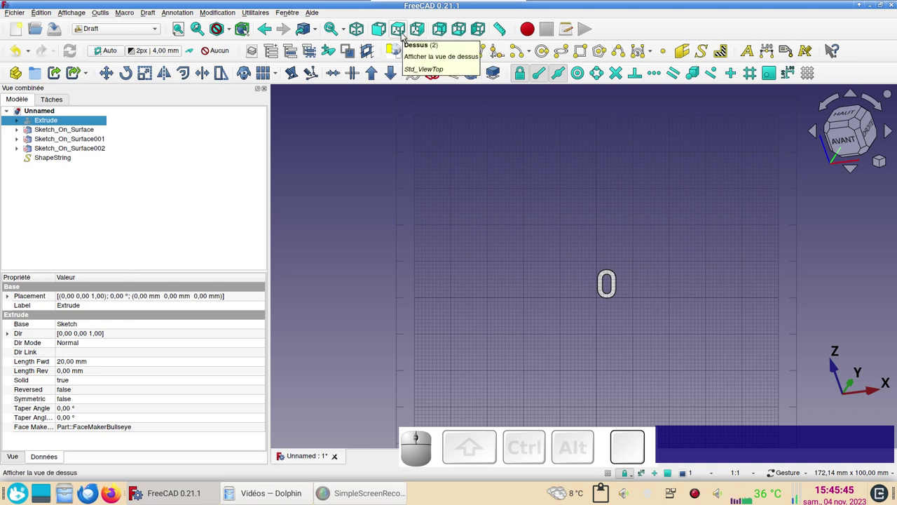
key(2)
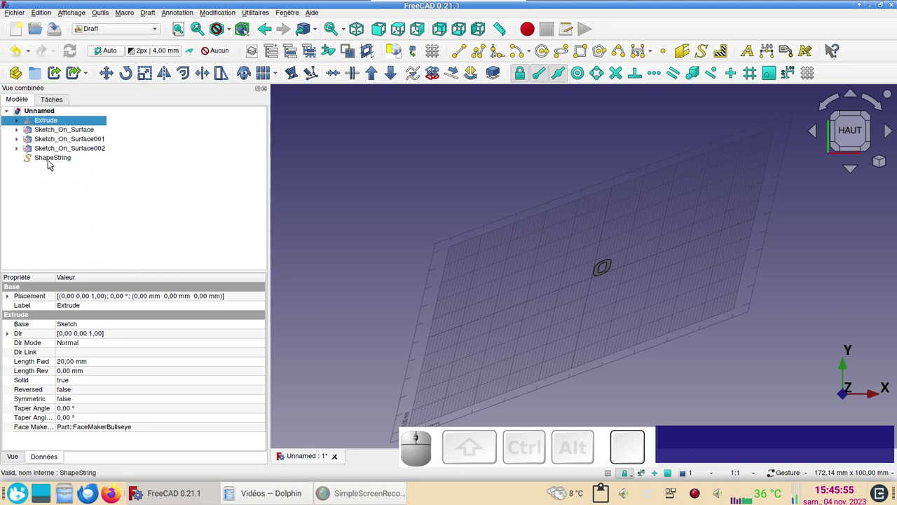
Step: Zero the ShapeString's rotation angles in its Placement so the digit lies flat
click(53, 161)
click(246, 325)
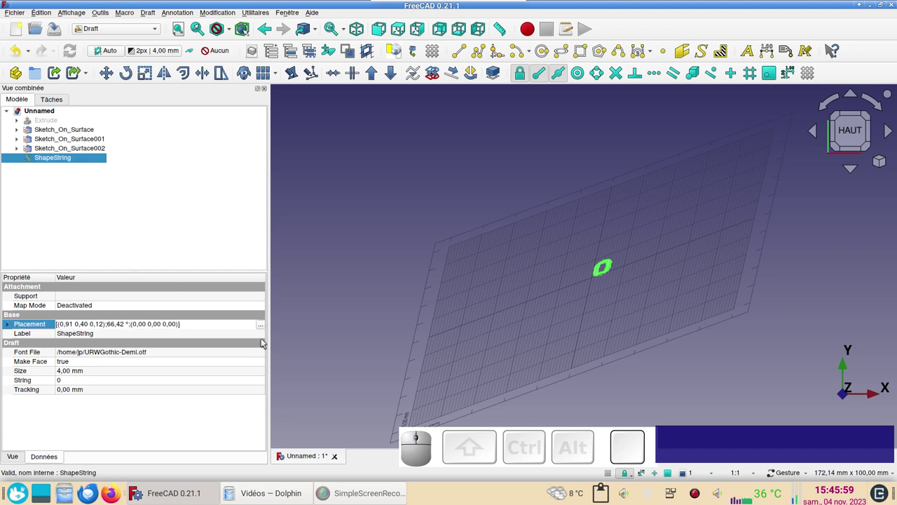
click(259, 327)
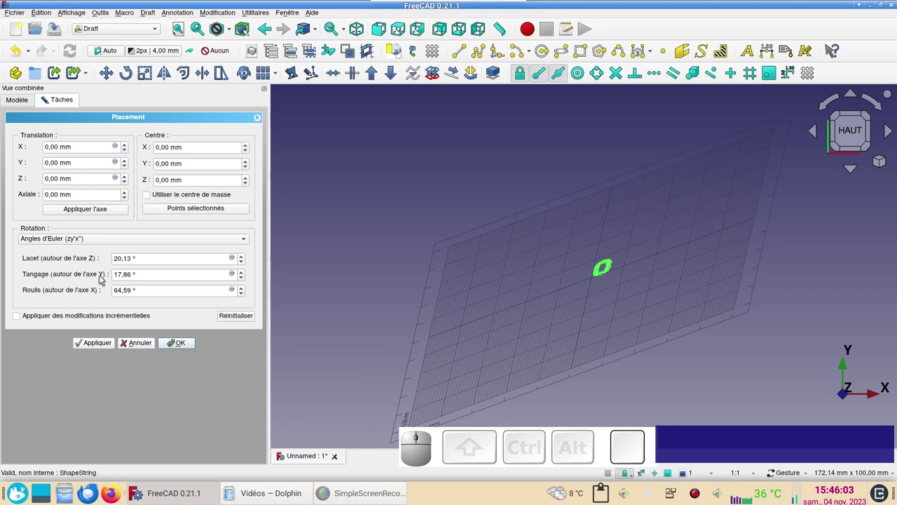
click(236, 317)
click(187, 341)
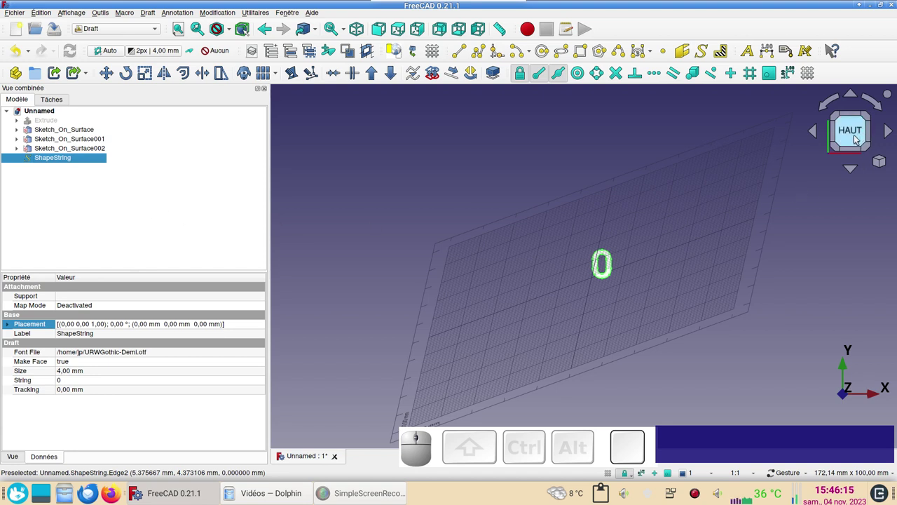
click(857, 138)
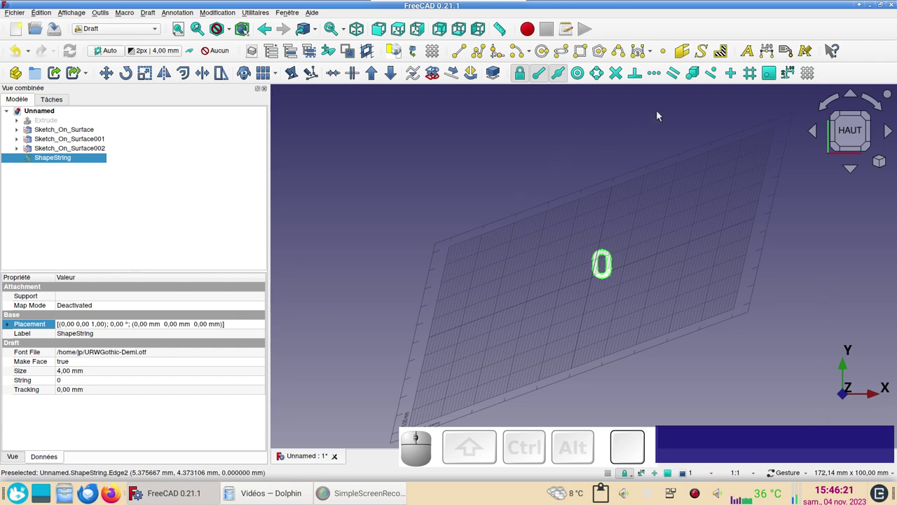
Step: Create a 4 mm ShapeString of 5 with the pasted URWGothic-Demi font at the origin
click(707, 56)
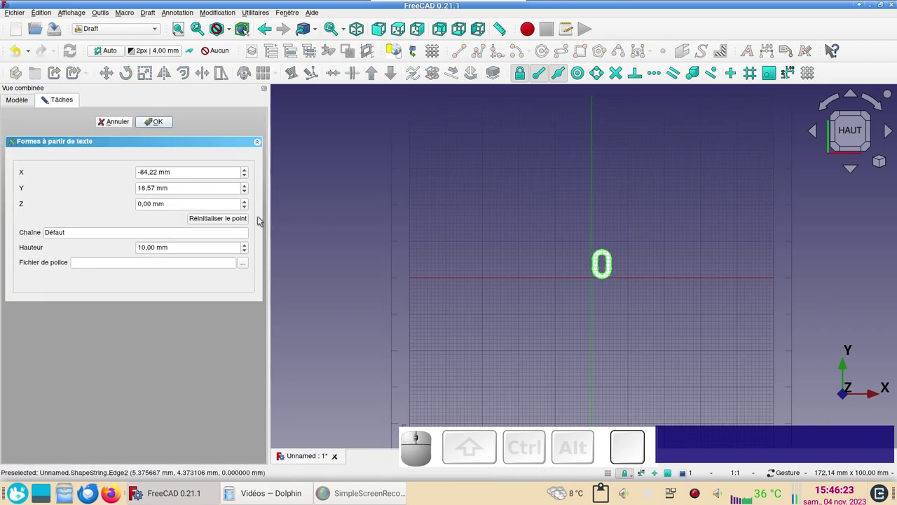
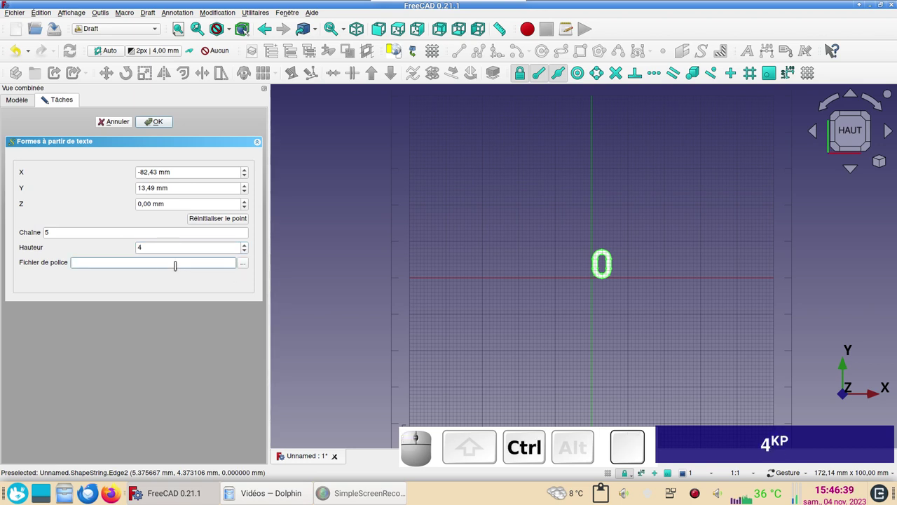
key(ctrl+v)
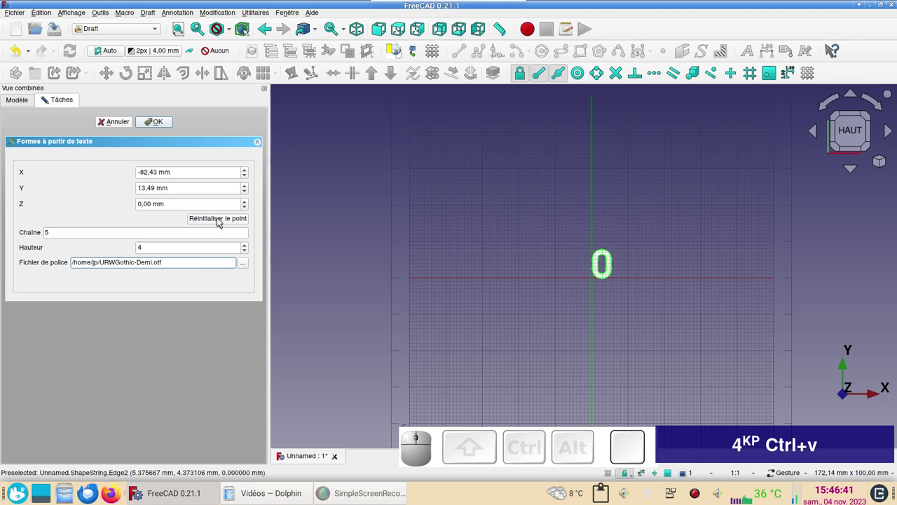
click(218, 219)
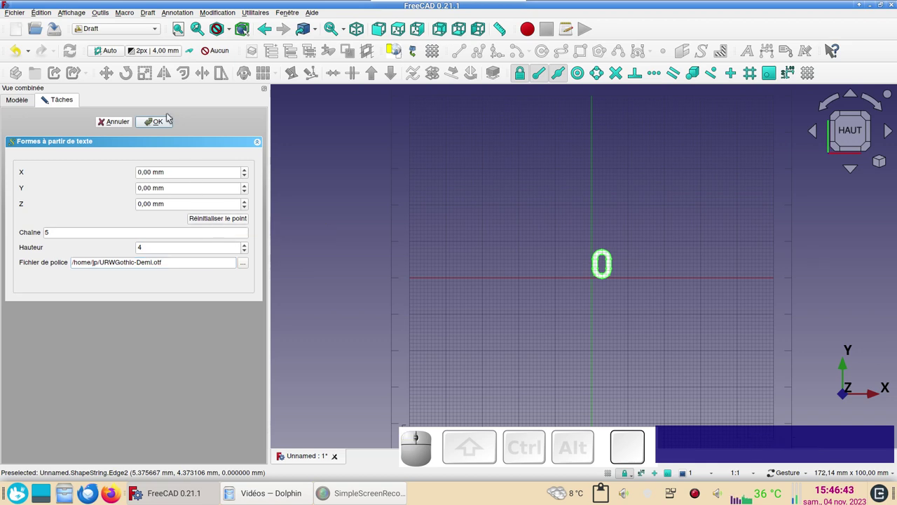
click(163, 122)
scroll(up, 3)
scroll(down, 3)
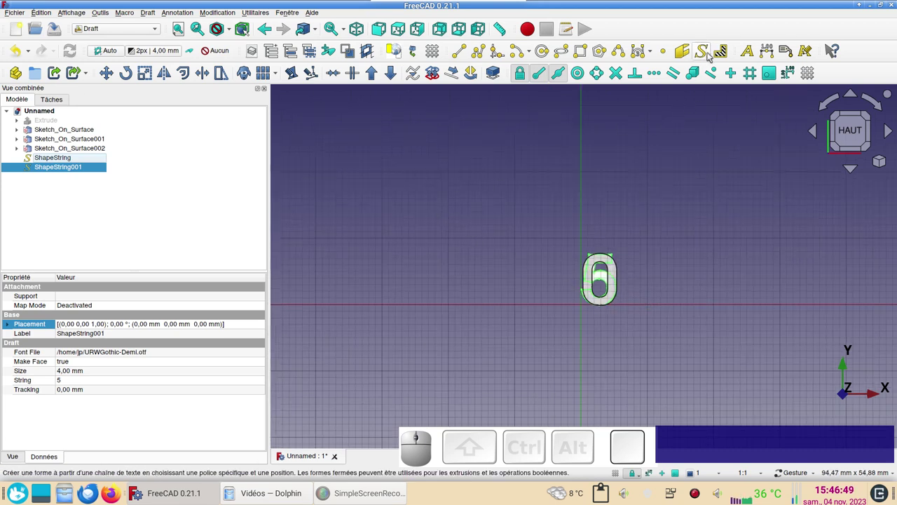
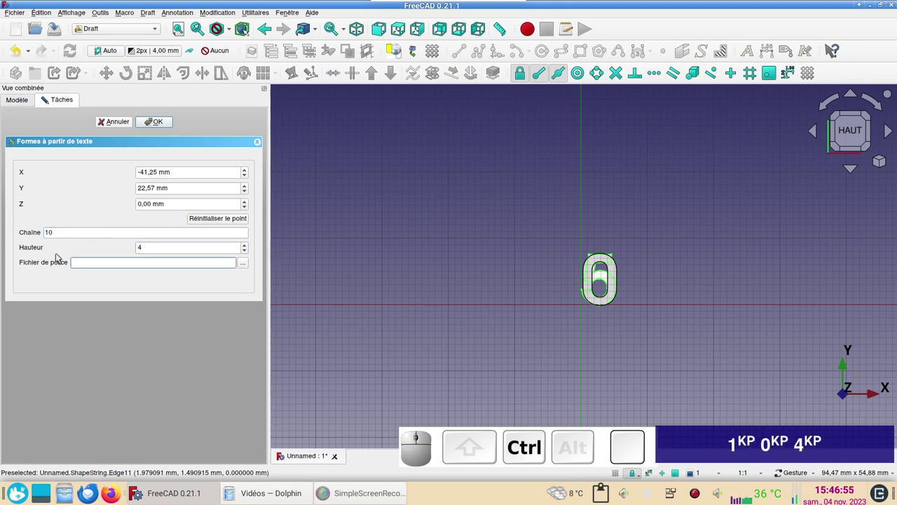
Step: Create 4 mm ShapeStrings of 10 and 15 the same way, each reset to the origin
key(ctrl+v)
click(220, 219)
click(172, 121)
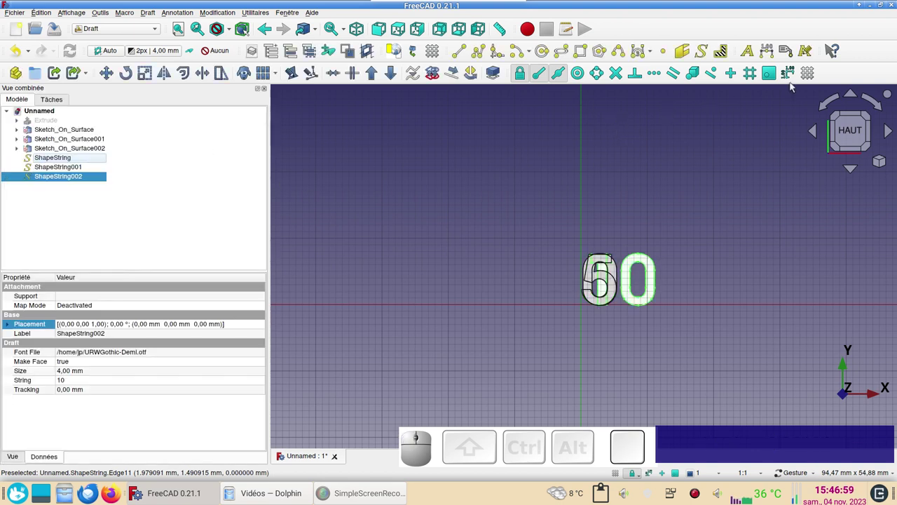
click(705, 51)
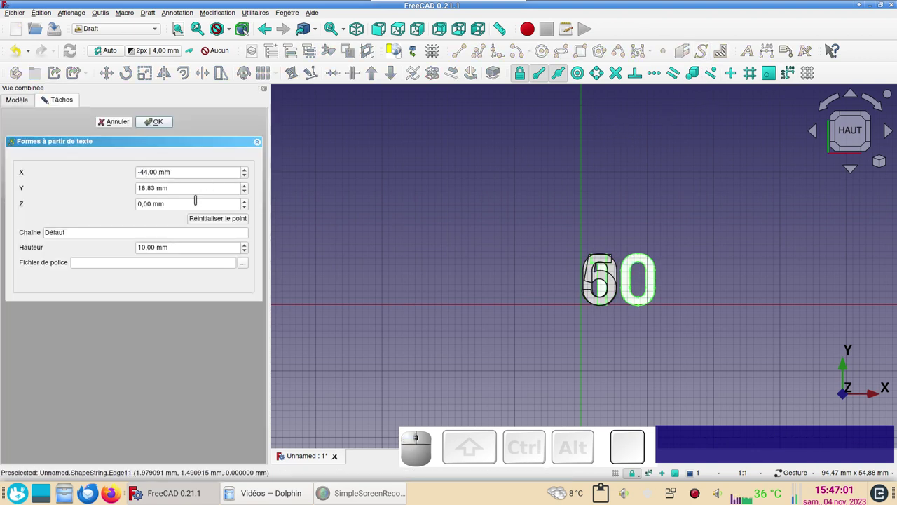
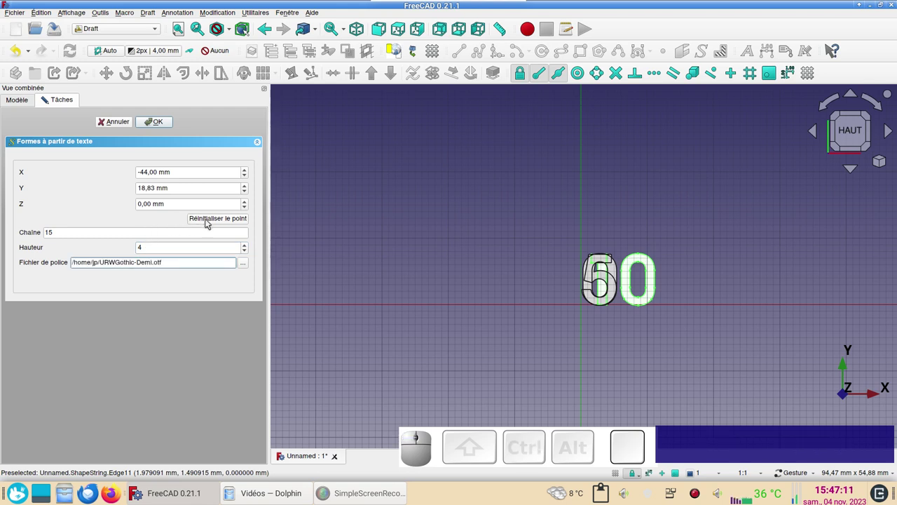
click(208, 221)
click(170, 123)
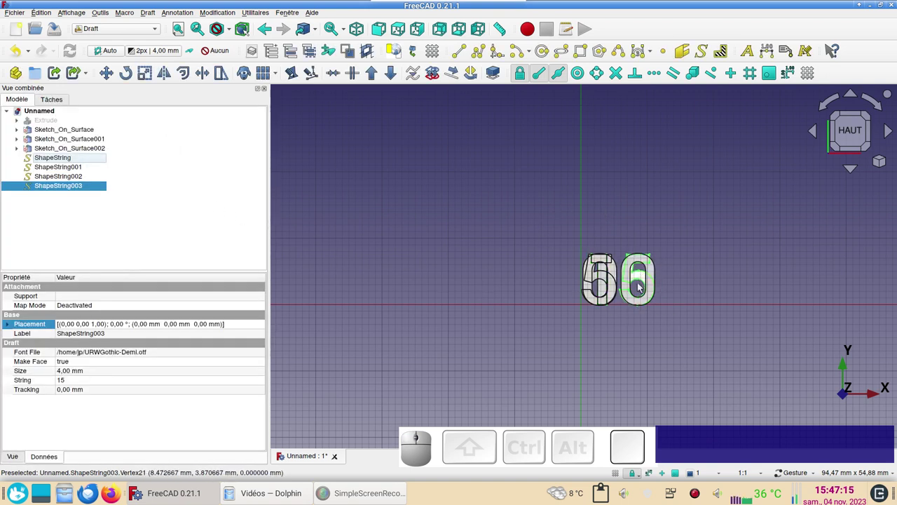
Step: Shift the view of the number shapes and select the Sketch under Extrude
scroll(down, 3)
drag(516, 274, 154, 171)
click(21, 122)
click(55, 130)
click(138, 120)
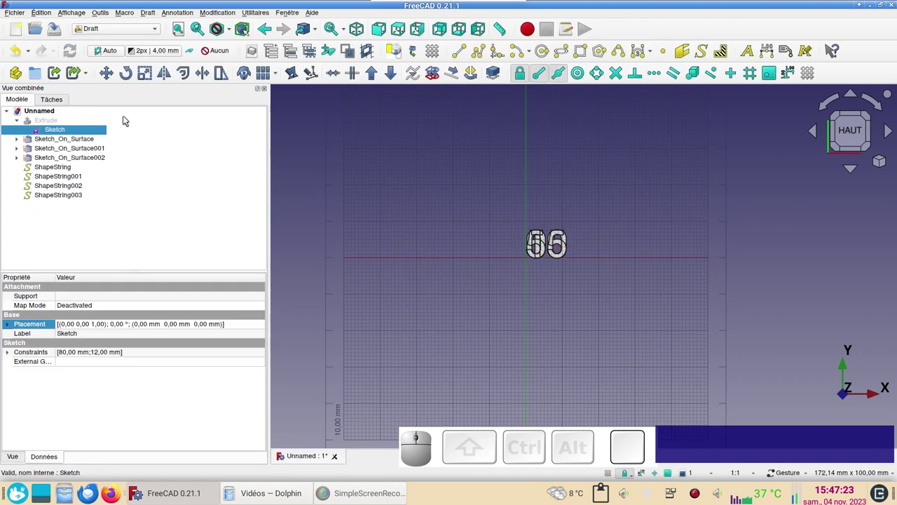
click(22, 142)
click(73, 150)
scroll(down, 3)
right_click(667, 325)
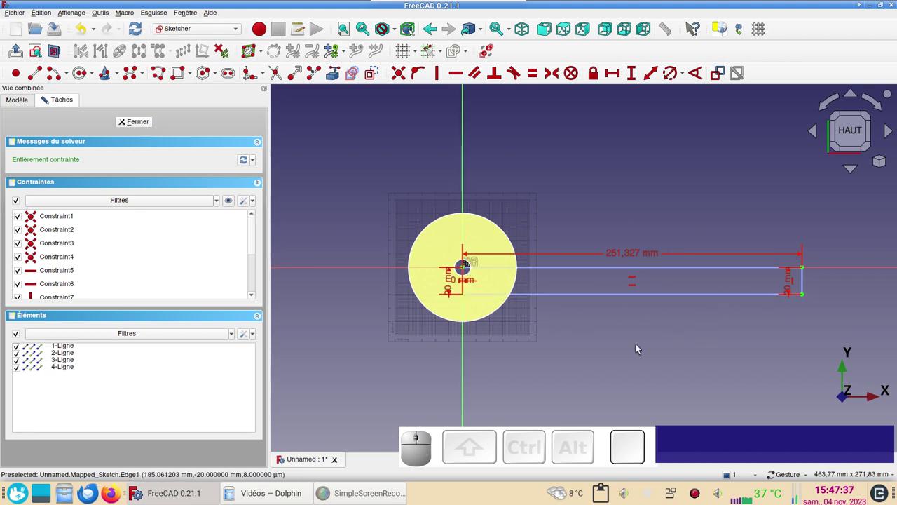
scroll(up, 3)
right_click(560, 324)
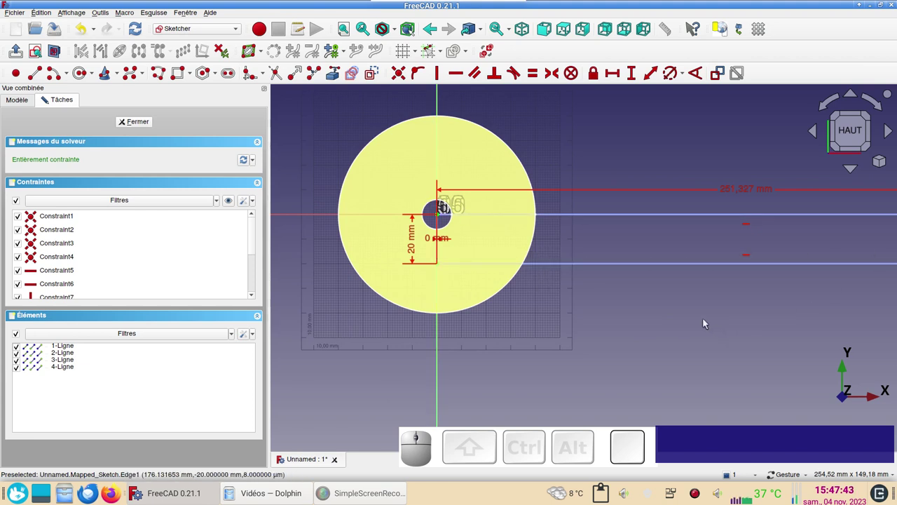
scroll(down, 3)
drag(672, 333, 582, 342)
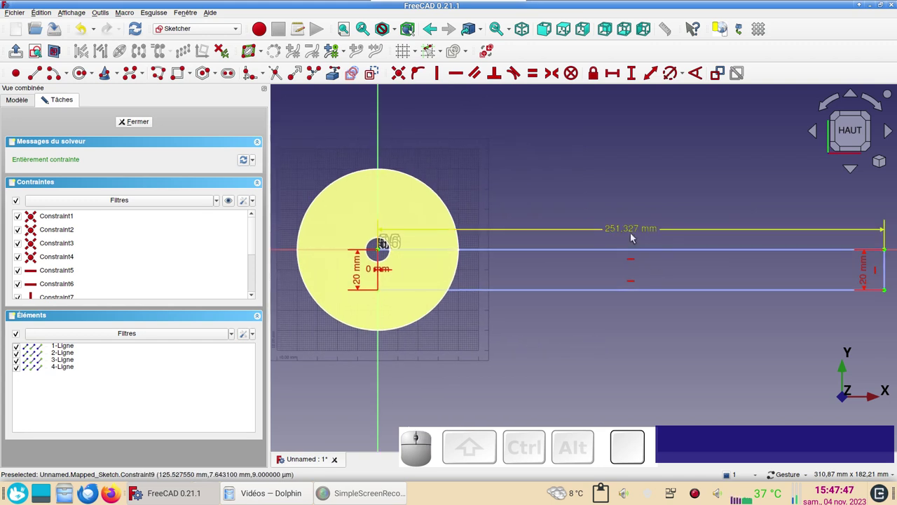
click(634, 236)
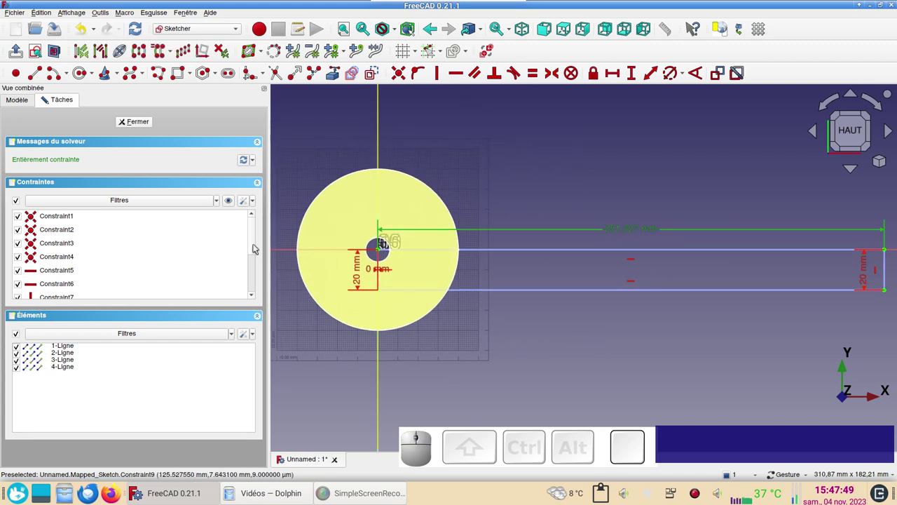
drag(254, 250, 138, 275)
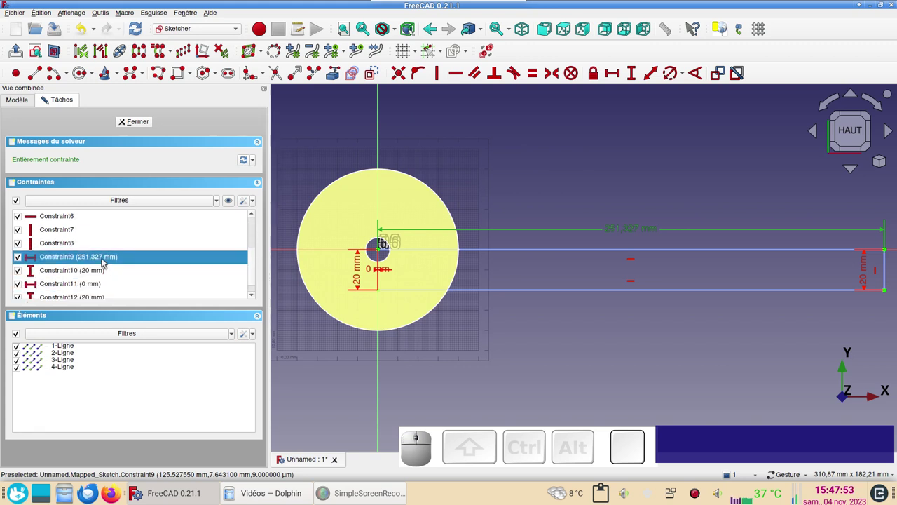
click(107, 259)
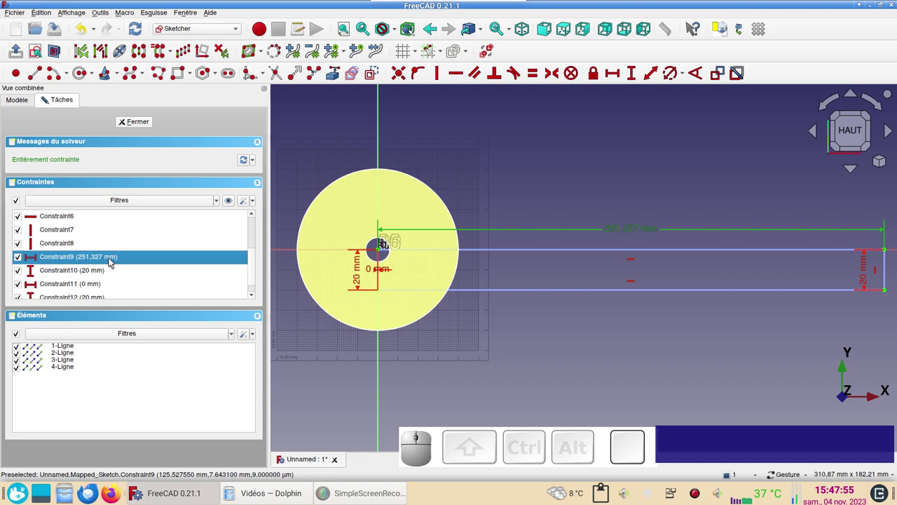
key(ctrl+c)
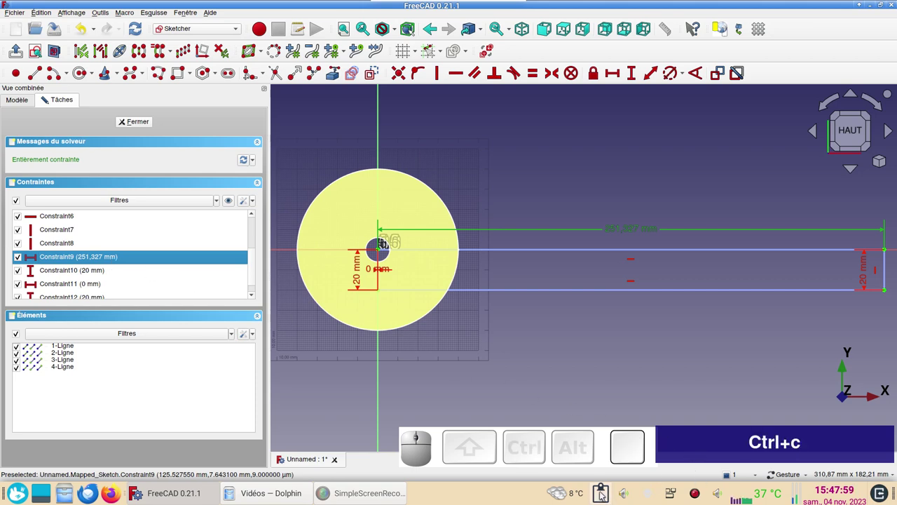
click(605, 494)
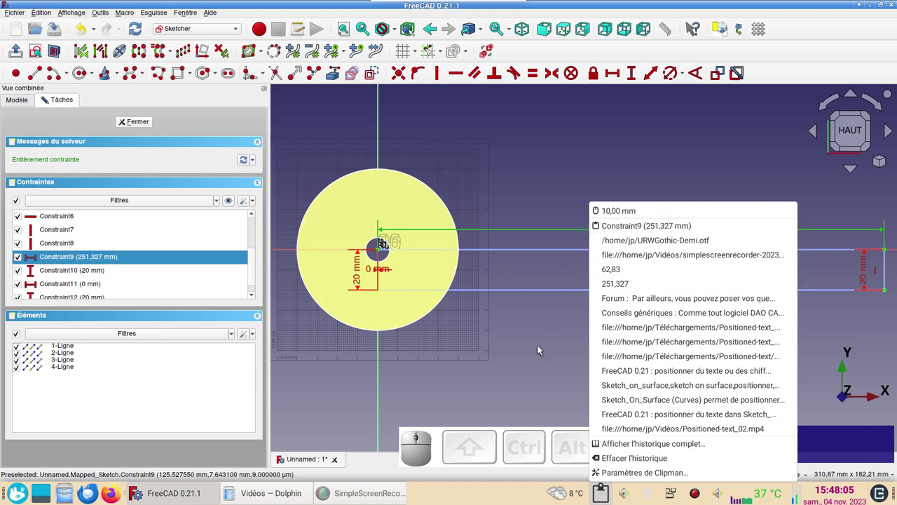
click(542, 348)
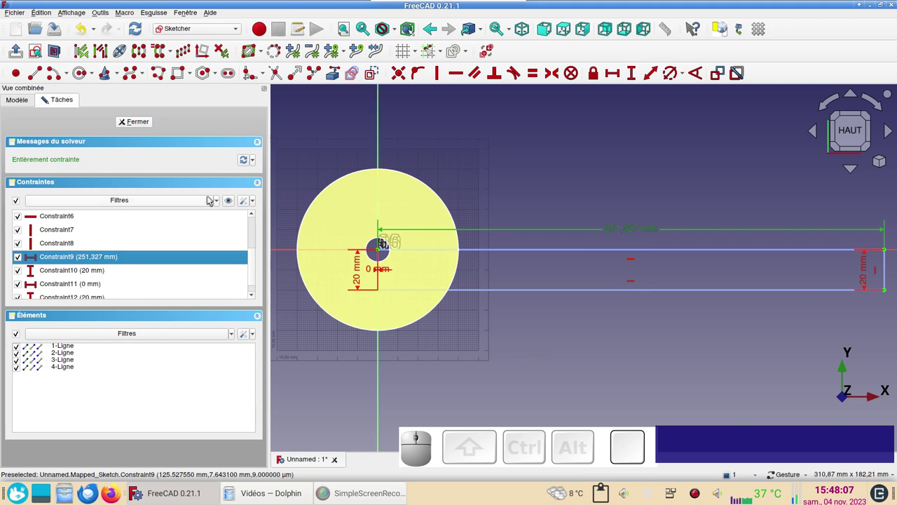
click(148, 125)
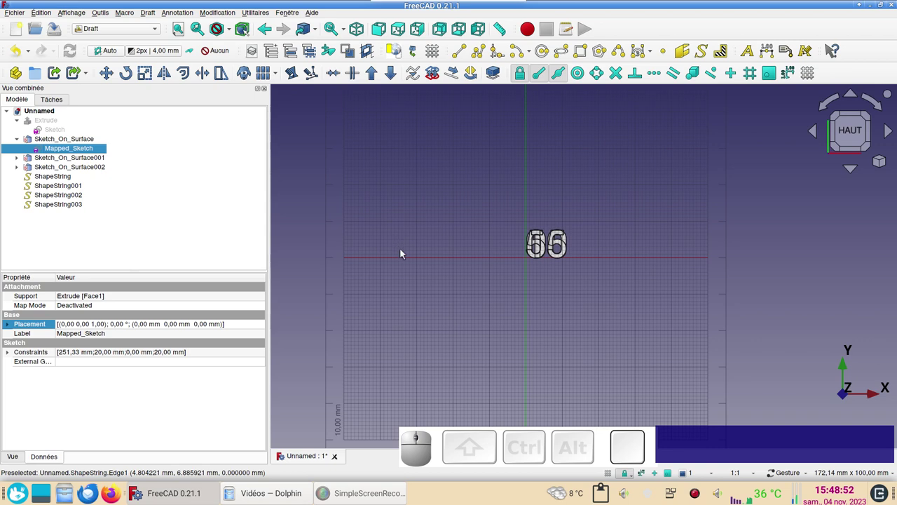
Step: Zoom in on the overlapping number shapes at the origin from above
scroll(up, 3)
scroll(up, 3)
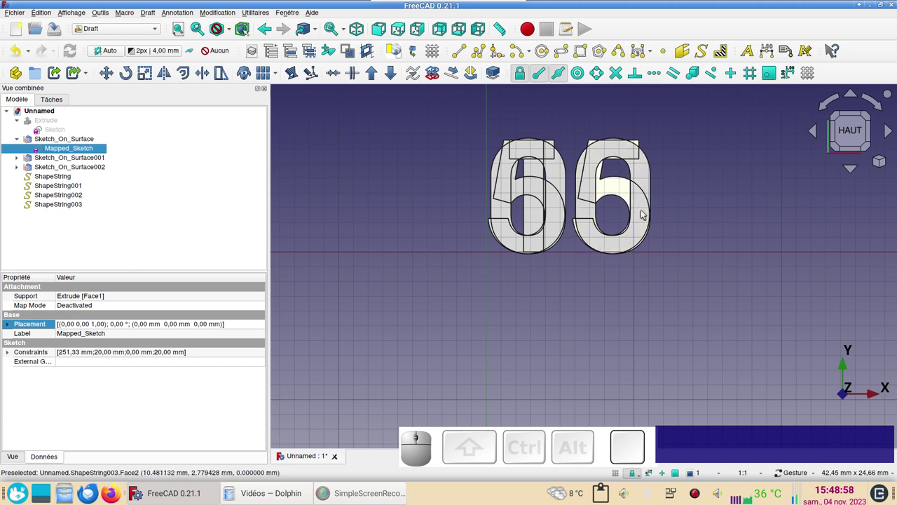
scroll(down, 3)
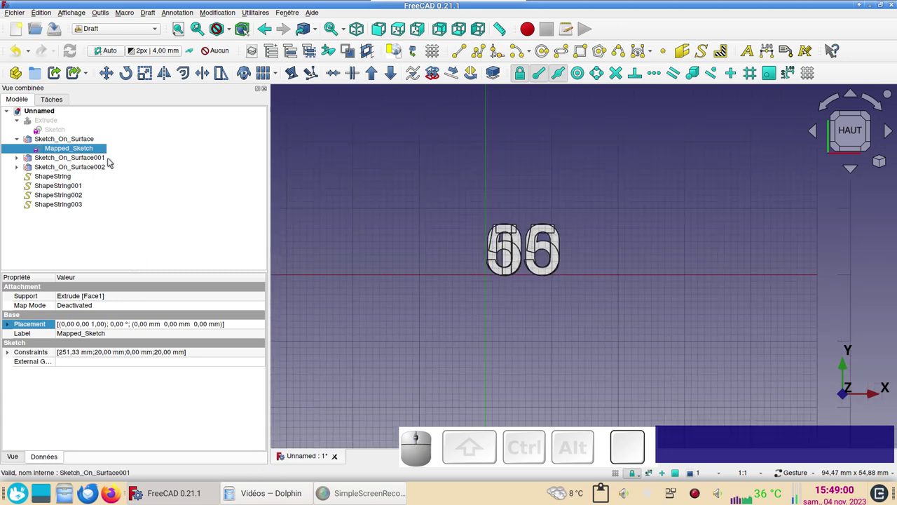
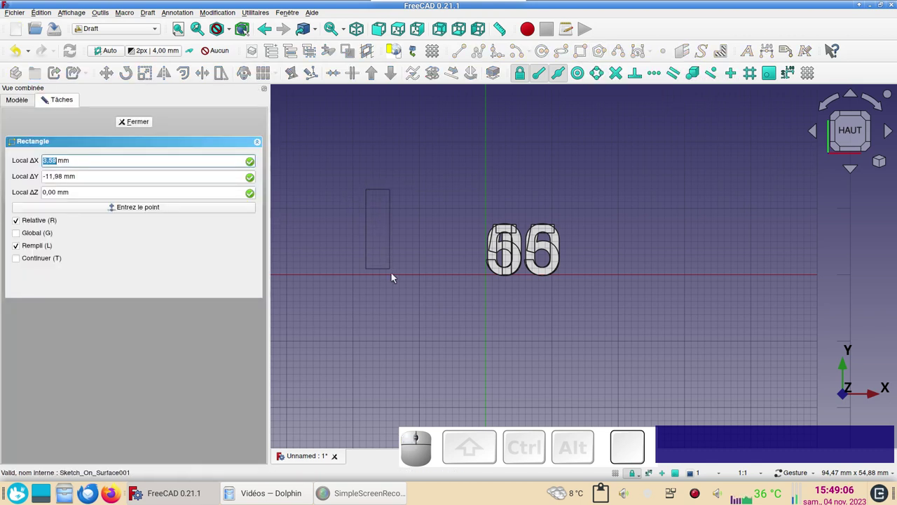
Step: Finish the tick rectangle and reset its placement to the origin
click(401, 332)
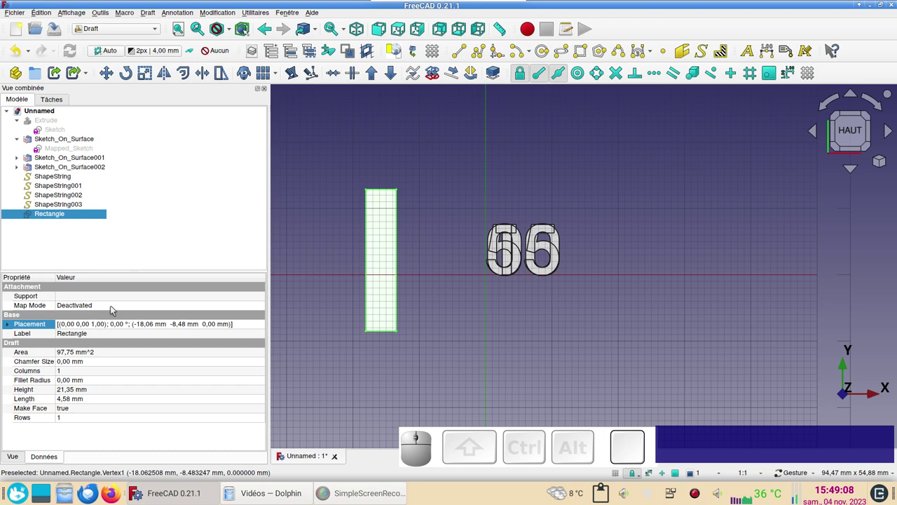
click(68, 218)
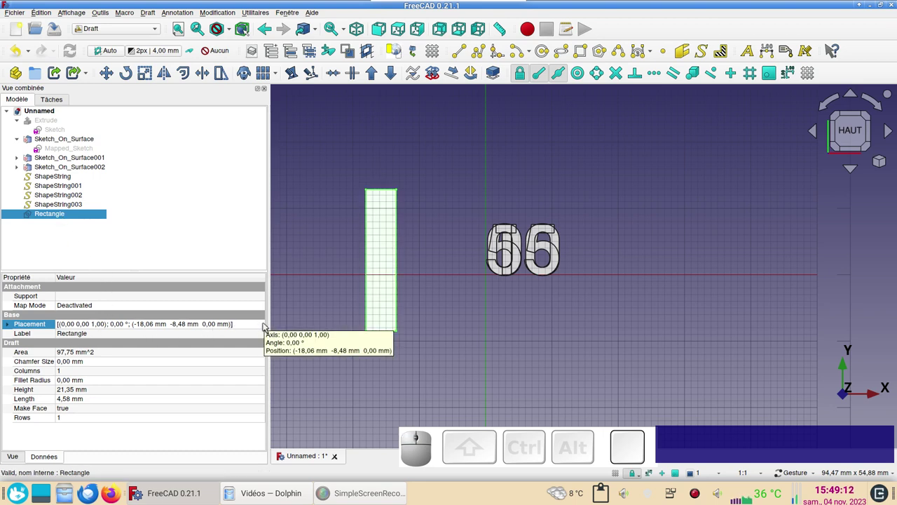
click(265, 323)
click(265, 325)
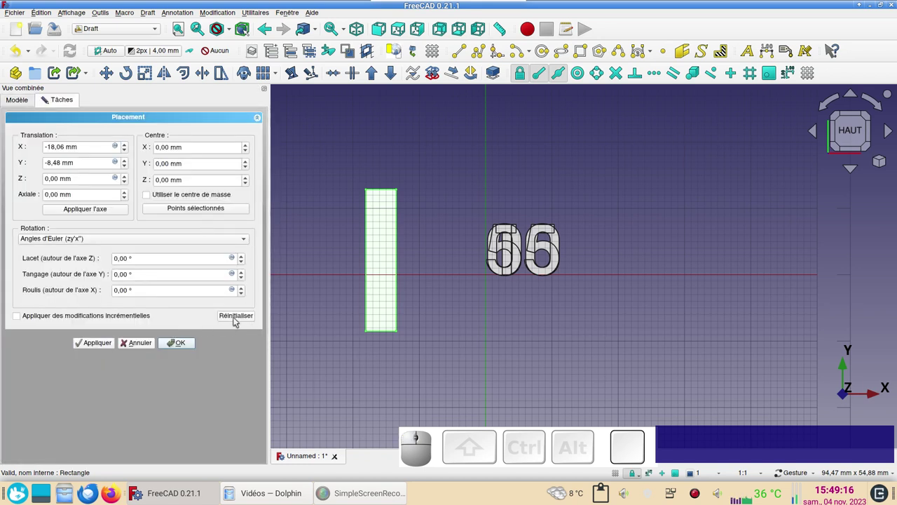
click(245, 314)
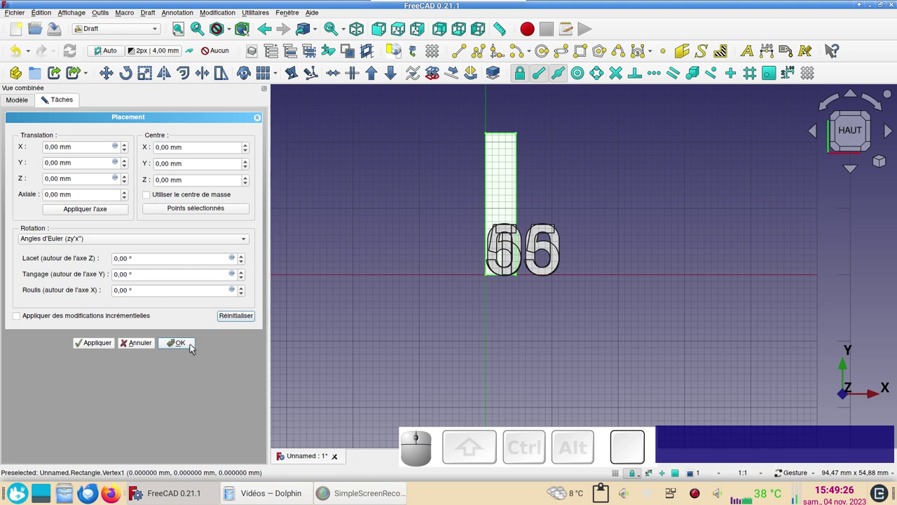
click(192, 347)
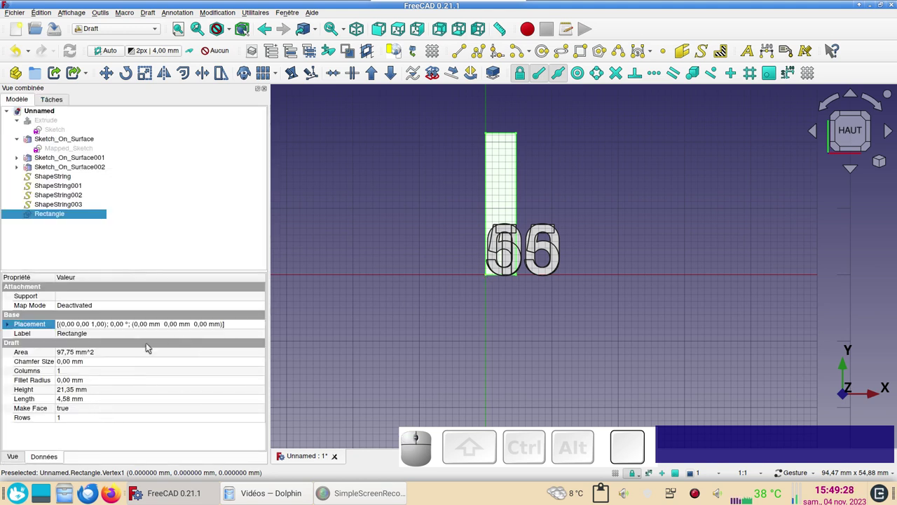
Step: Set the rectangle's height to −7 mm and its length to 0.5 mm
click(88, 389)
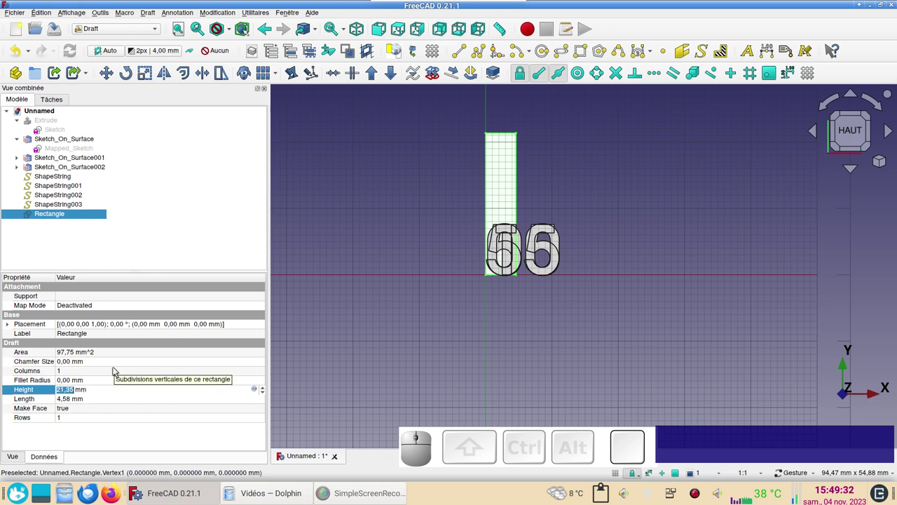
key(KP_Subtract)
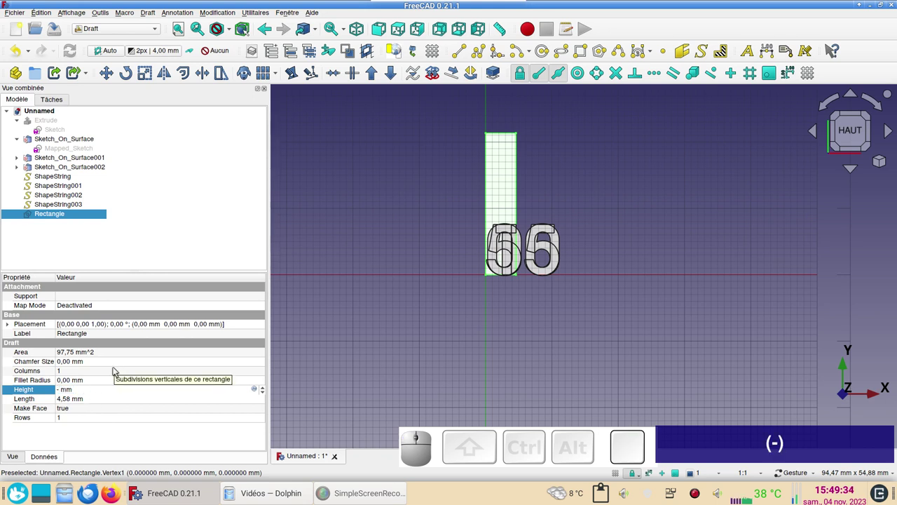
key(KP_7)
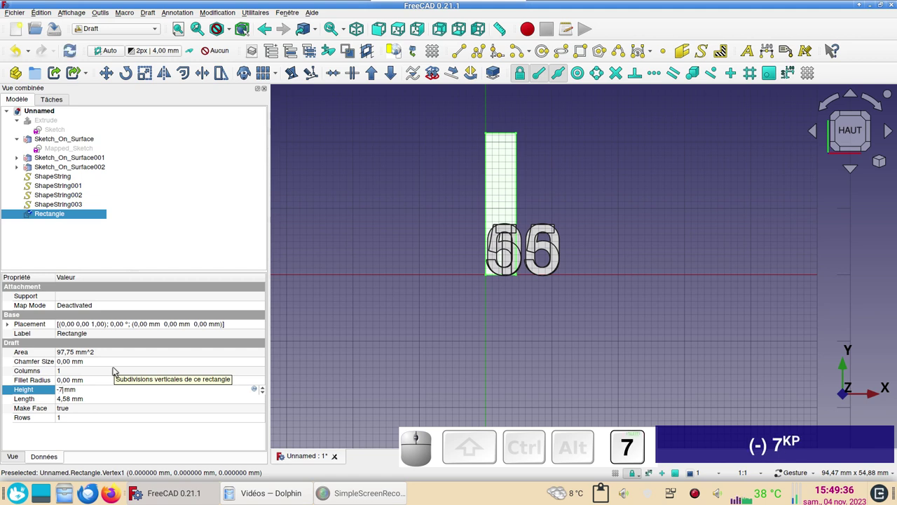
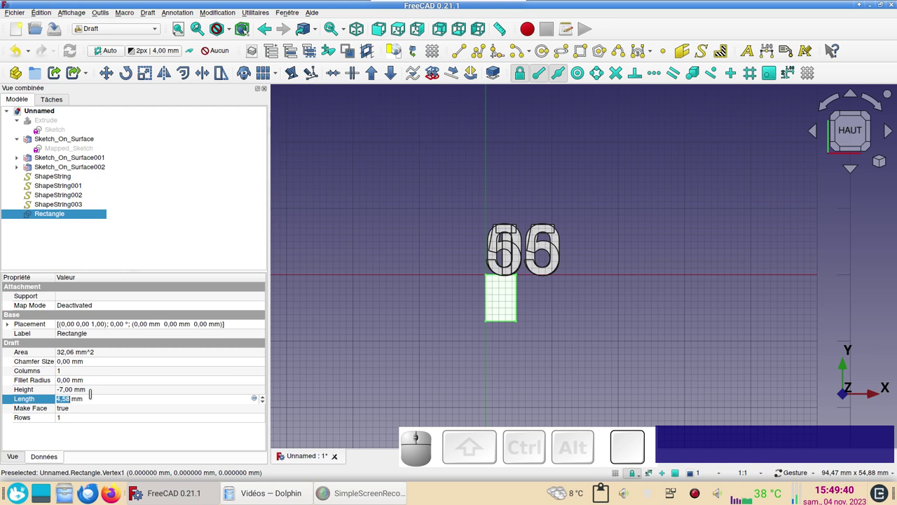
key(KP_0)
key(,)
key(KP_5)
key(KP_Enter)
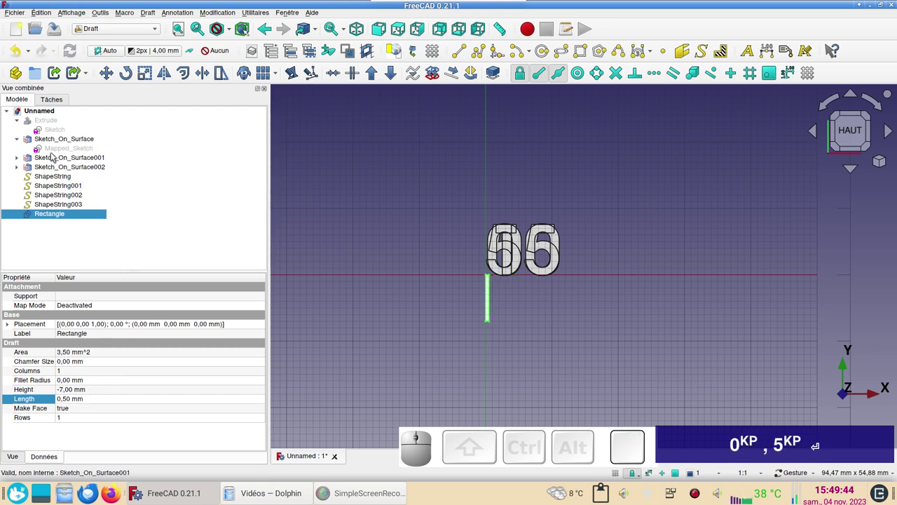
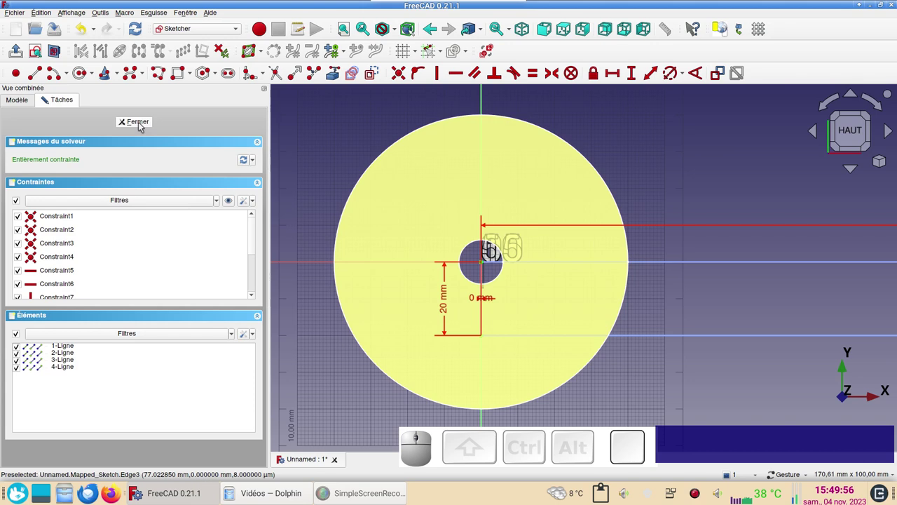
Step: Close the mapped sketch and reselect the 0.5 × 7 mm tick rectangle
click(142, 125)
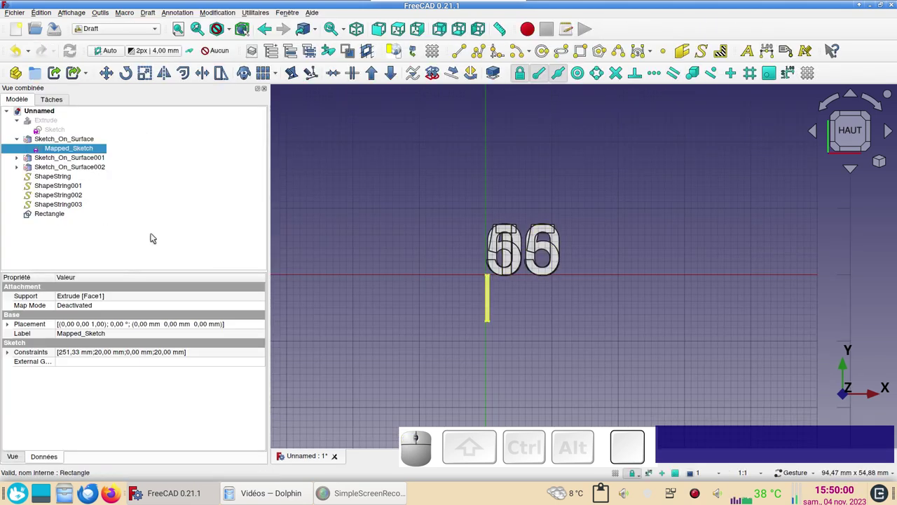
scroll(up, 3)
scroll(down, 3)
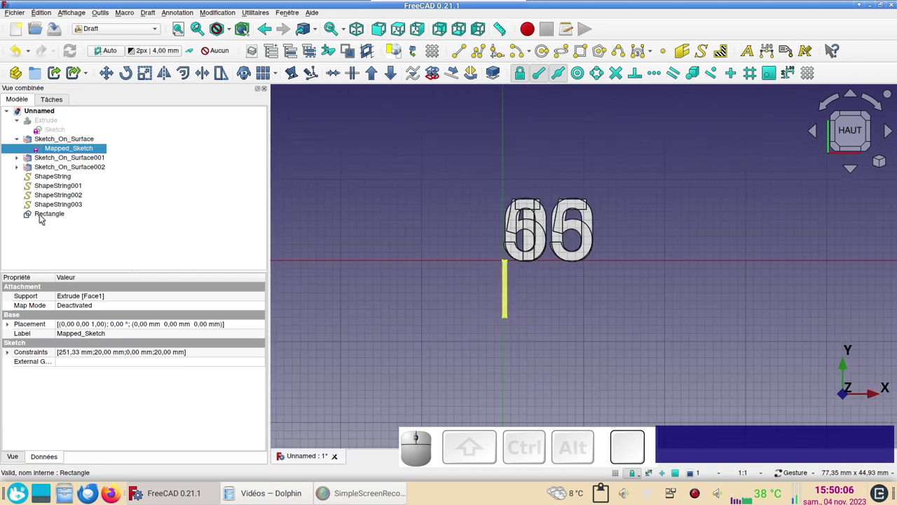
click(48, 216)
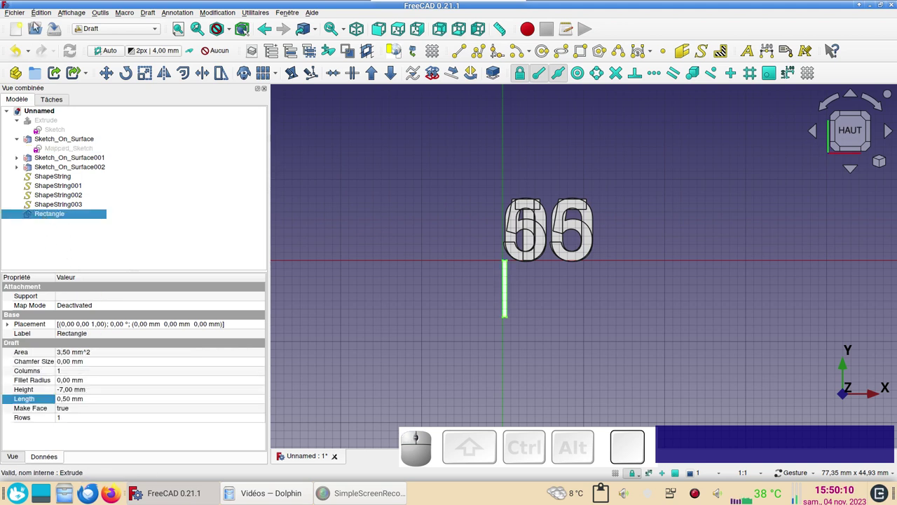
Step: Duplicate the tick rectangle and give the copy Rectangle001 a height of −5 mm
click(37, 16)
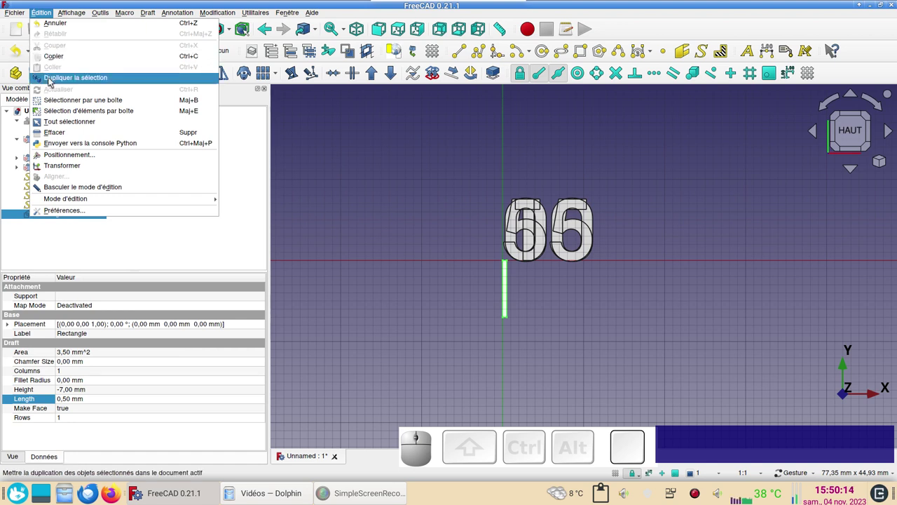
click(51, 80)
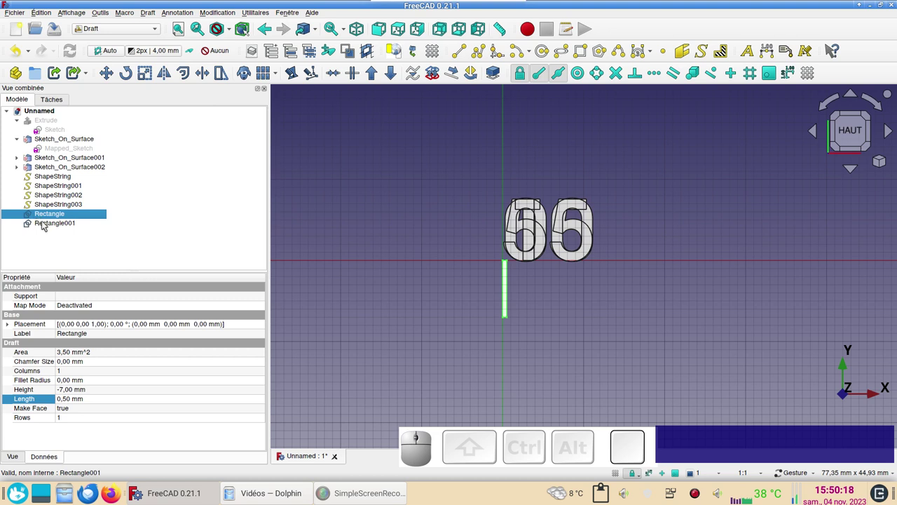
click(44, 224)
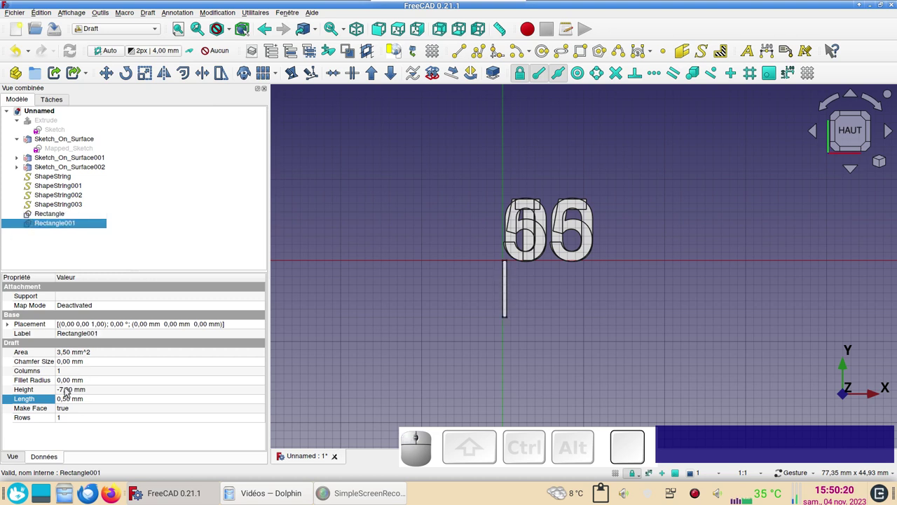
click(68, 391)
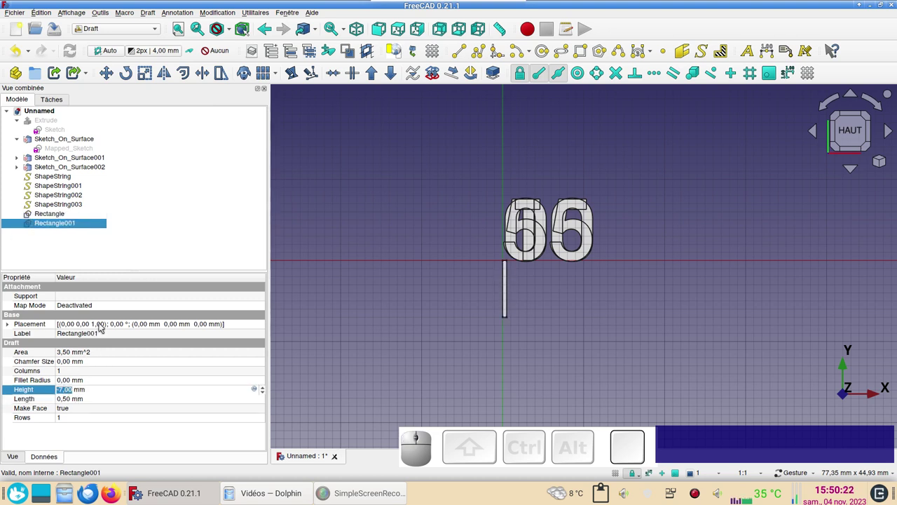
key(KP_Subtract)
key(KP_5)
key(KP_Enter)
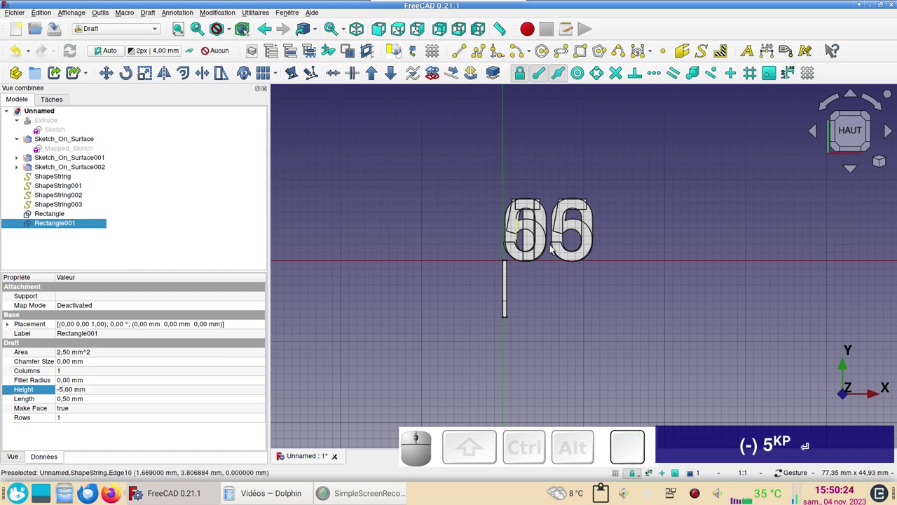
Step: Review both ticks in the view and reselect the original tall rectangle
click(572, 332)
scroll(up, 3)
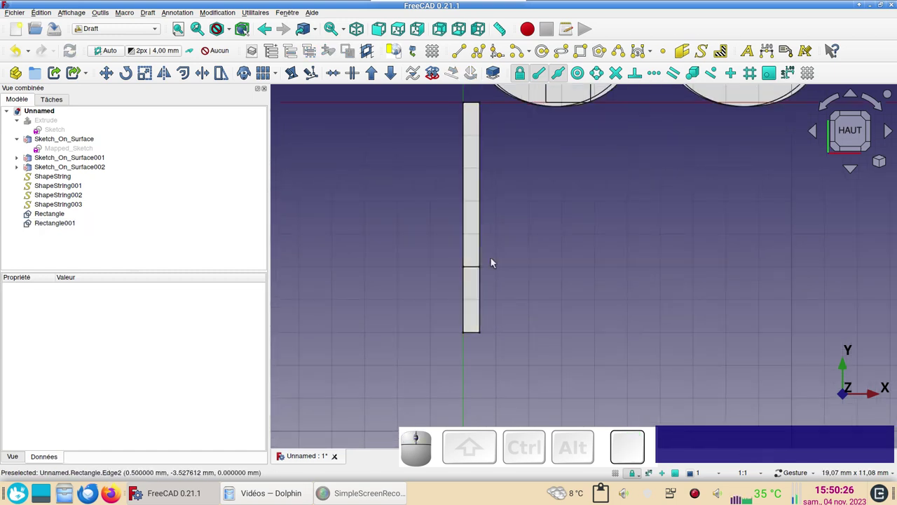
scroll(down, 3)
right_click(616, 281)
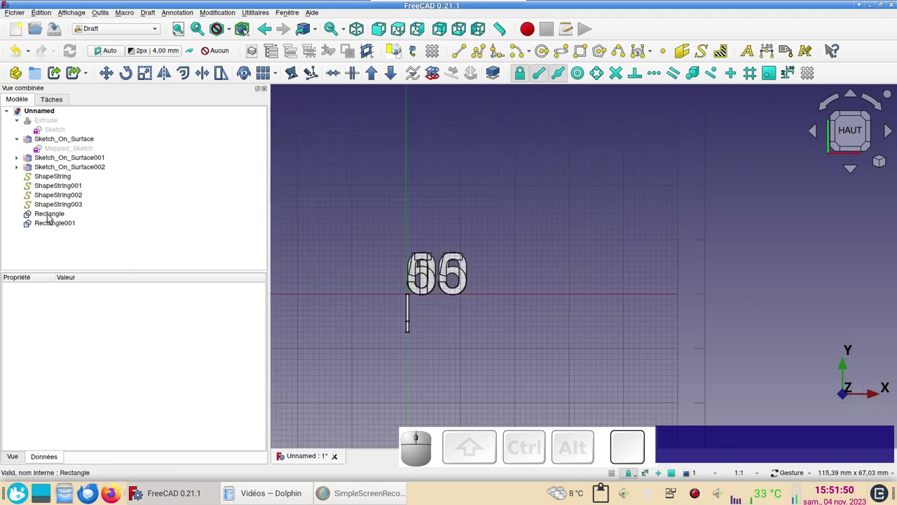
click(50, 216)
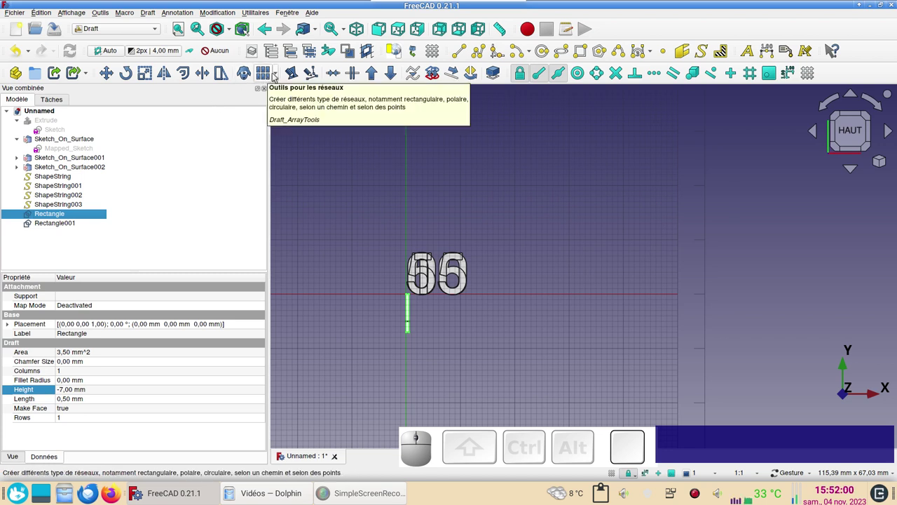
Step: Create an orthogonal array of the tall tick: 20 along X, 1 in Y and Z
click(278, 73)
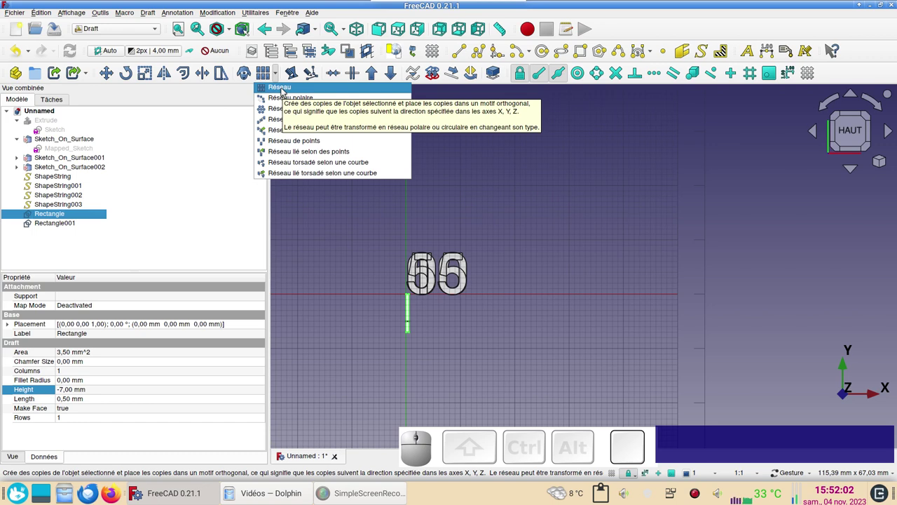
click(286, 90)
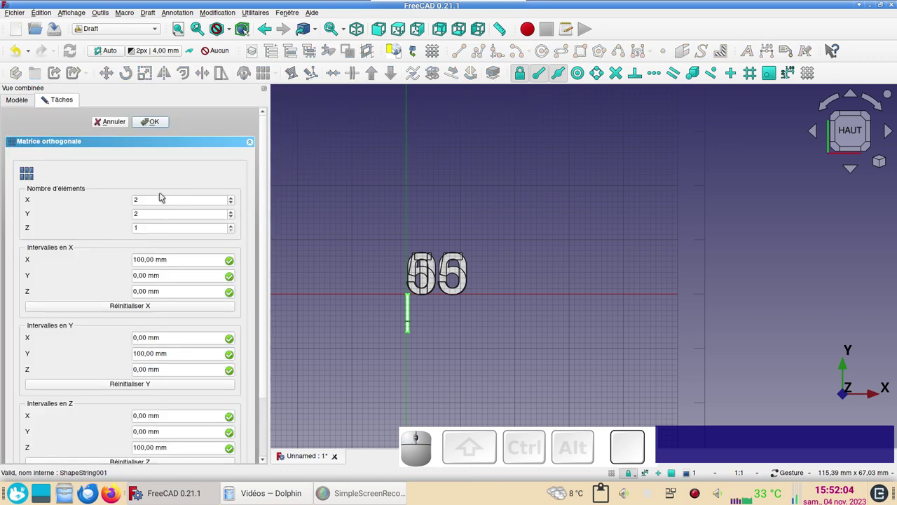
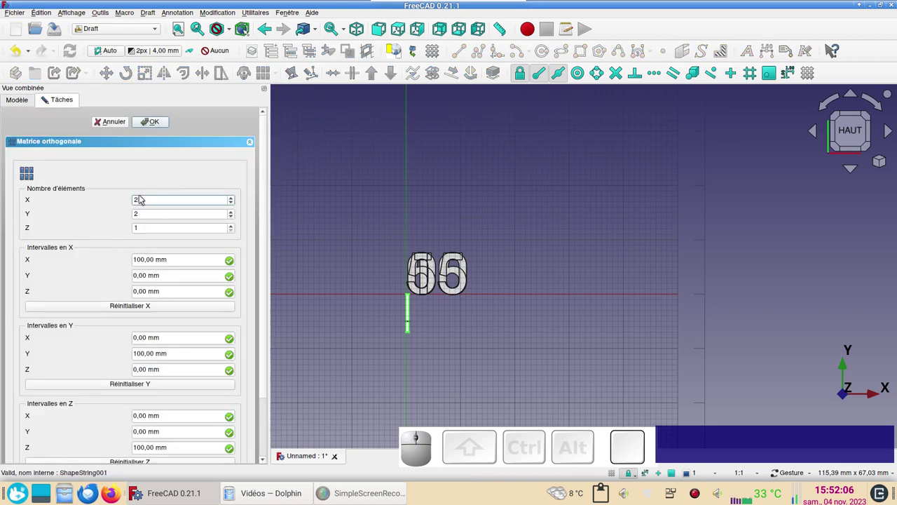
key(KP_0)
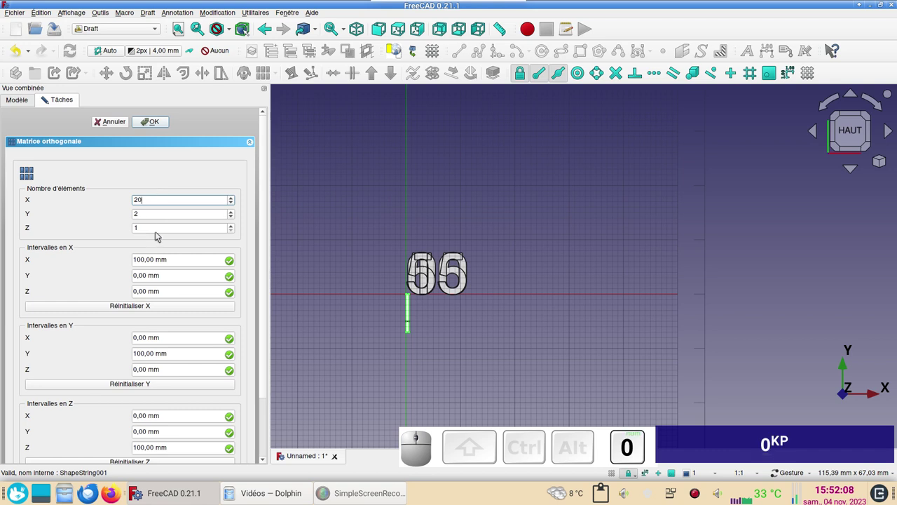
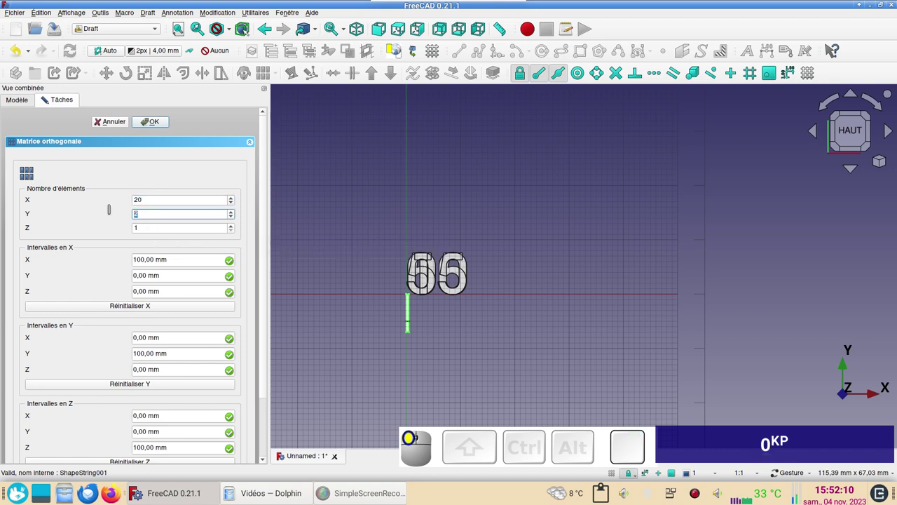
key(1)
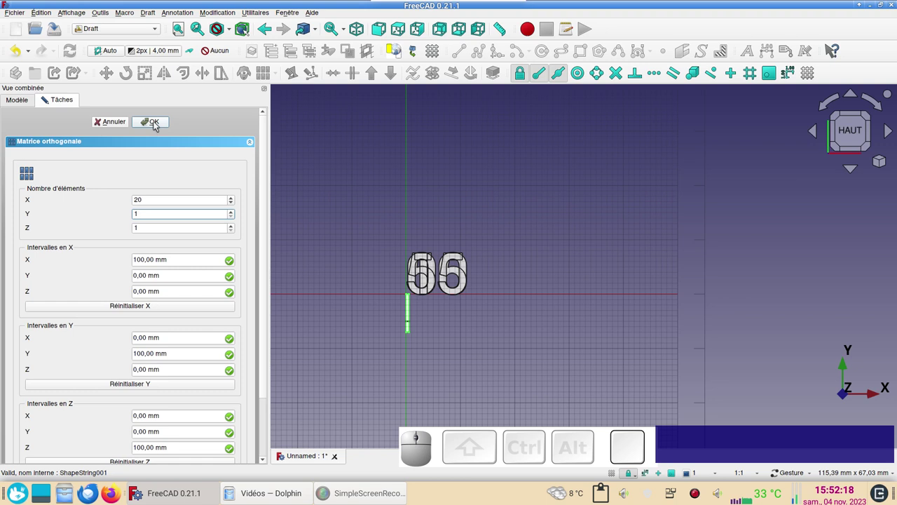
click(156, 125)
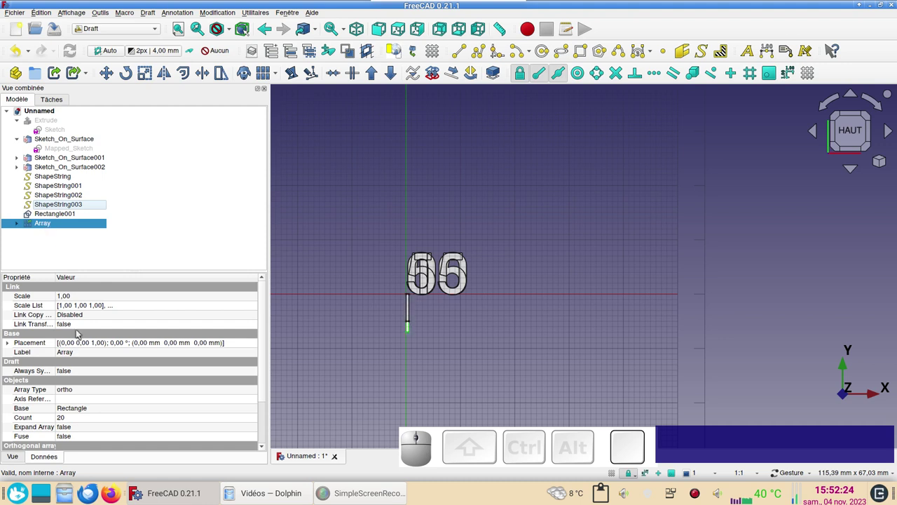
Step: Set the array's Interval X to 12.57 mm via a pasted expression
scroll(down, 3)
scroll(down, 3)
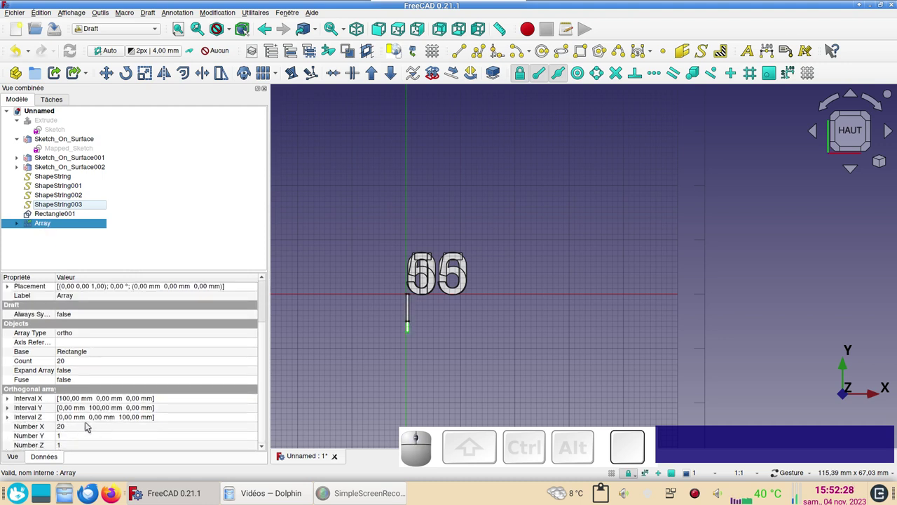
click(10, 399)
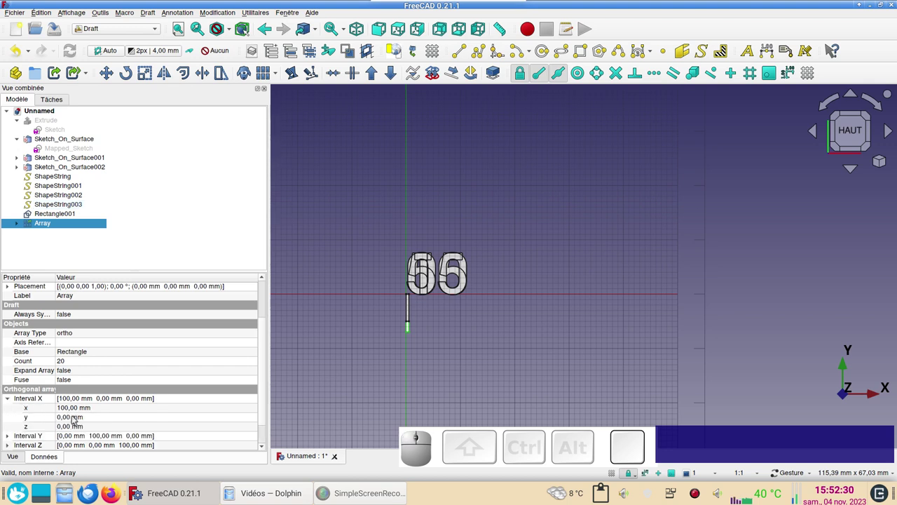
click(77, 410)
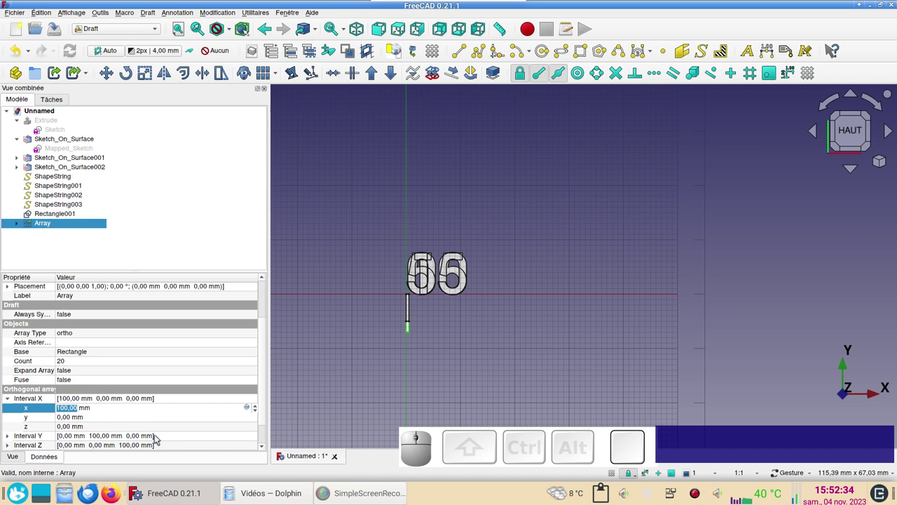
key(ctrl+v)
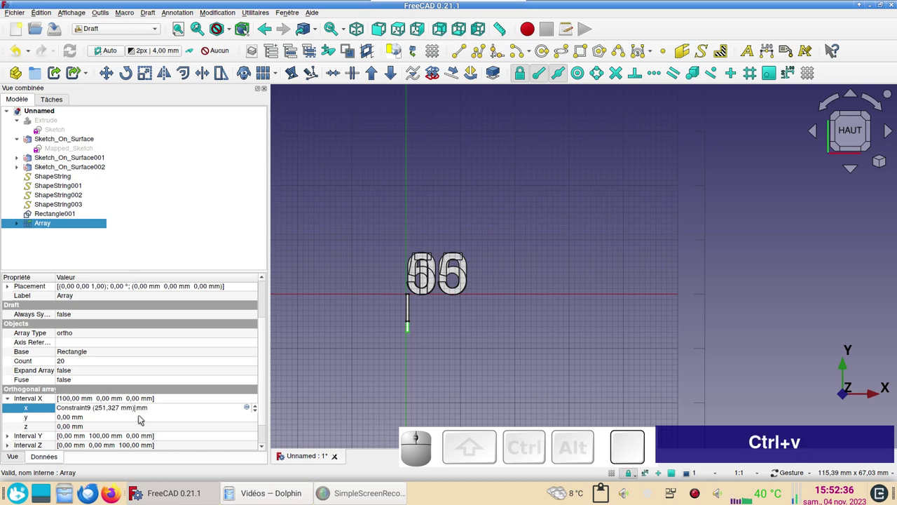
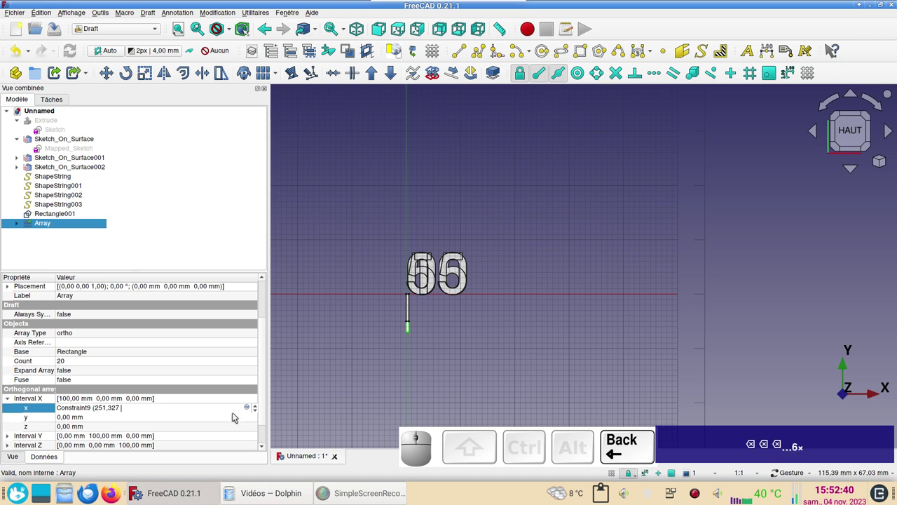
key(BackSpace)
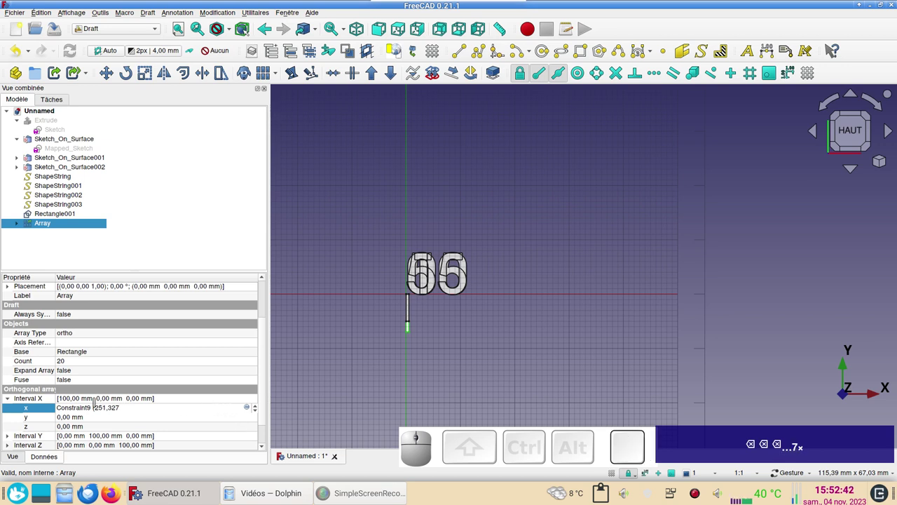
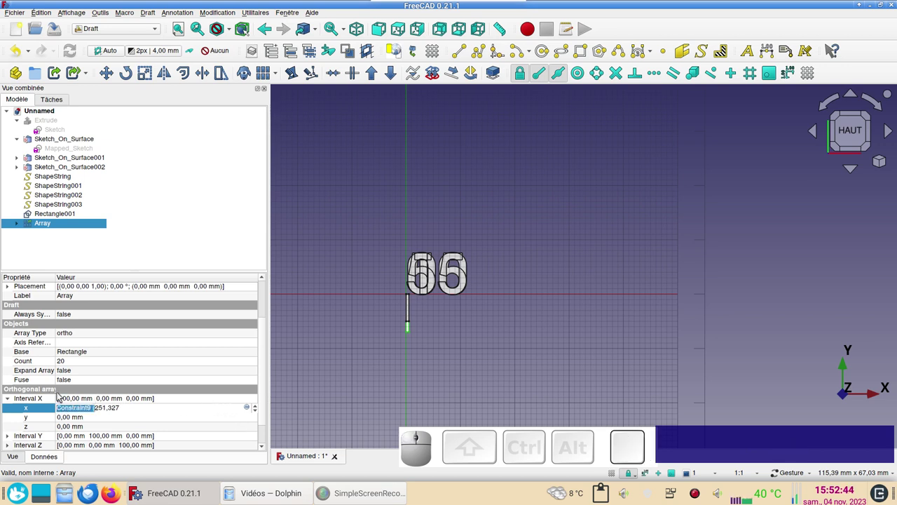
key(BackSpace)
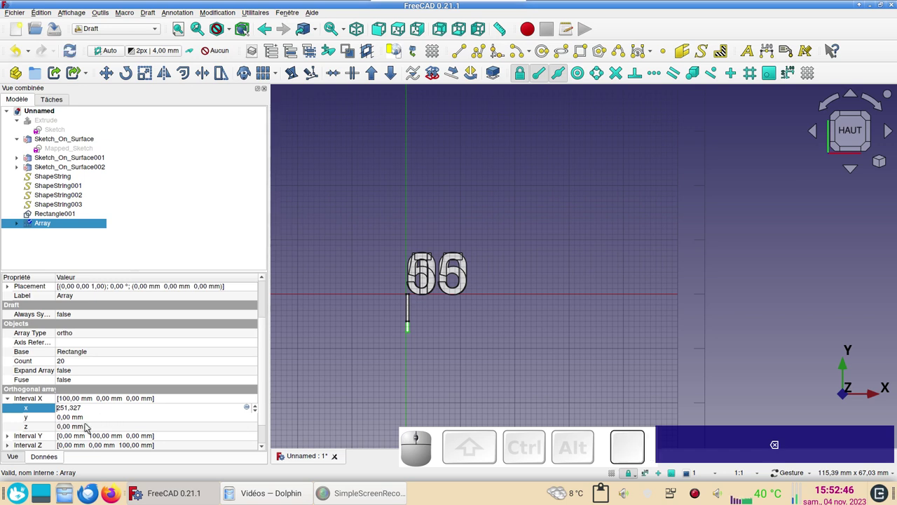
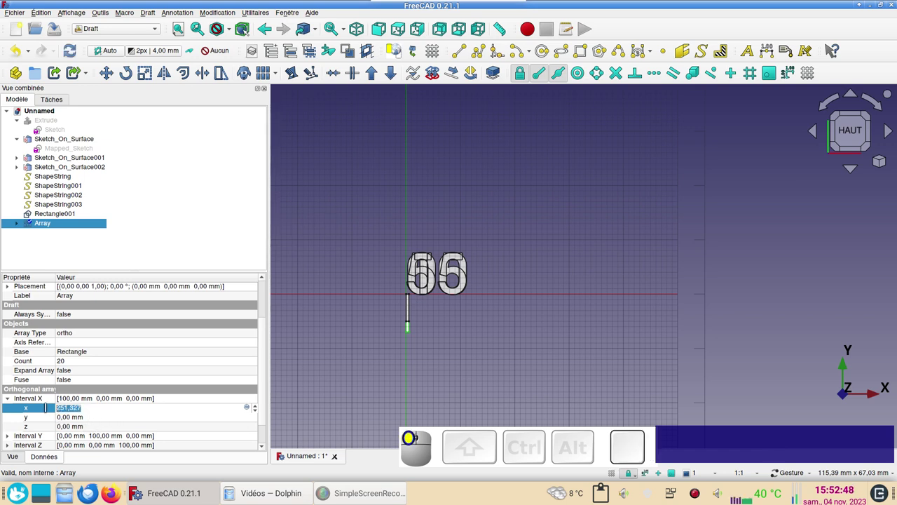
key(ctrl+c)
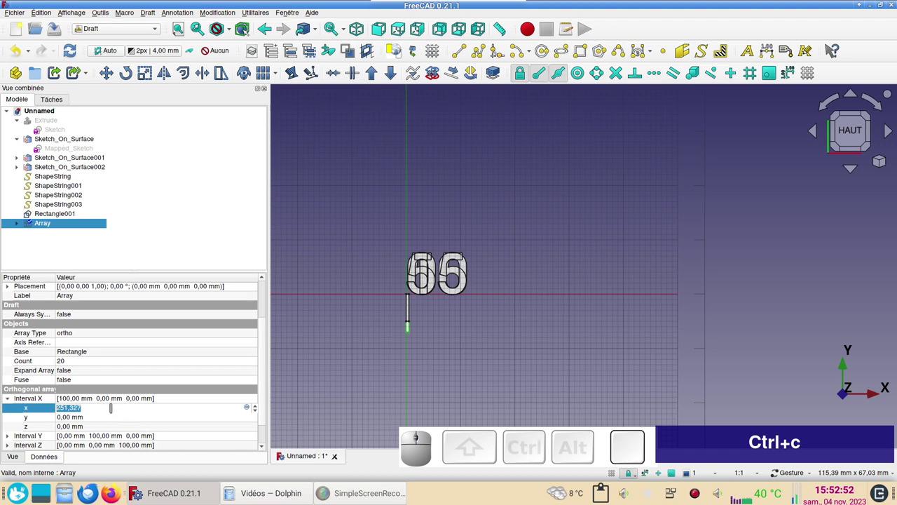
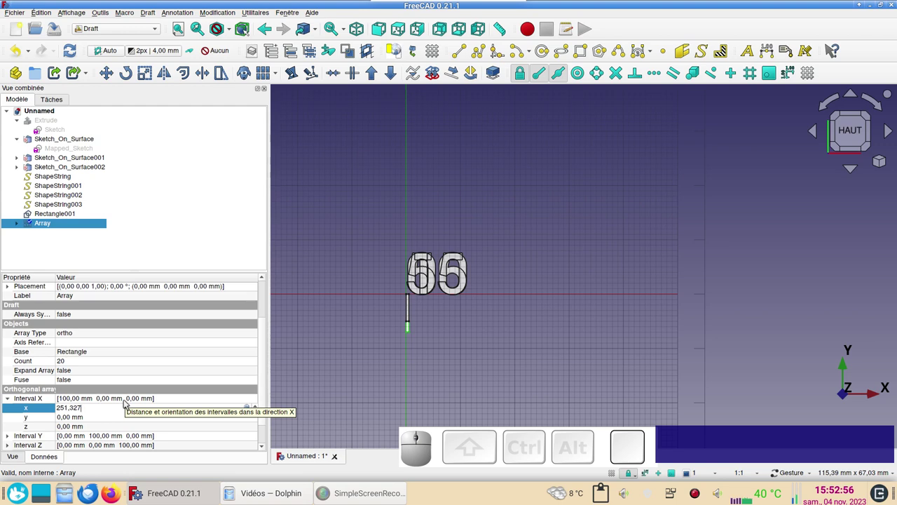
key(/)
key(Return)
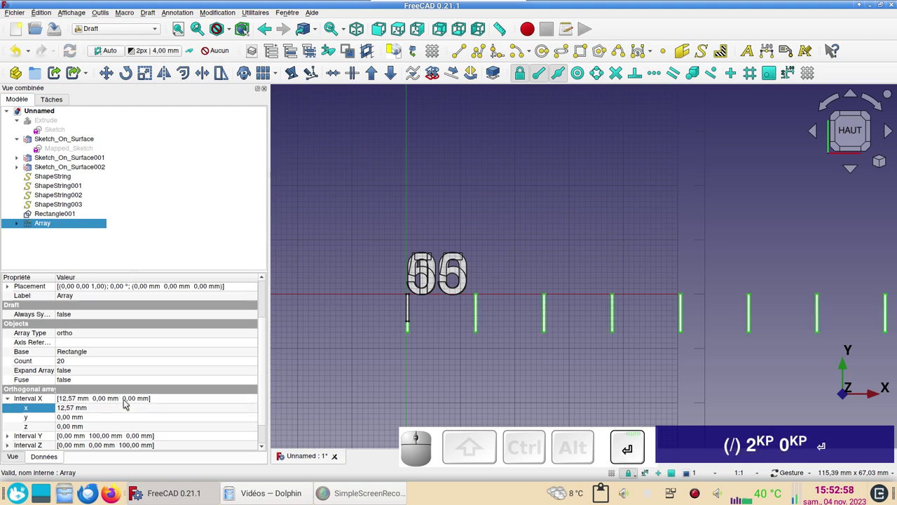
Step: Zoom around the view to check the row of 20 evenly spaced ticks
scroll(down, 3)
right_click(630, 297)
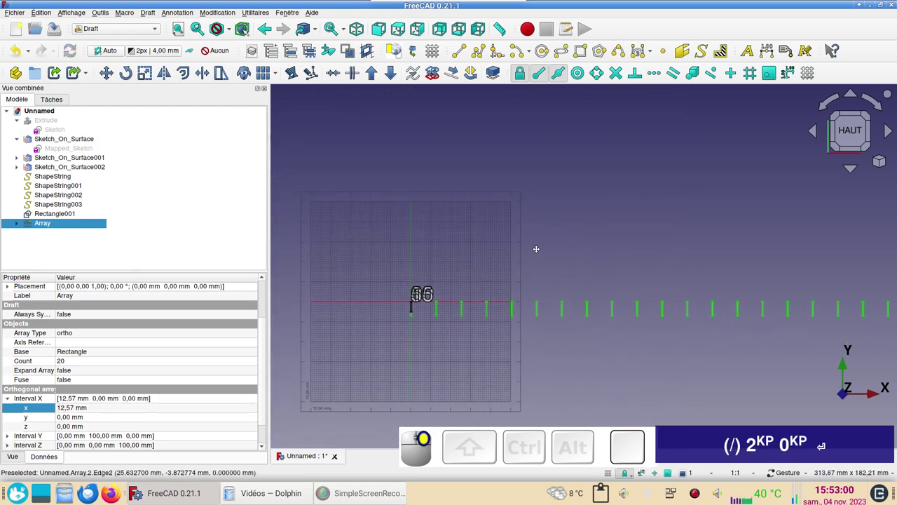
scroll(down, 3)
scroll(up, 3)
right_click(434, 350)
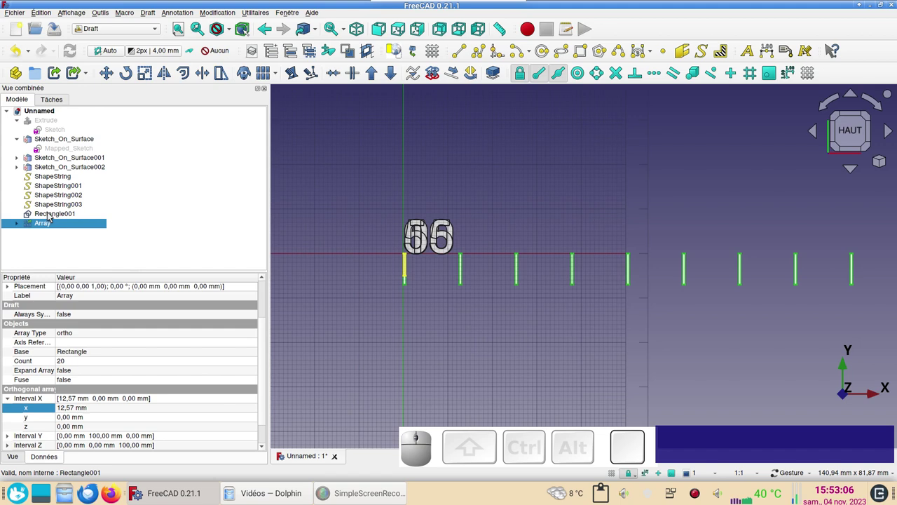
Step: Create an orthogonal array of the short tick Rectangle001: 100 along X, 1 in Y and Z
click(52, 215)
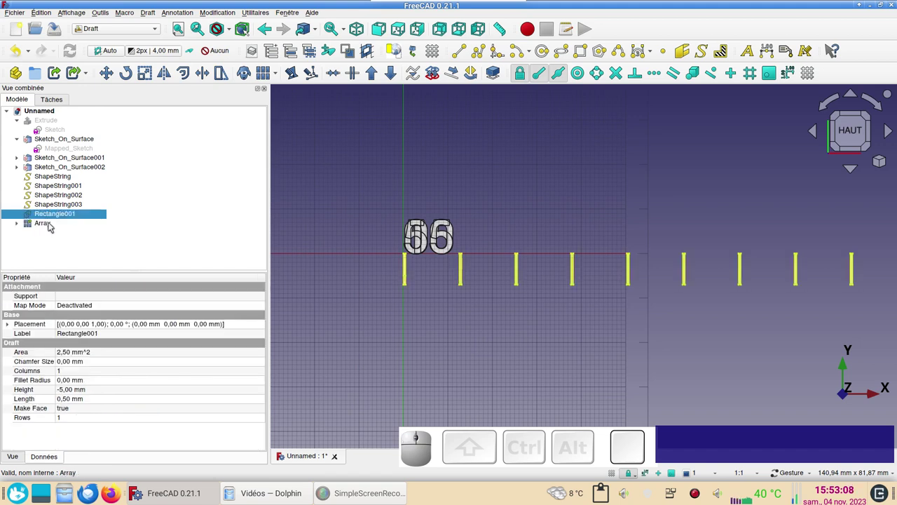
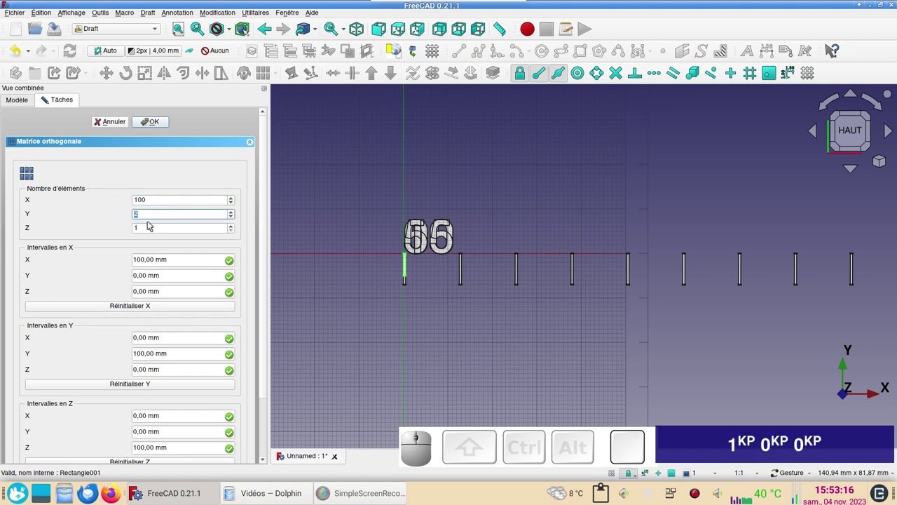
key(KP_1)
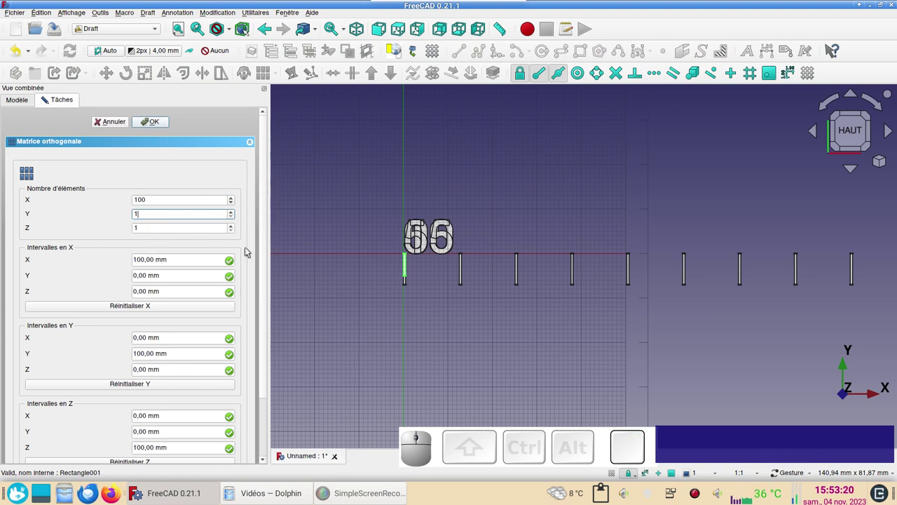
click(160, 120)
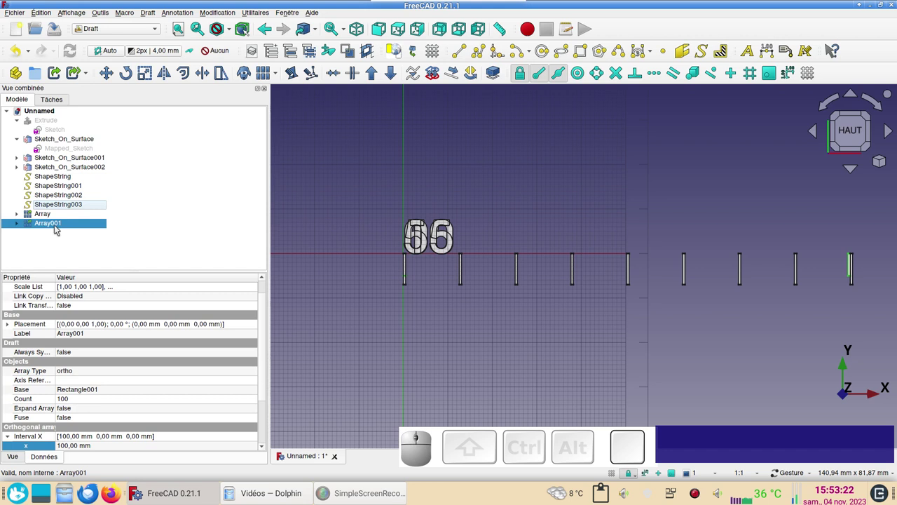
Step: Set Array001's Interval X to 2.51 mm as 251.327 mm divided by 100
scroll(down, 3)
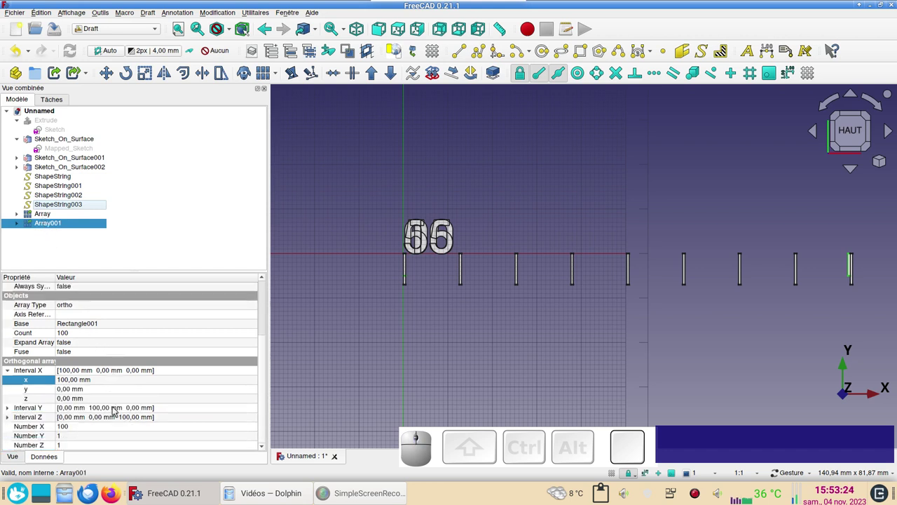
click(83, 382)
key(ctrl+v)
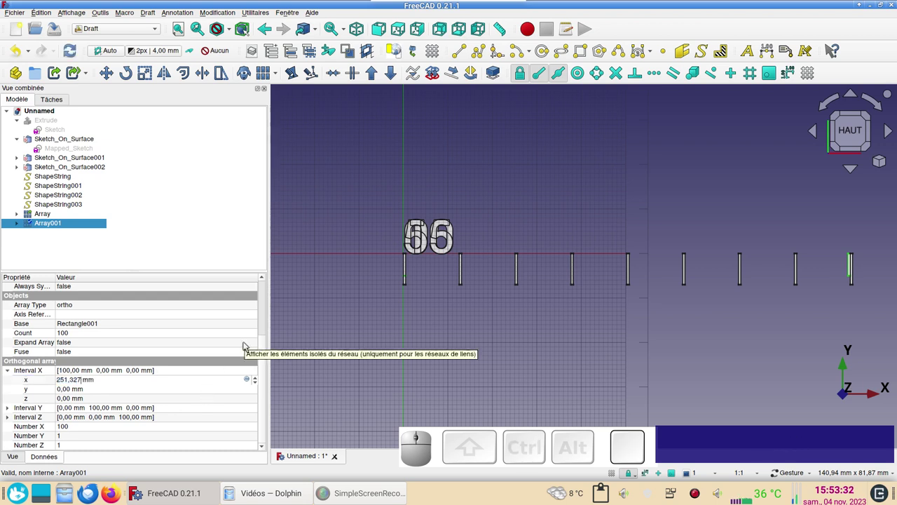
key(/)
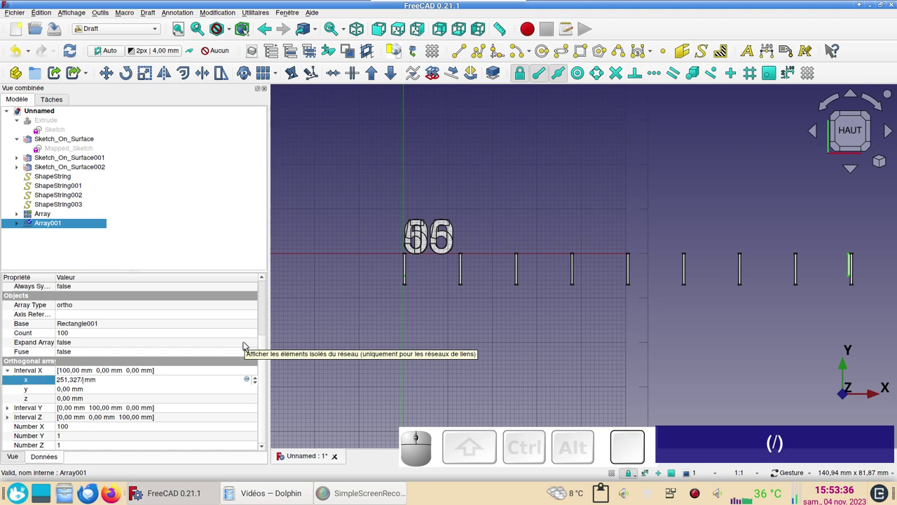
key(1)
key(KP_0)
key(KP_Enter)
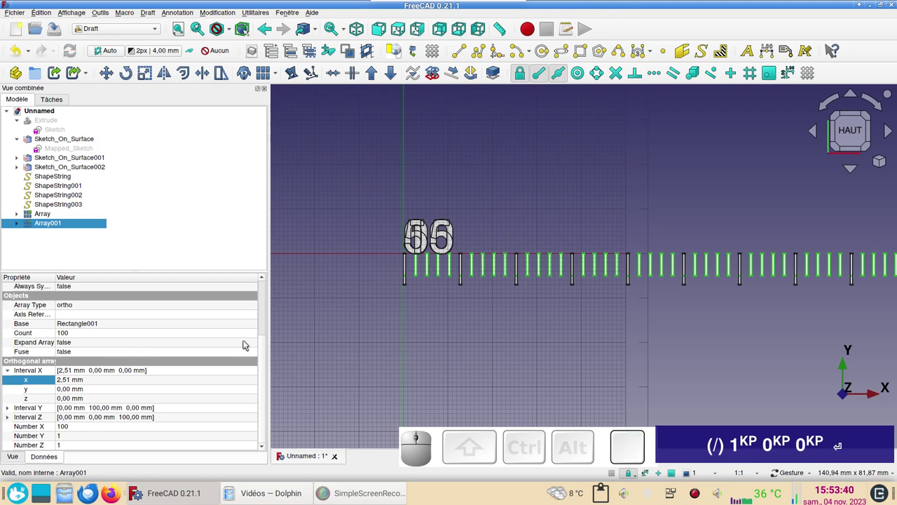
Step: Pan and zoom to view the whole row of short ticks between the tall ones
scroll(down, 3)
drag(643, 316, 501, 319)
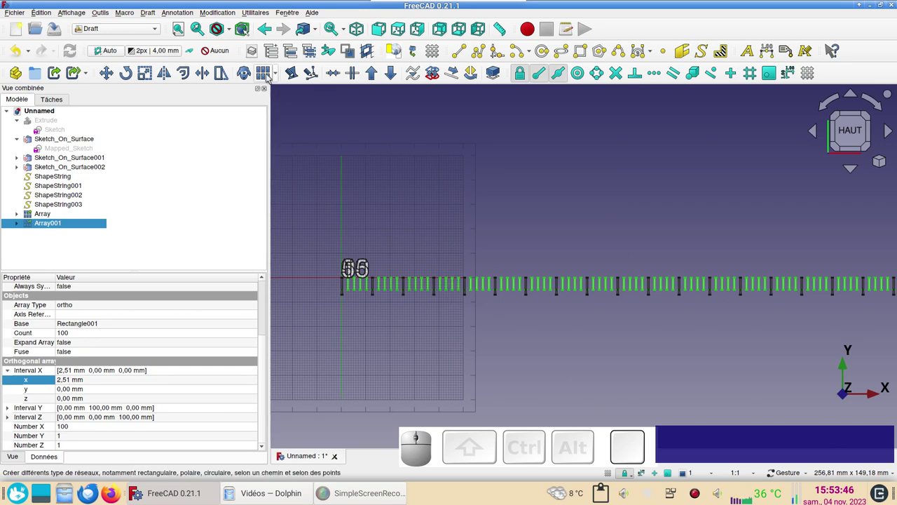
scroll(down, 3)
right_click(591, 312)
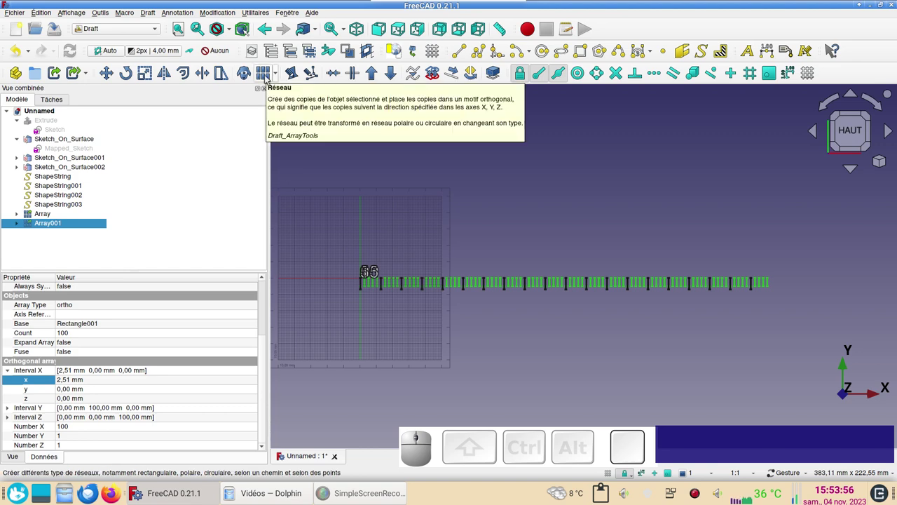
click(268, 77)
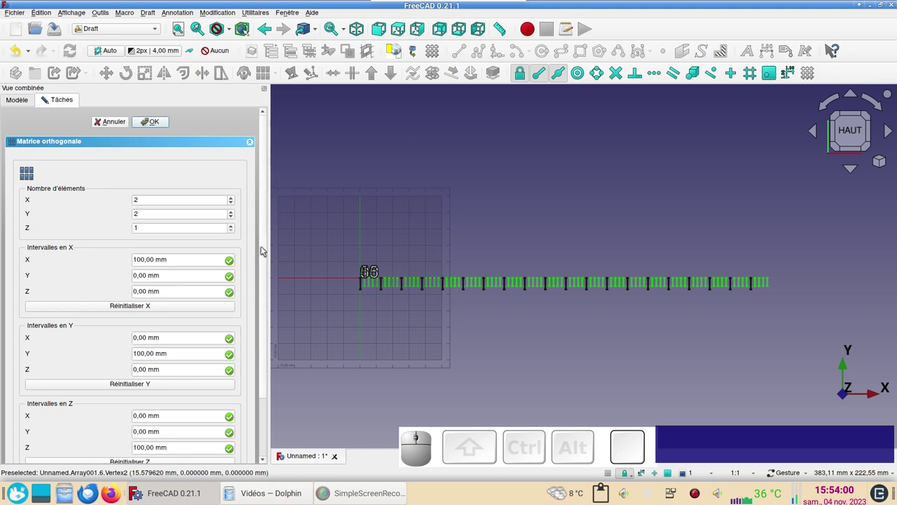
drag(266, 247, 146, 422)
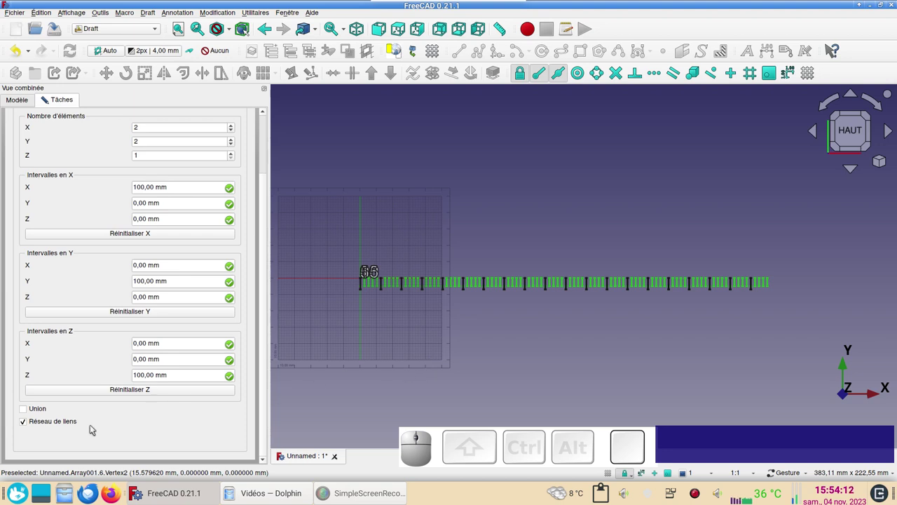
click(352, 415)
click(60, 216)
click(24, 54)
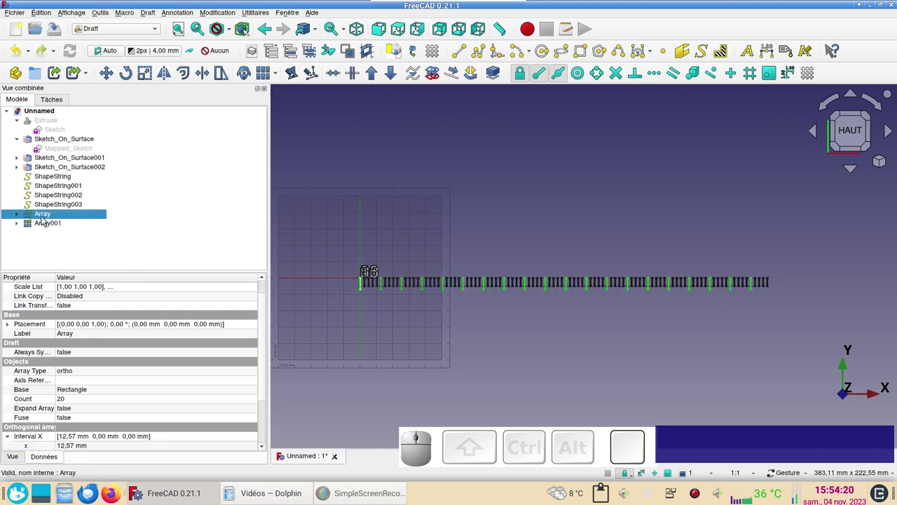
scroll(up, 3)
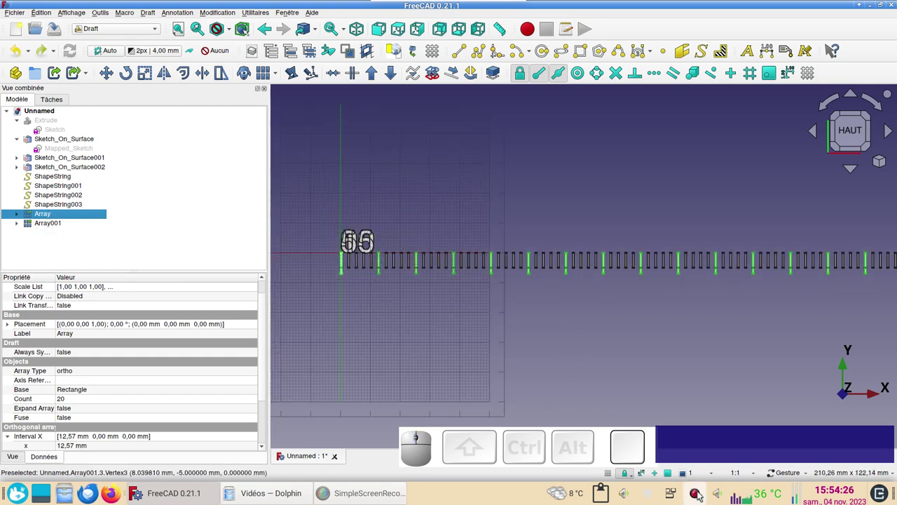
scroll(down, 3)
scroll(up, 3)
scroll(down, 3)
right_click(654, 340)
scroll(down, 3)
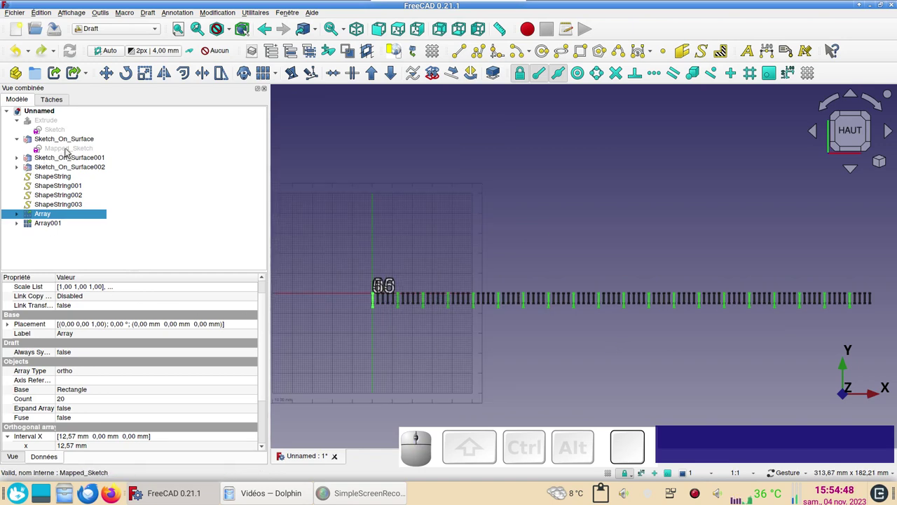
click(80, 146)
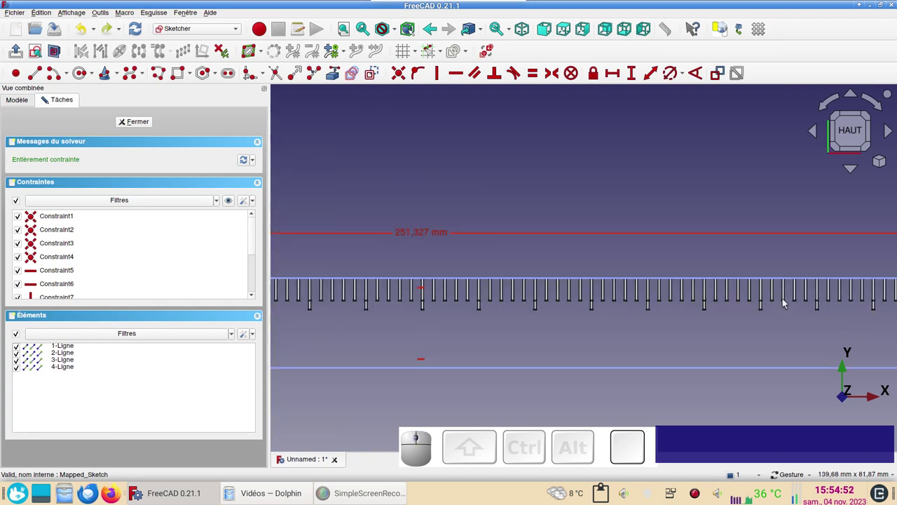
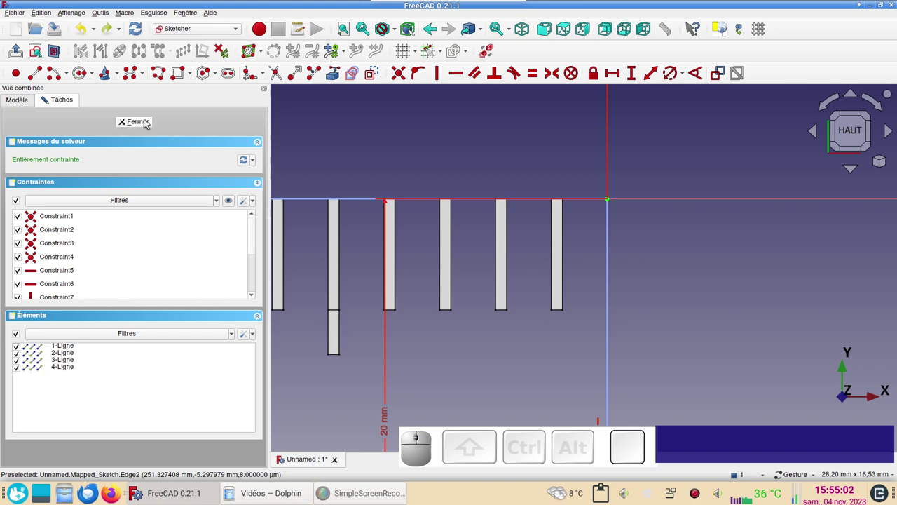
click(147, 122)
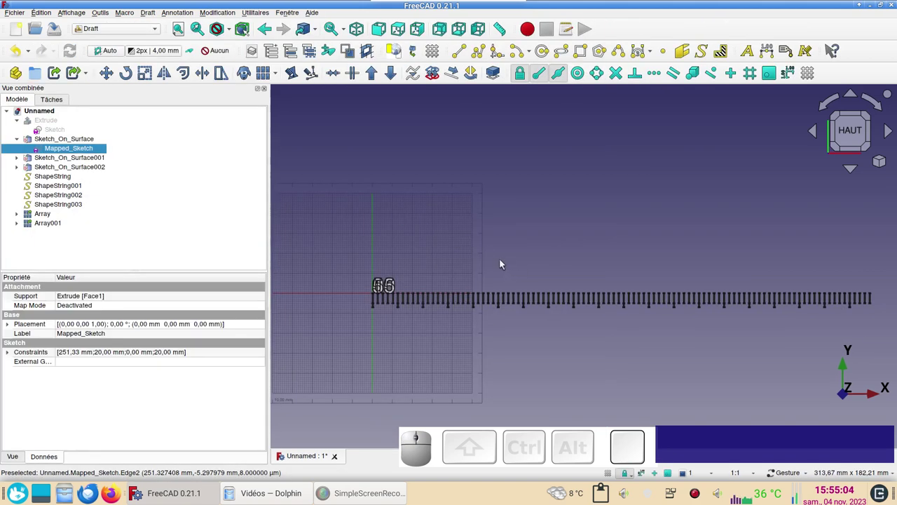
Step: Draw a Draft line from the origin along X and set its length to 251.327 mm
drag(593, 229, 549, 186)
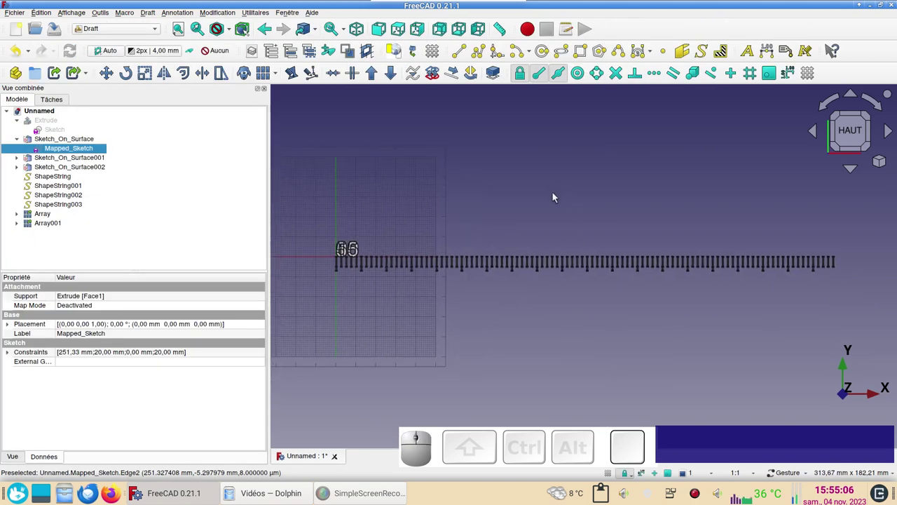
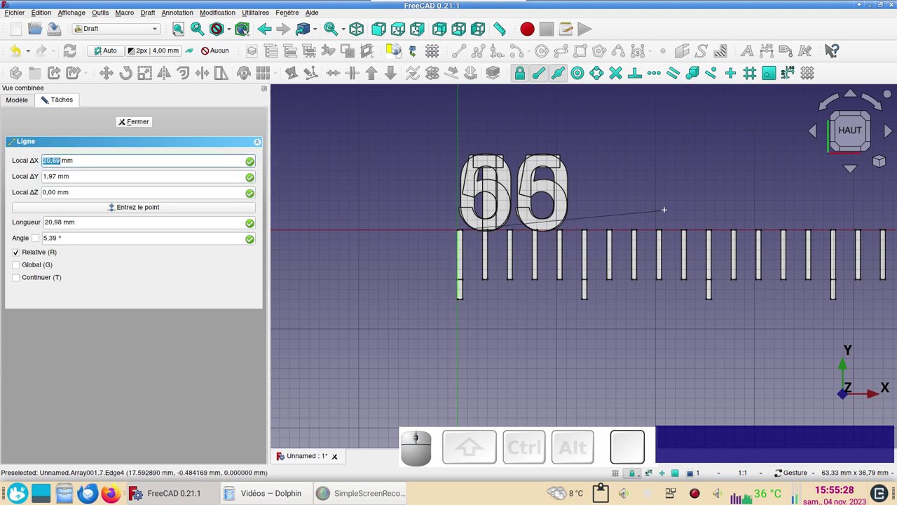
key(x)
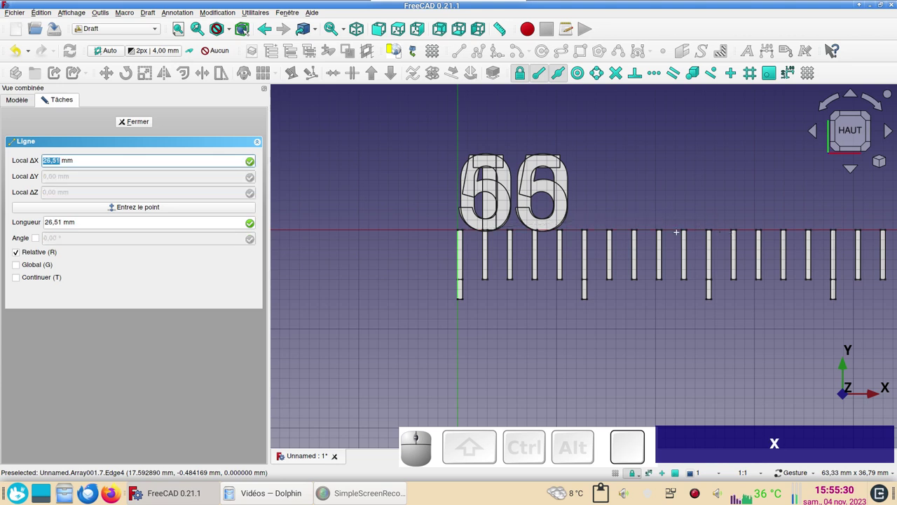
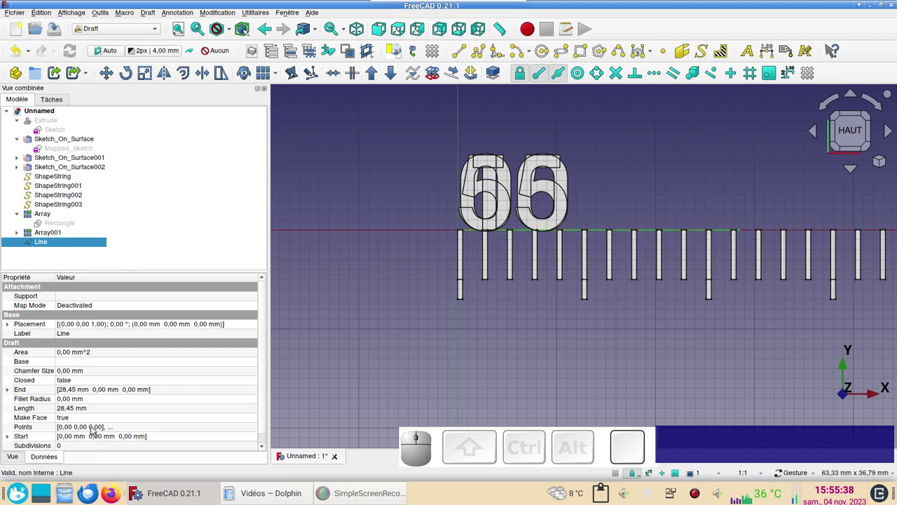
click(83, 411)
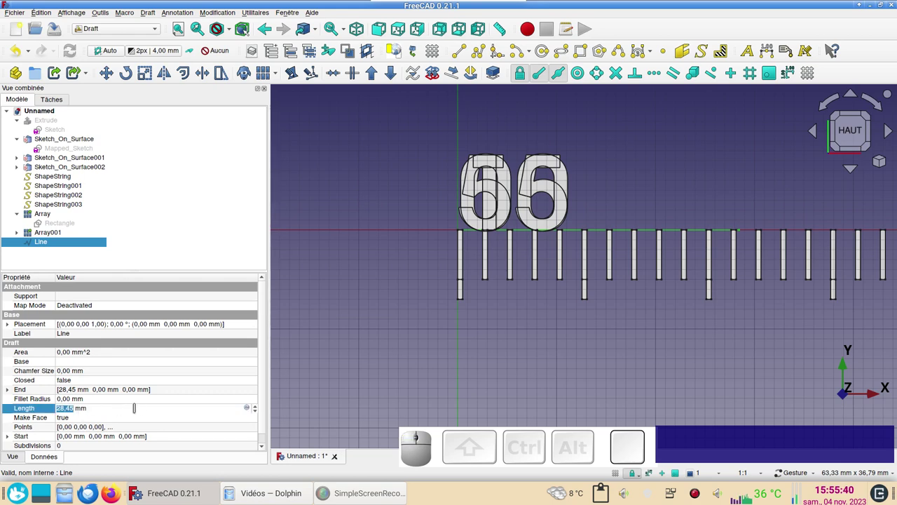
key(ctrl+v)
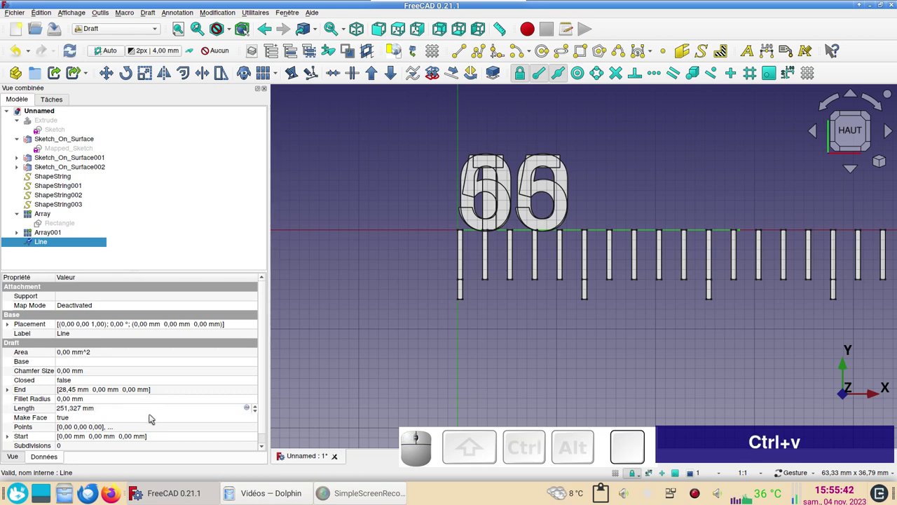
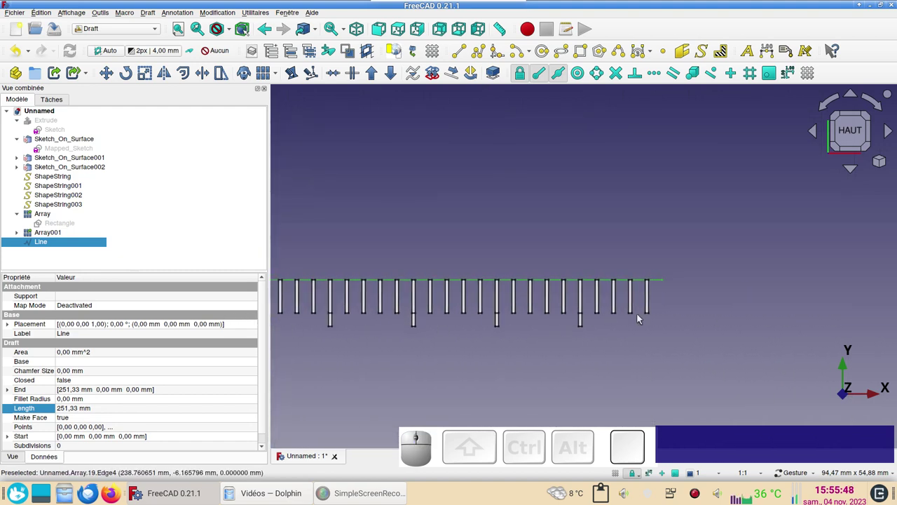
scroll(up, 3)
scroll(up, 3)
drag(611, 265, 572, 248)
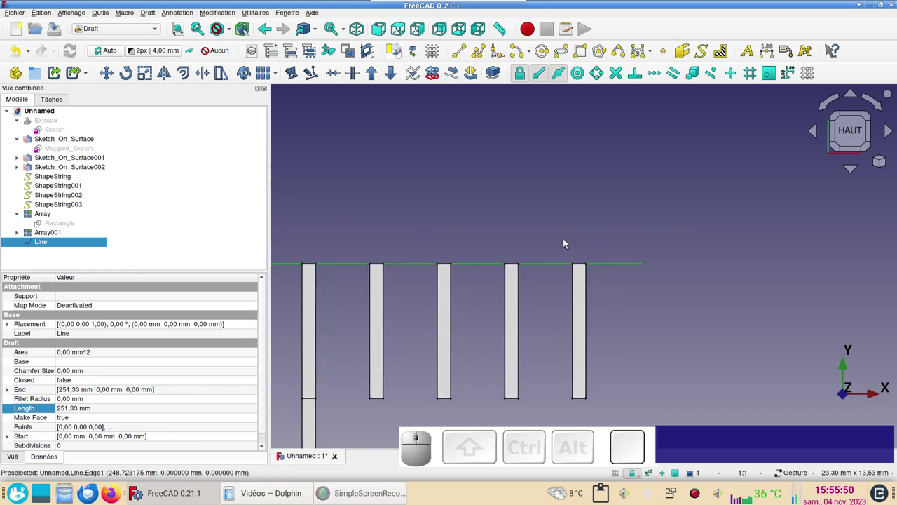
click(543, 195)
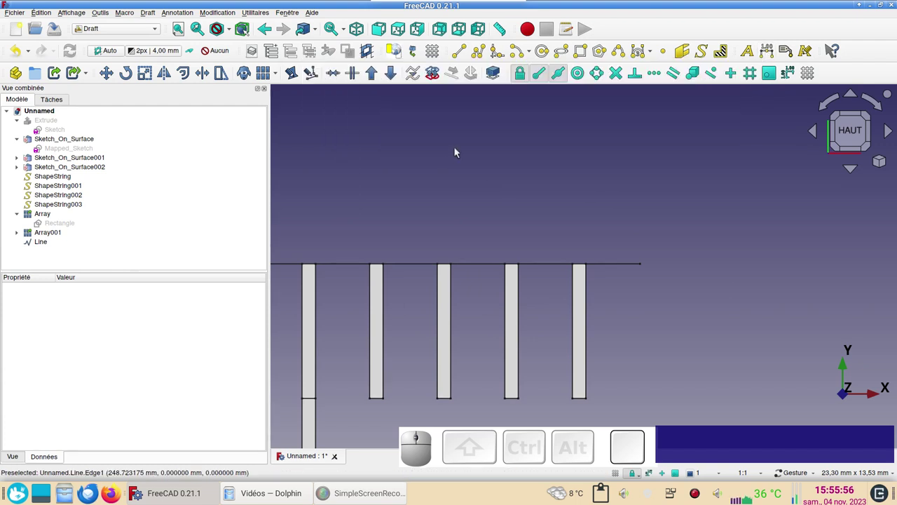
Step: Measure the 2.51 mm gap past the last tick with a temporary line, cancel it, and view the whole row
click(461, 53)
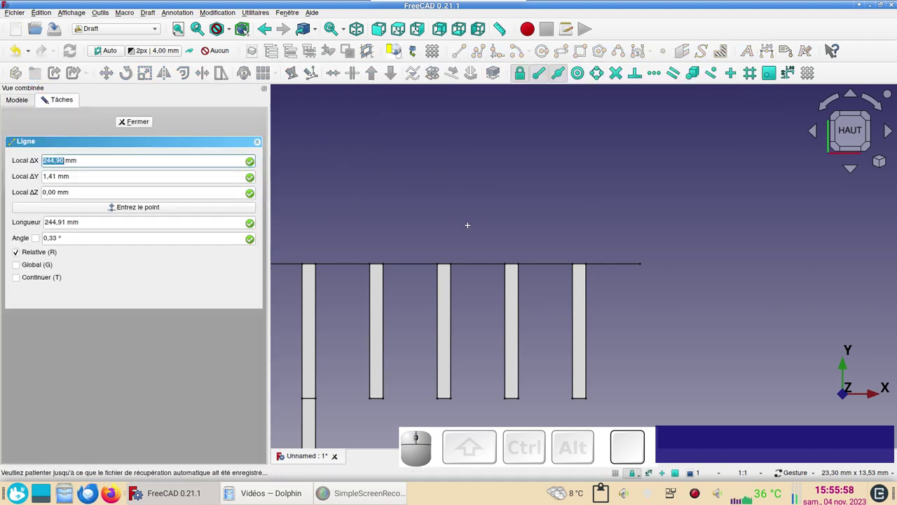
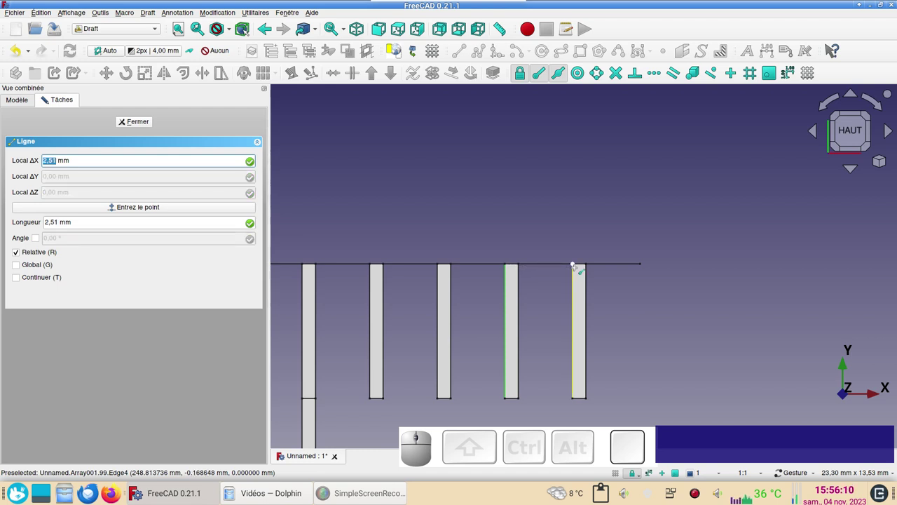
key(Escape)
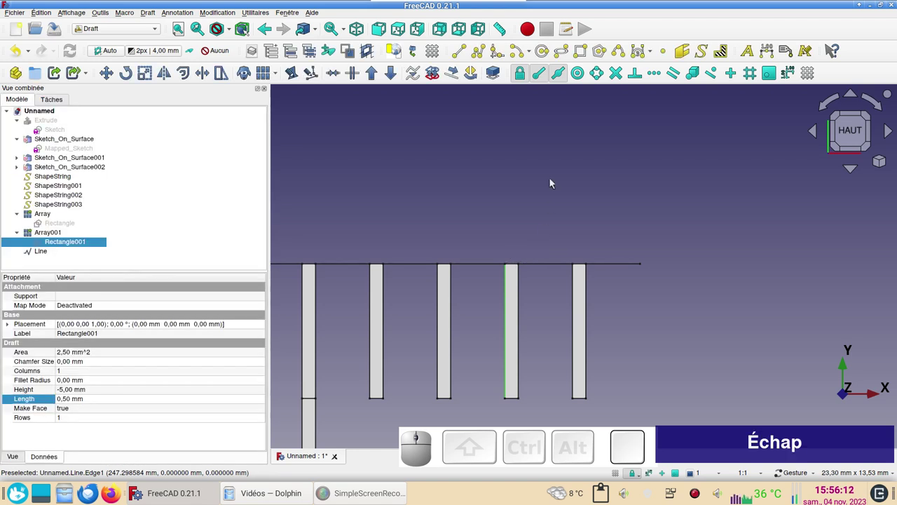
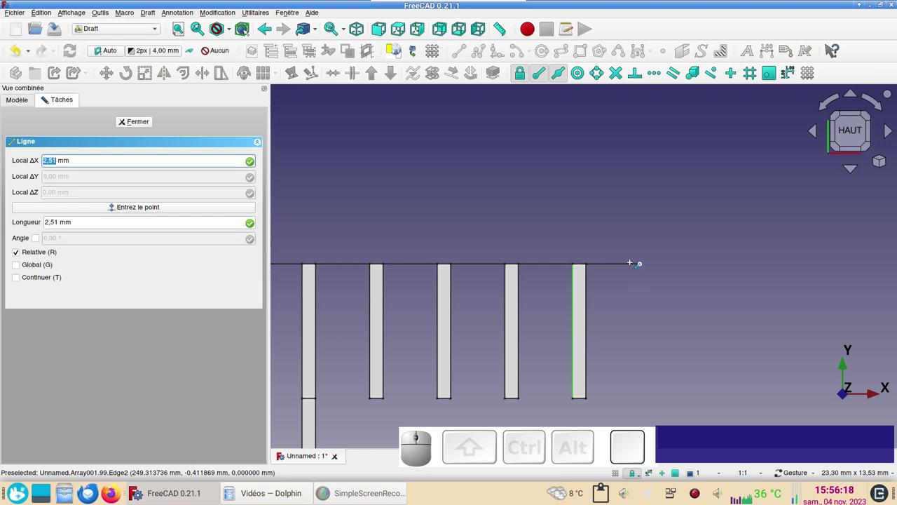
key(Escape)
scroll(down, 3)
drag(433, 227, 480, 230)
drag(445, 235, 630, 288)
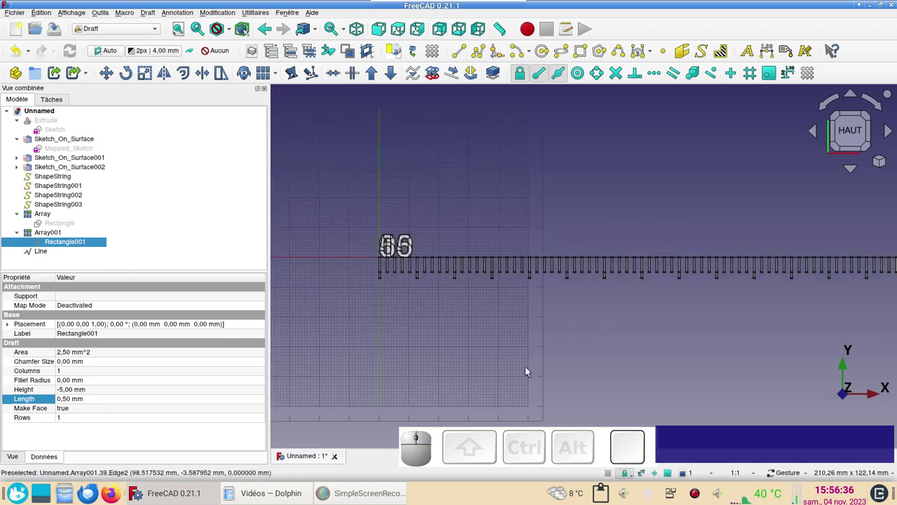
Step: Place the four number labels at x −2.5 mm, y −17 mm below the first tick
scroll(up, 3)
right_click(400, 291)
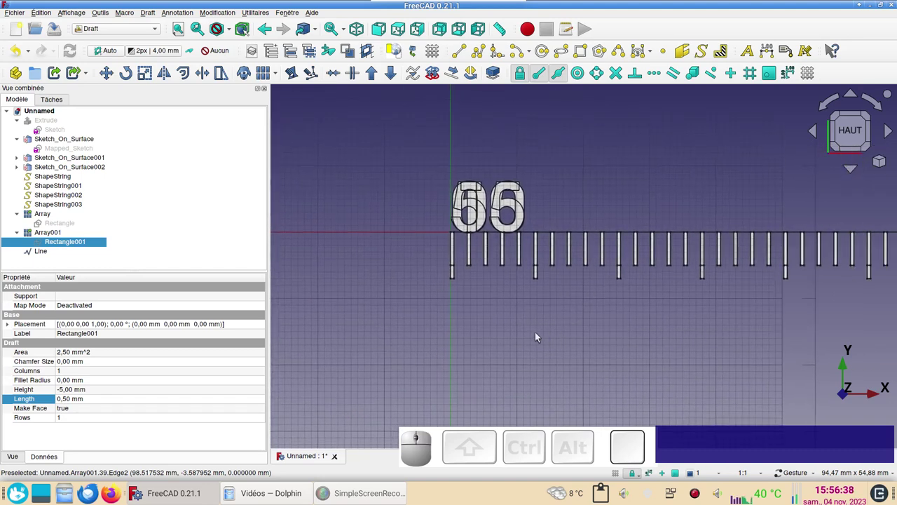
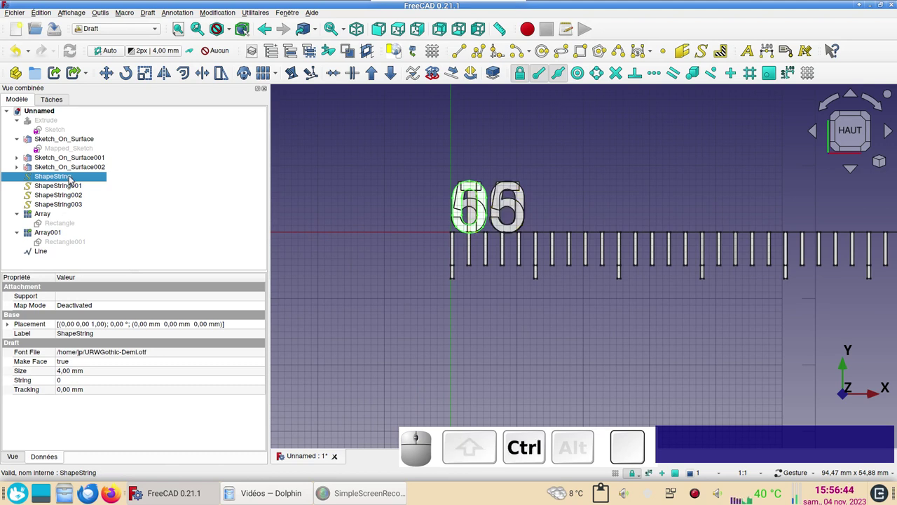
click(70, 204)
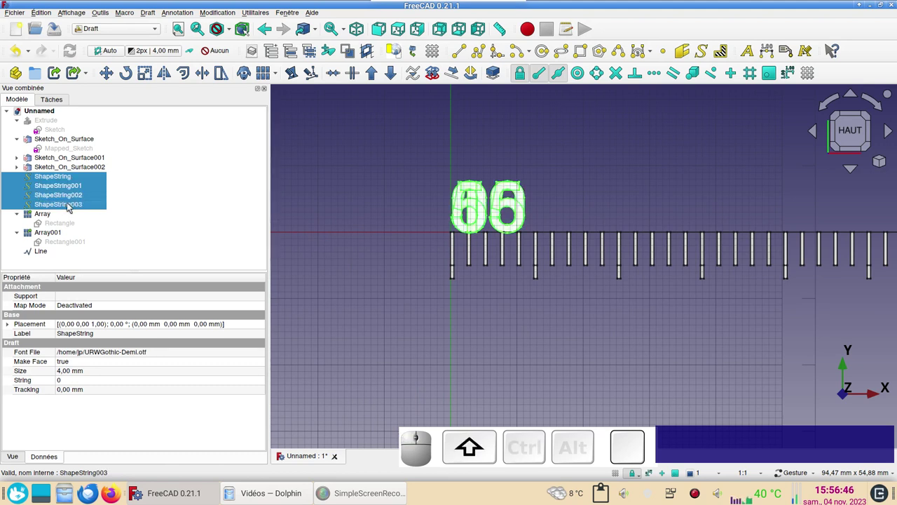
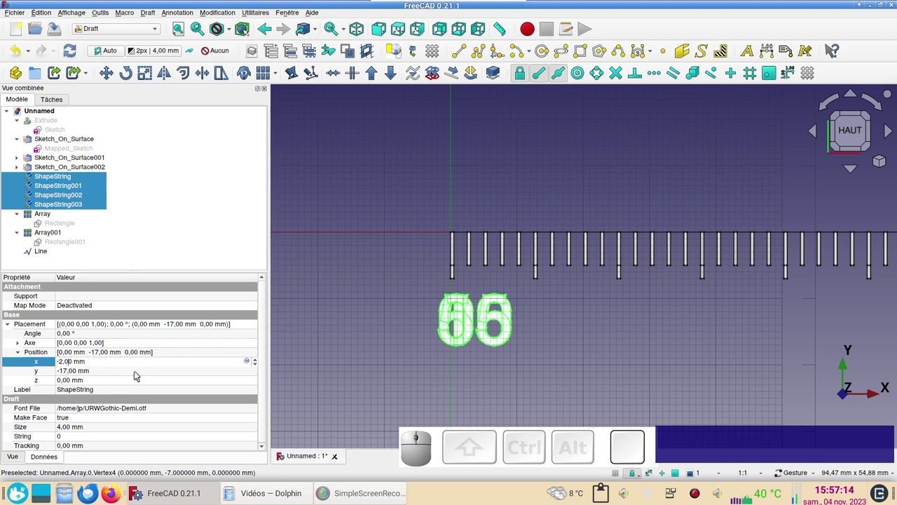
key(BackSpace)
key(5)
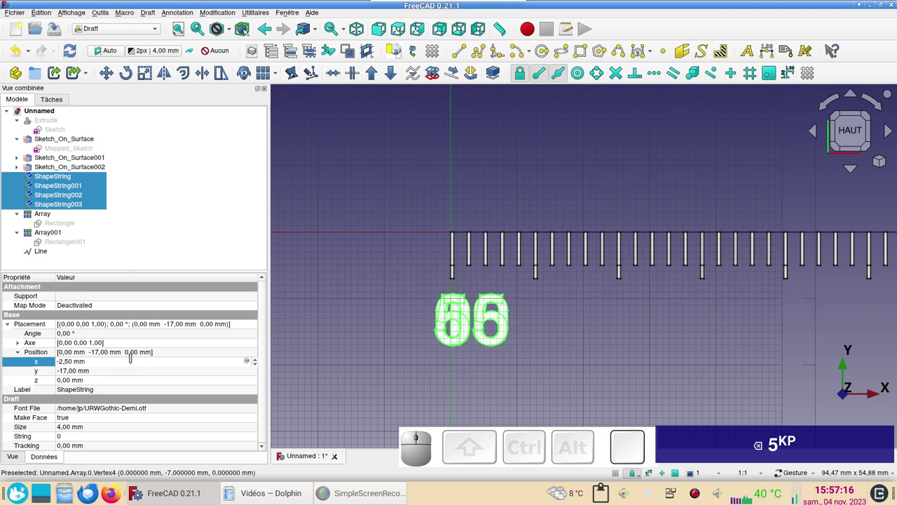
click(353, 382)
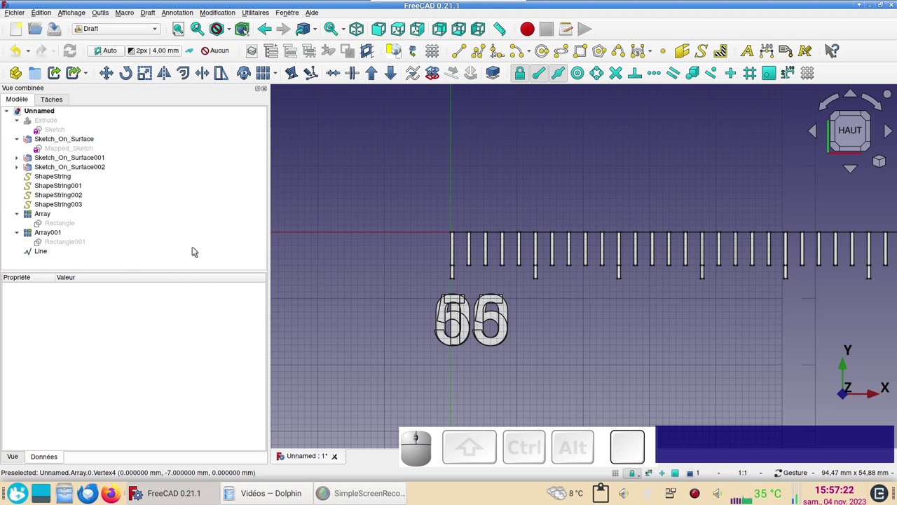
Step: Hide the 0 and 5 labels and shift the 10 and 15 labels to x −5.5 mm
scroll(down, 3)
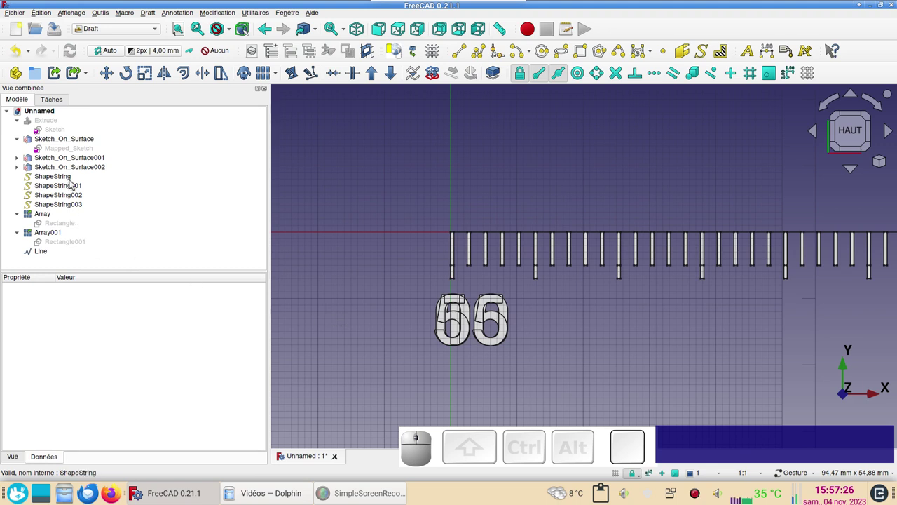
click(70, 183)
key(space)
click(71, 185)
key(space)
click(73, 196)
click(75, 207)
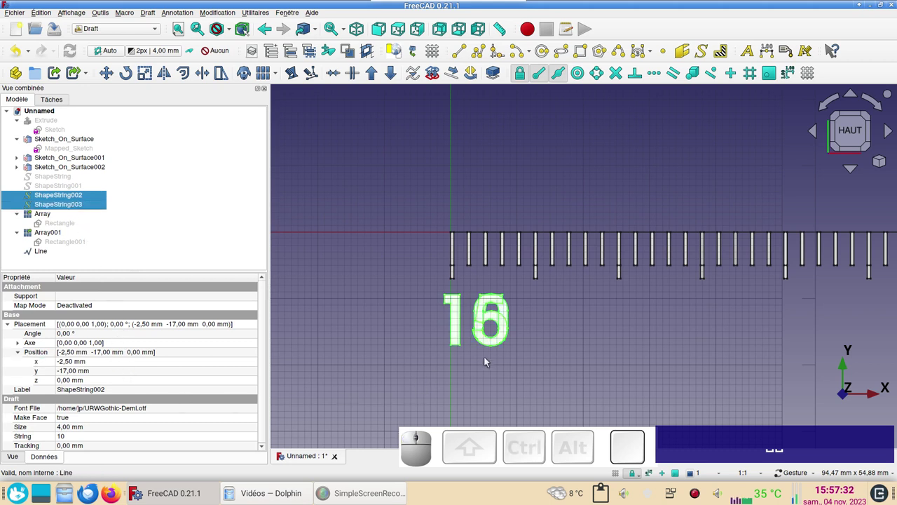
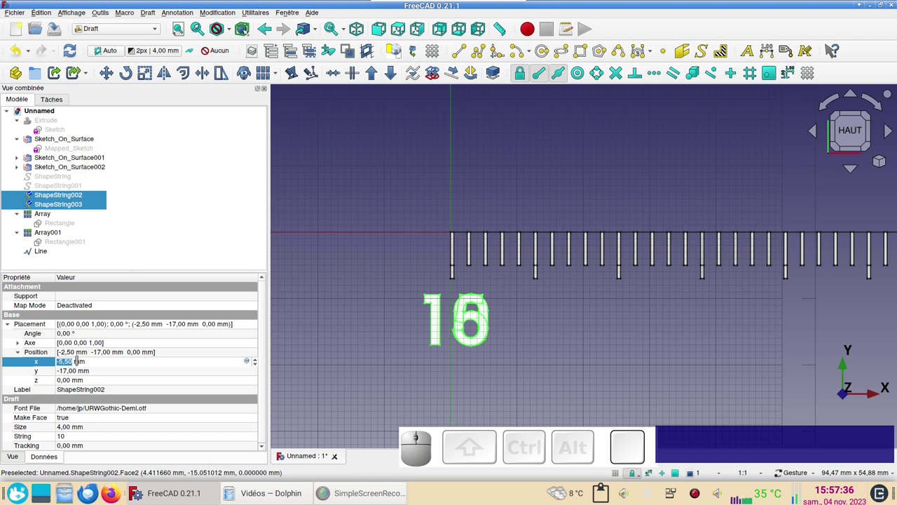
click(321, 376)
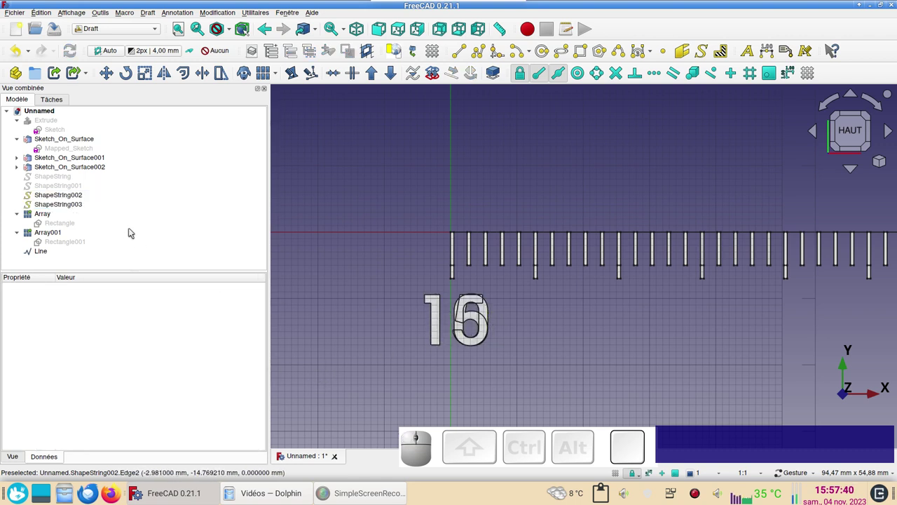
Step: Show the 0 and 5 labels again, hide 10 and 15, and select the 5 label for moving
click(64, 188)
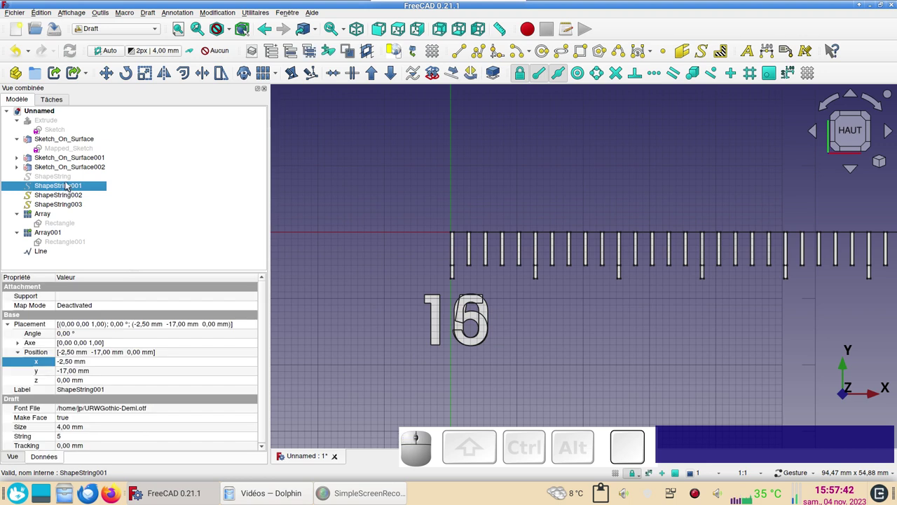
key(space)
click(67, 182)
key(space)
click(66, 196)
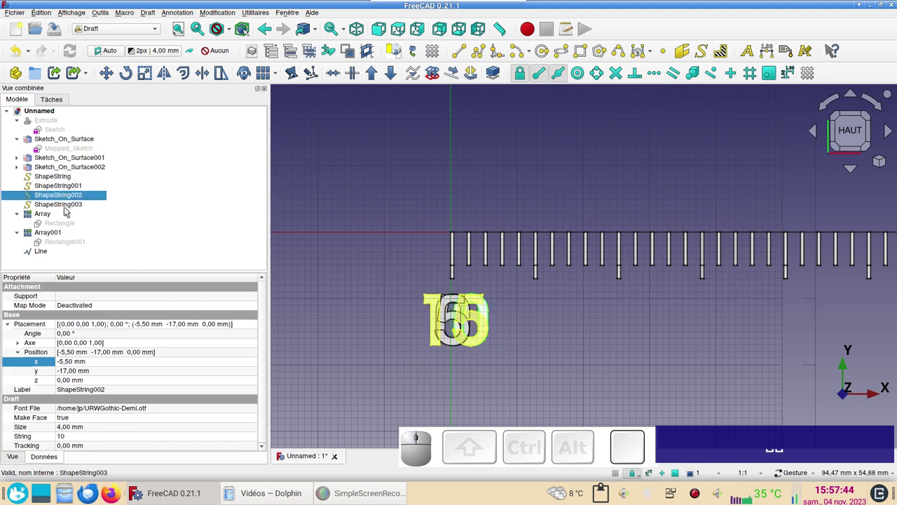
click(70, 206)
key(space)
click(71, 197)
key(space)
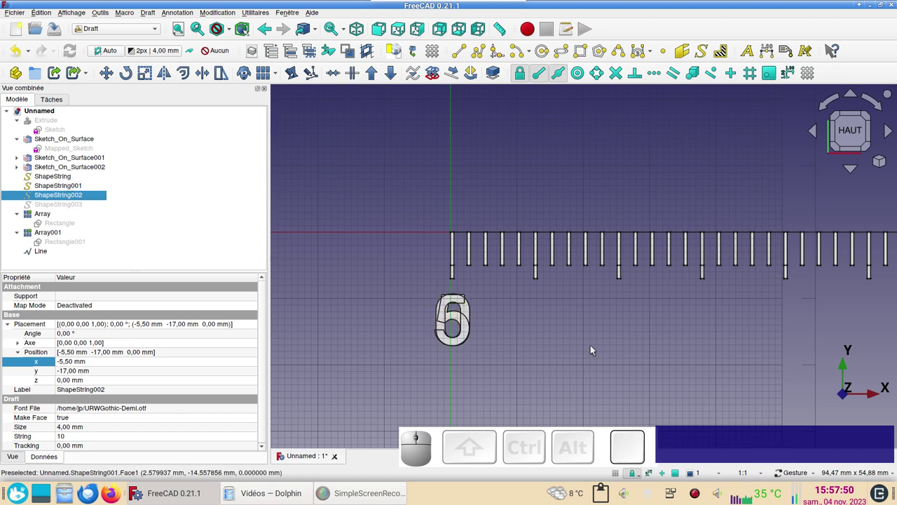
drag(807, 335, 557, 364)
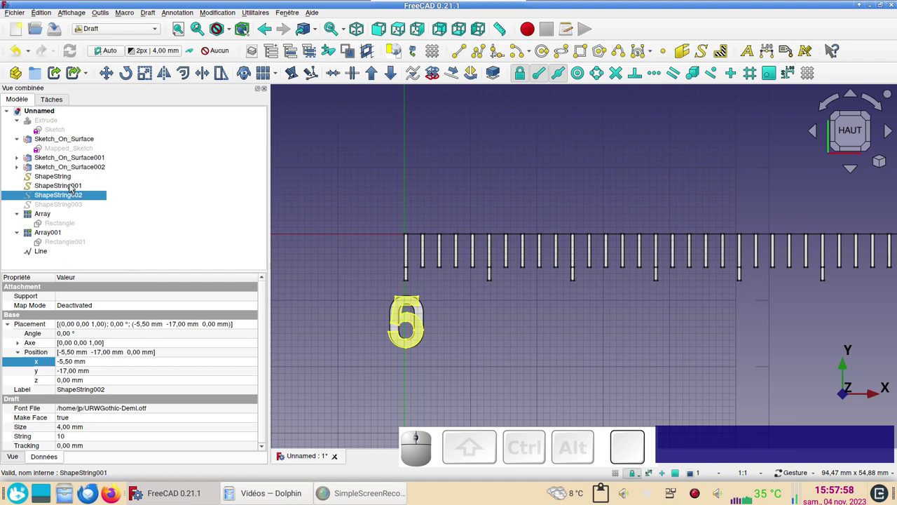
click(74, 186)
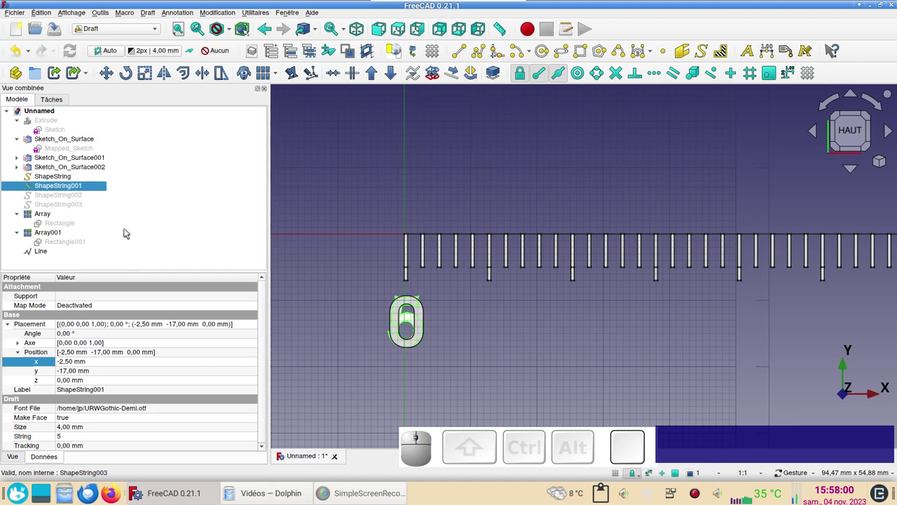
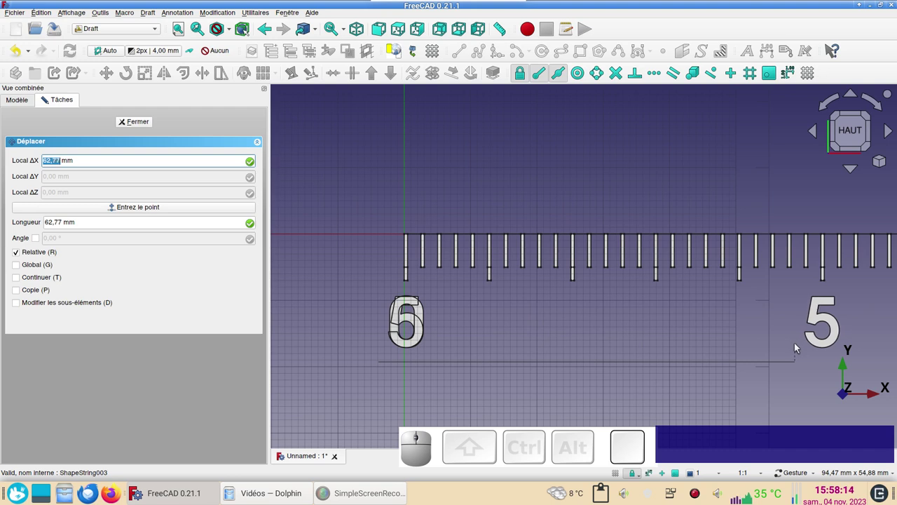
Step: Cancel the move and measure 62.83 mm from the first tick to the long tick with a Draft line, copying the value
key(Escape)
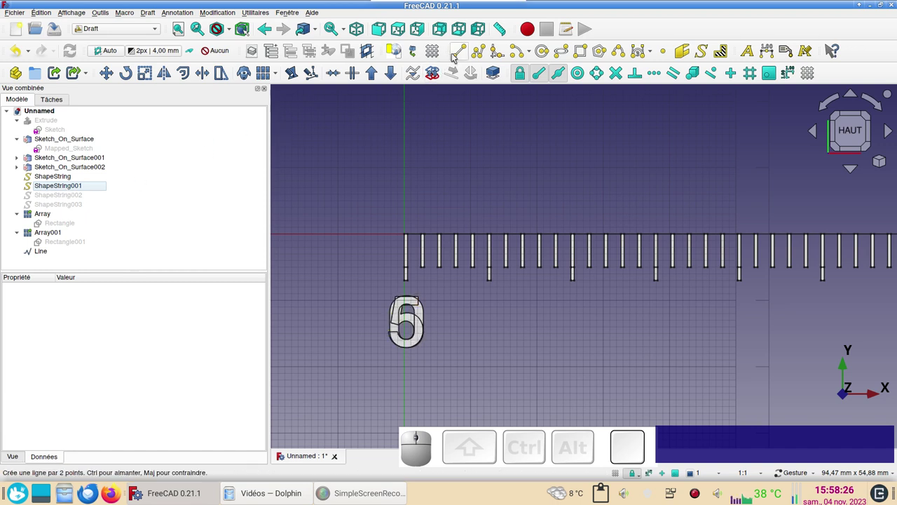
click(456, 56)
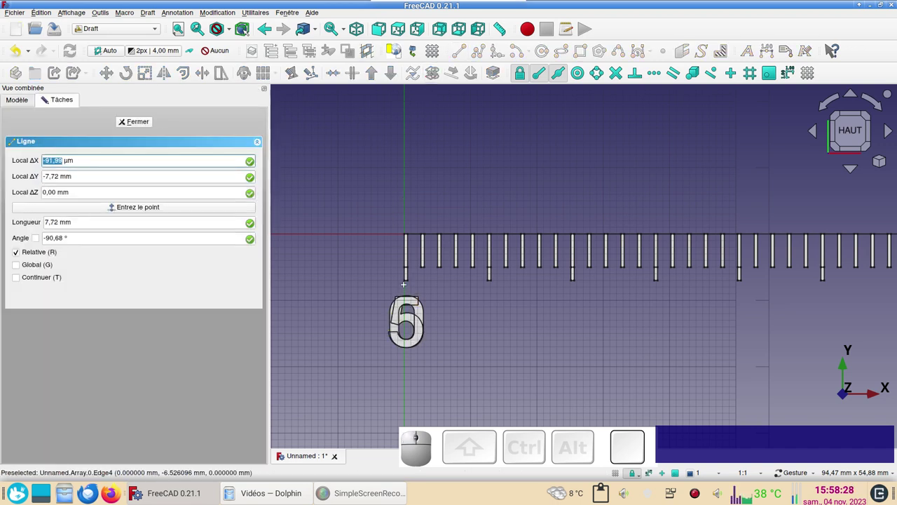
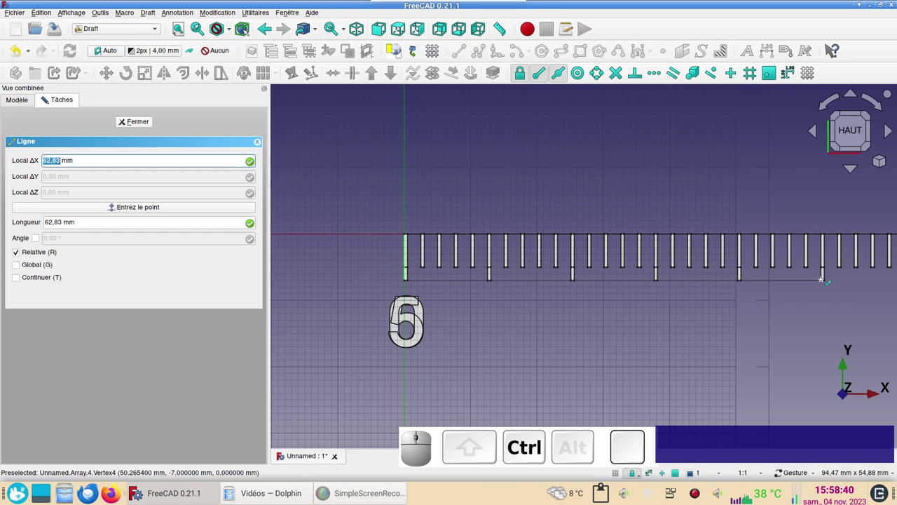
key(ctrl+c)
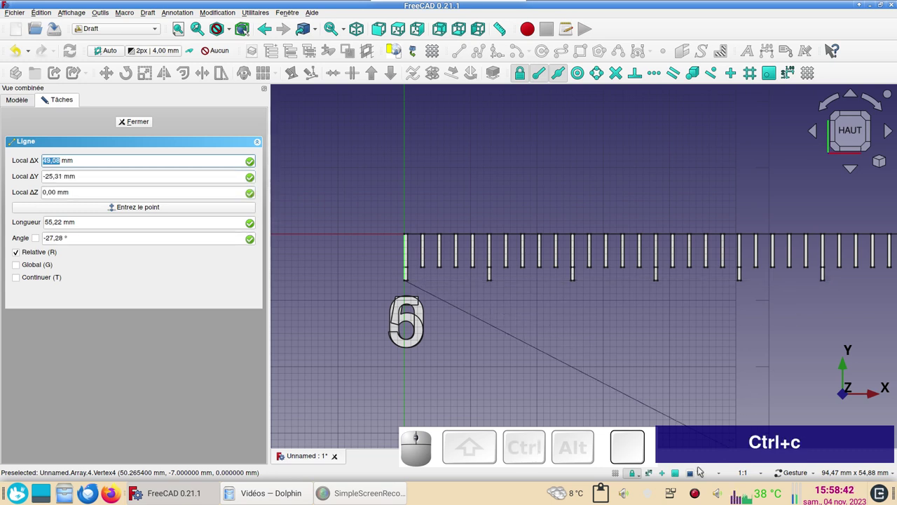
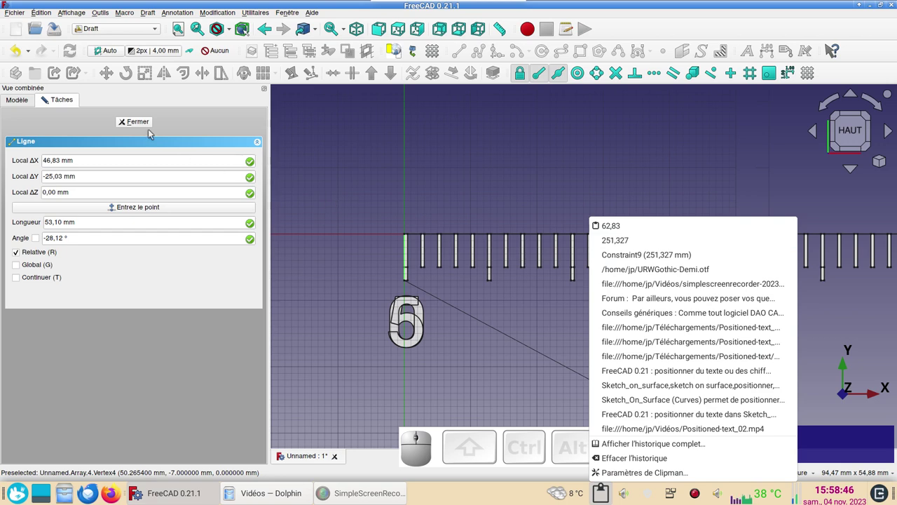
click(137, 122)
click(137, 120)
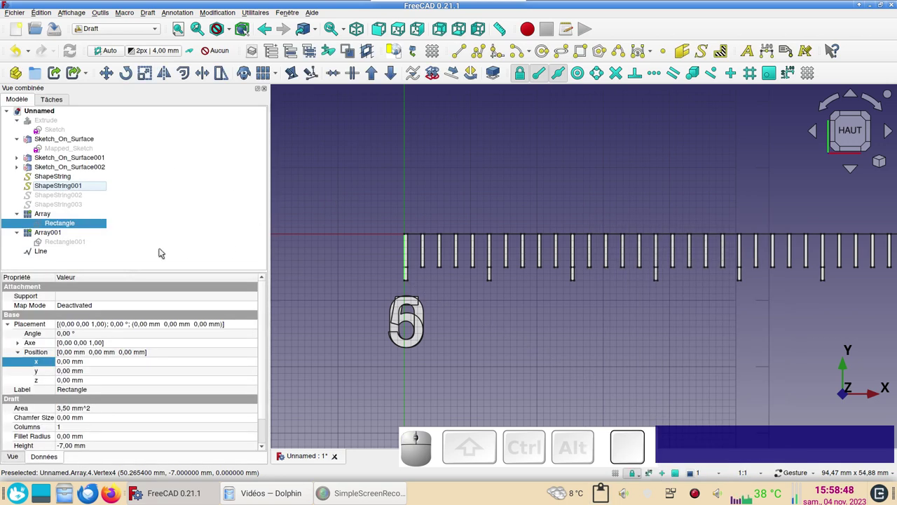
Step: Set ShapeString001's x position to -2.50+62.83 mm so the 5 sits at x 60.33 under its tick
click(59, 189)
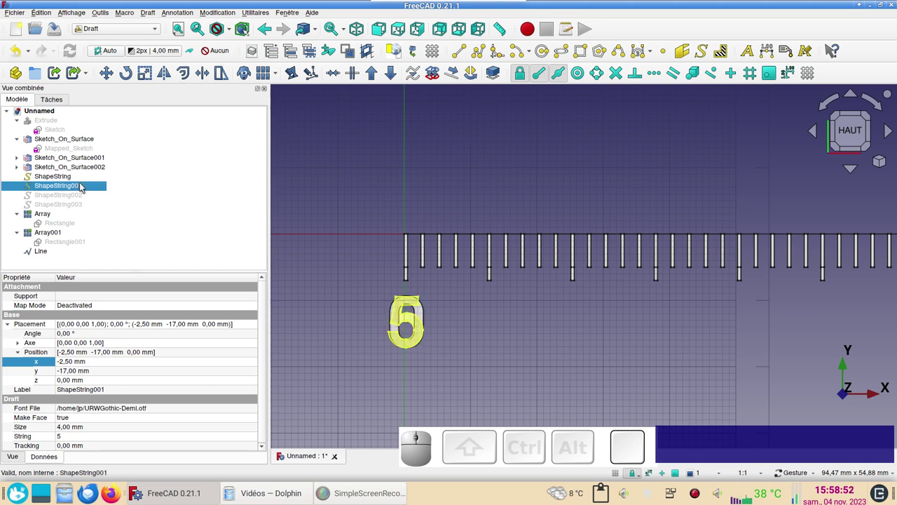
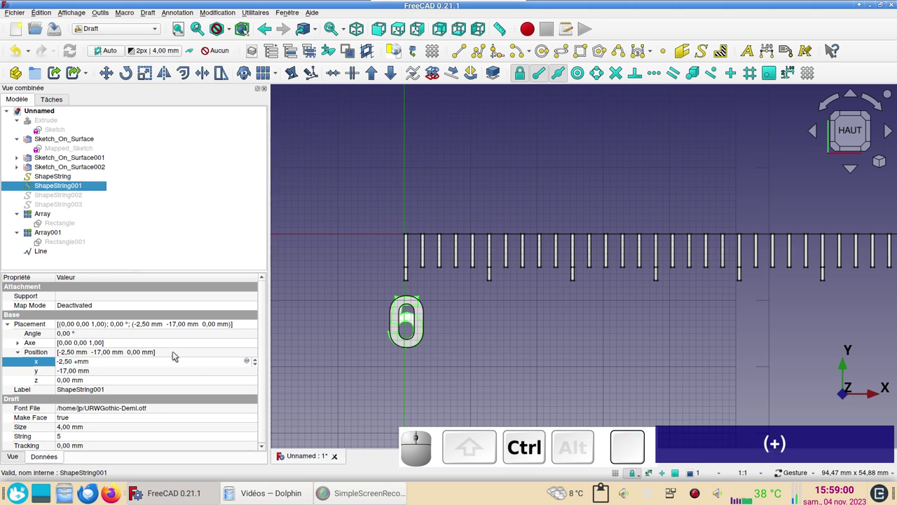
key(ctrl+v)
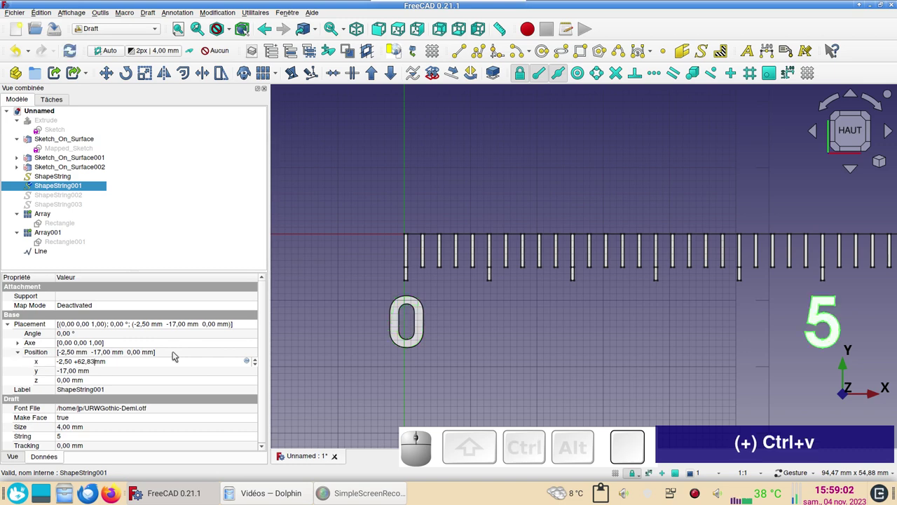
key(Return)
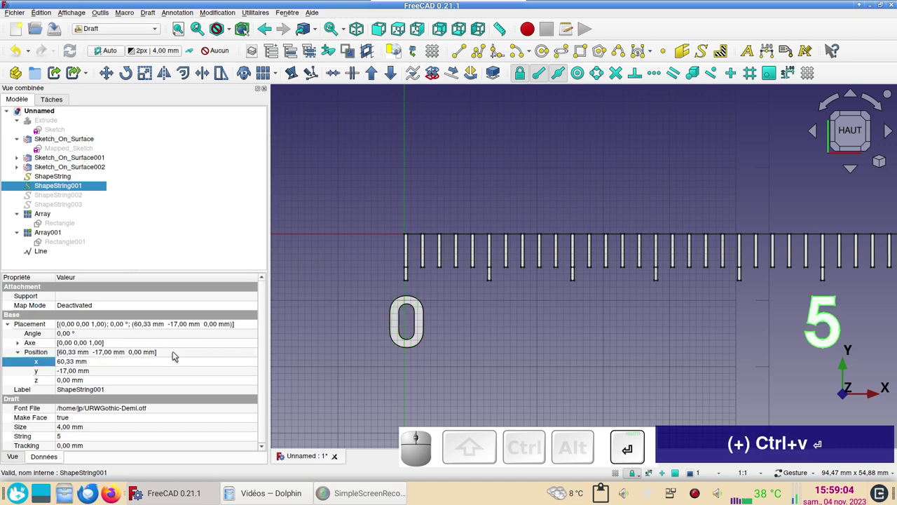
scroll(down, 3)
right_click(683, 344)
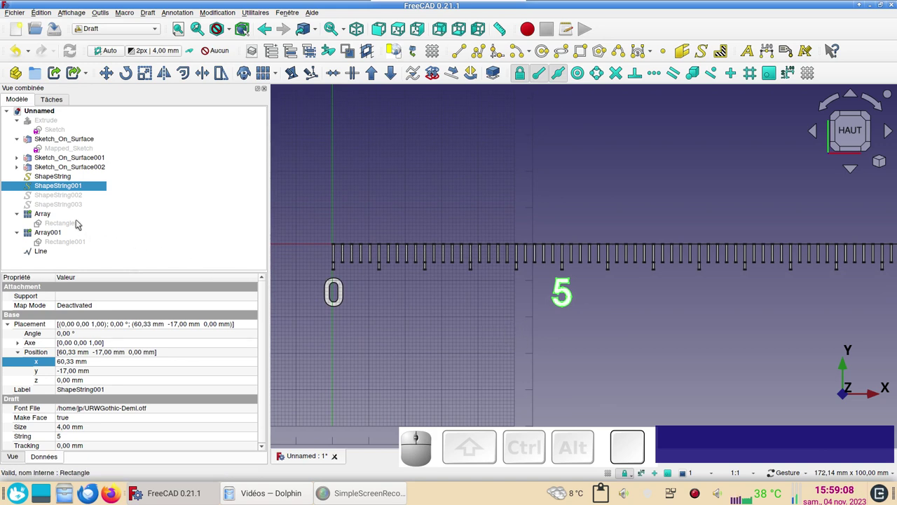
Step: Select ShapeString002 and start editing its x position, undoing a mistaken paste
click(72, 198)
key(space)
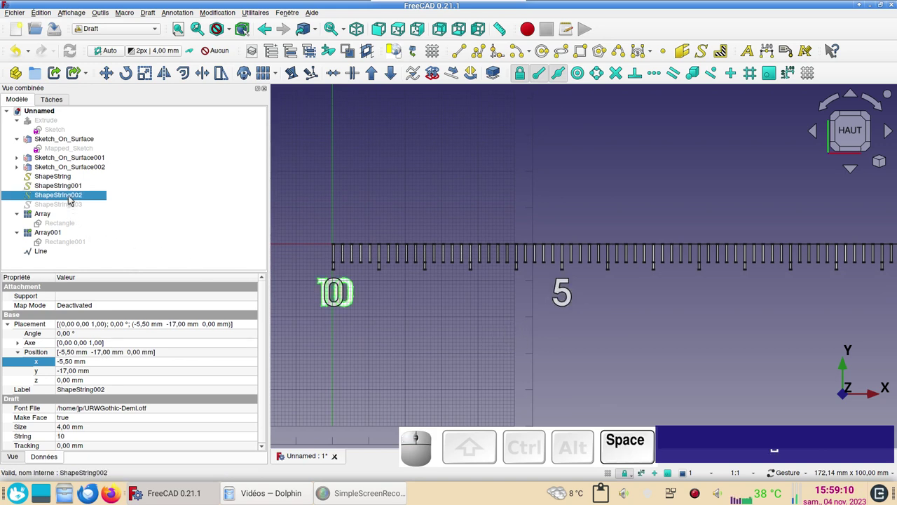
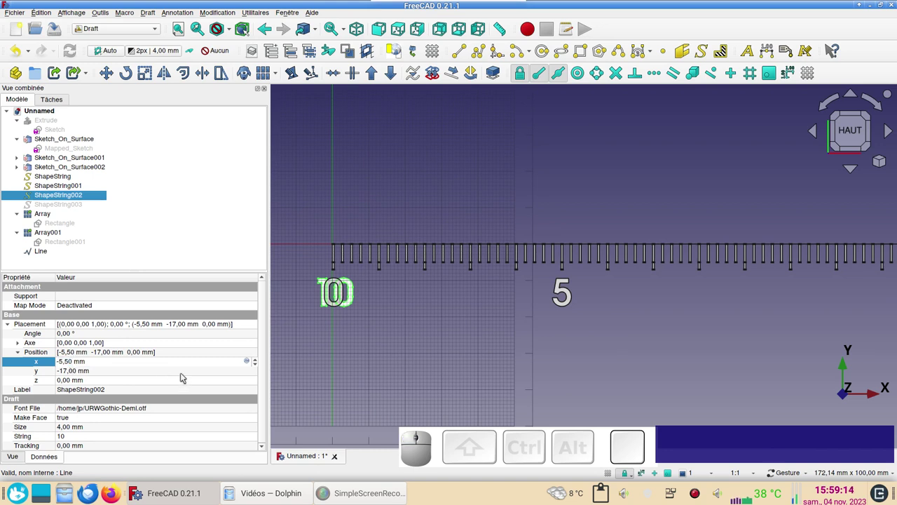
key(ctrl+v)
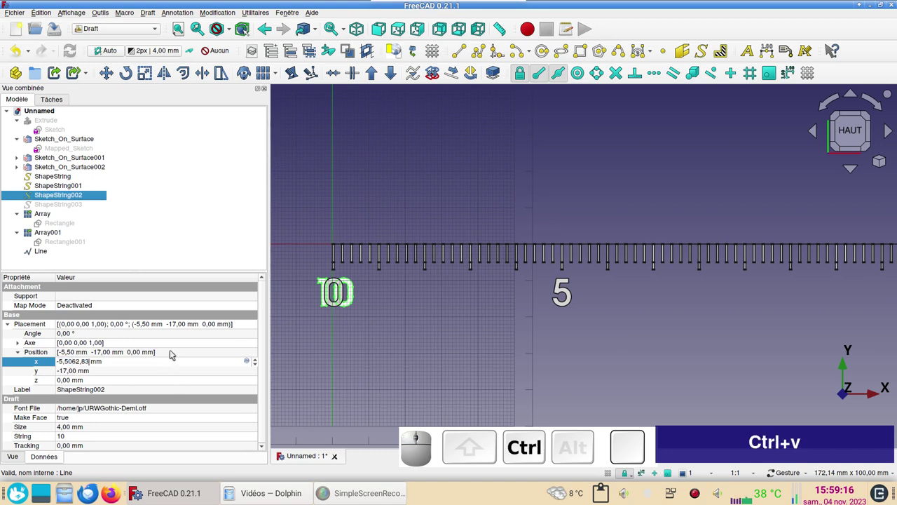
key(BackSpace)
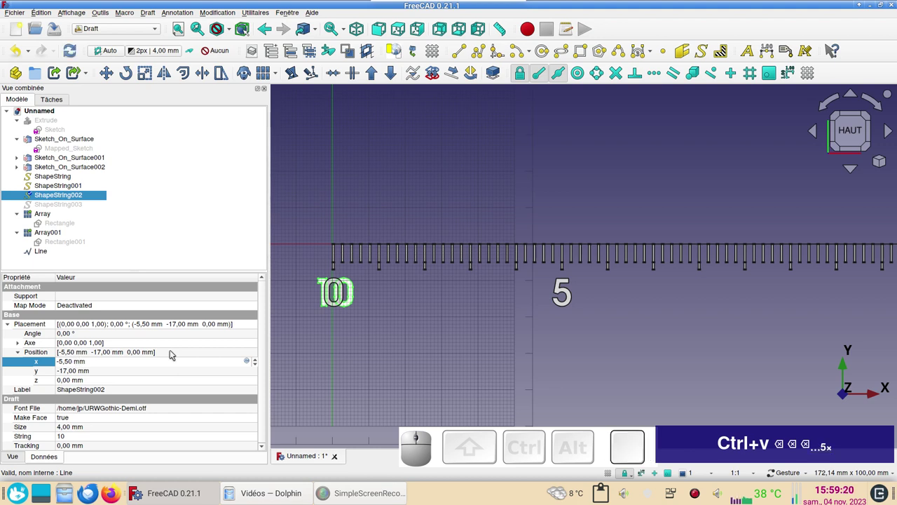
Step: Set the 10 label's x position to -5.5+62.83*2 mm, placing it at x 120.16 under its tick
key(BackSpace)
key(KP_Add)
key(ctrl+v)
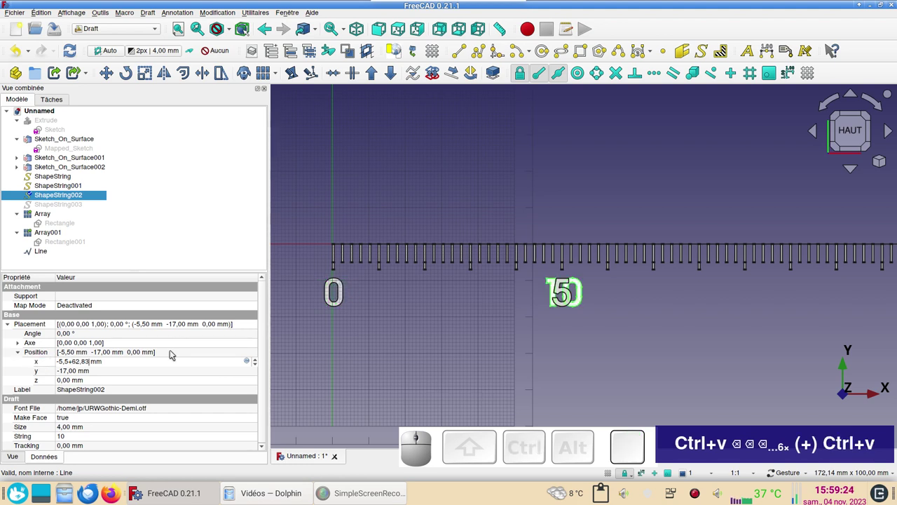
key(KP_Multiply)
key(KP_2)
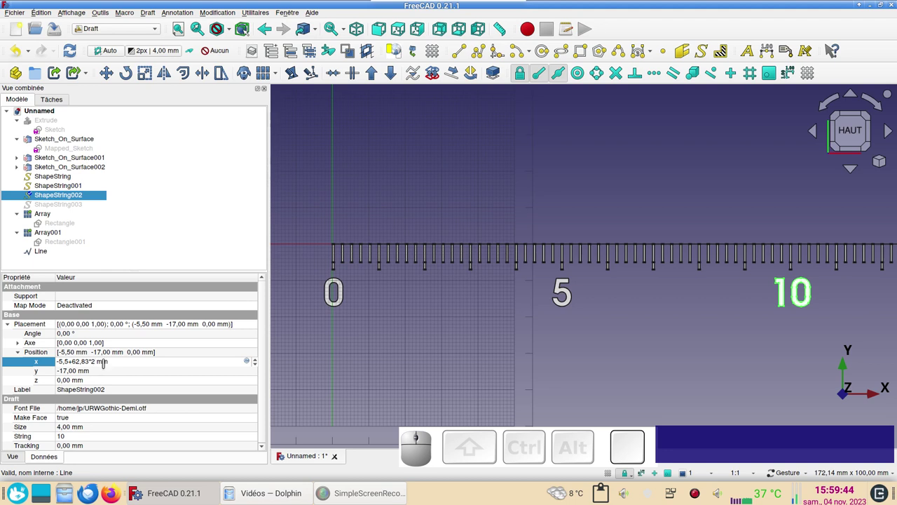
click(65, 204)
key(space)
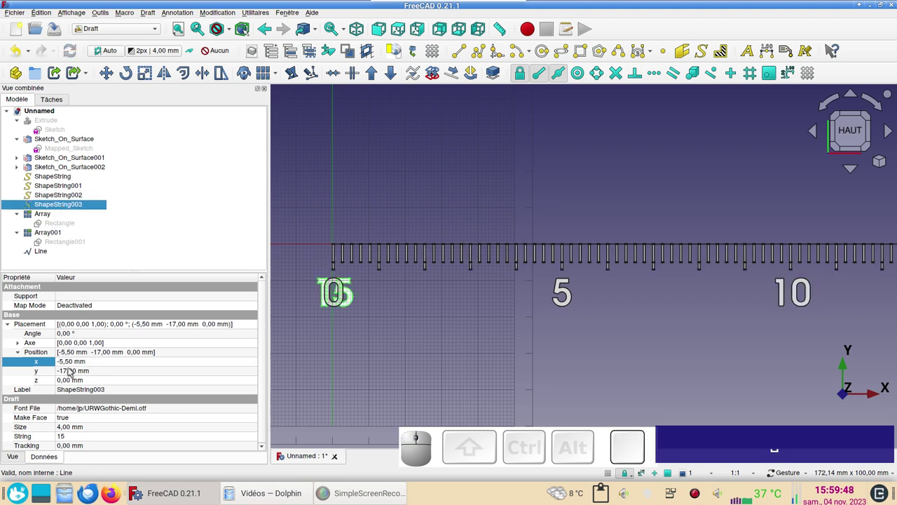
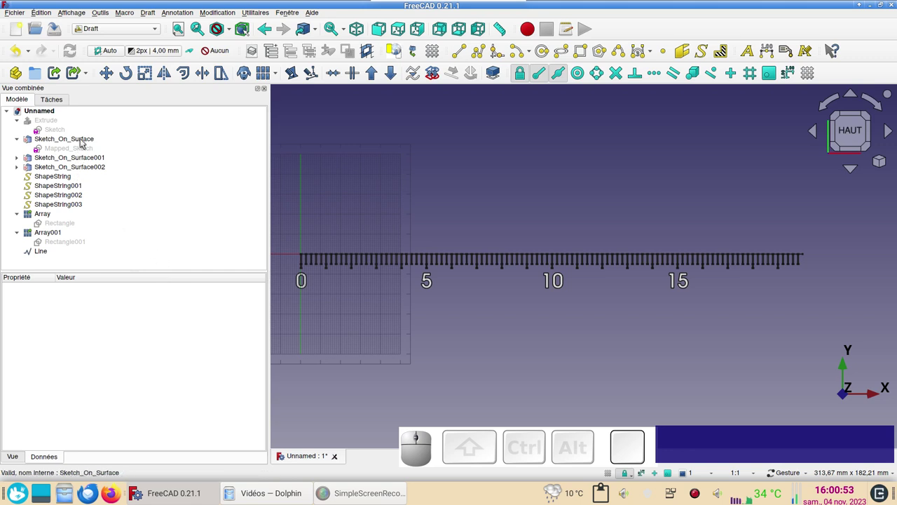
Step: Link ShapeString through ShapeString003 as Extra Objects of Sketch_On_Surface
click(84, 140)
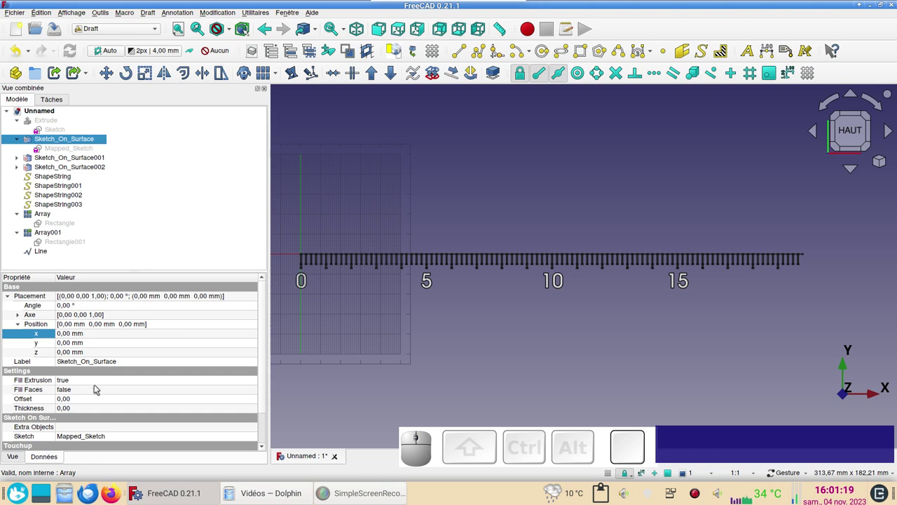
click(95, 429)
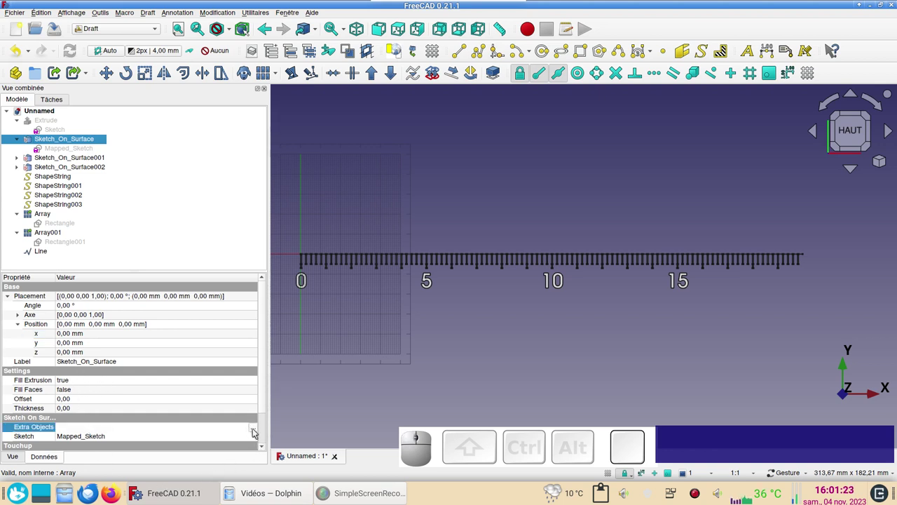
click(254, 432)
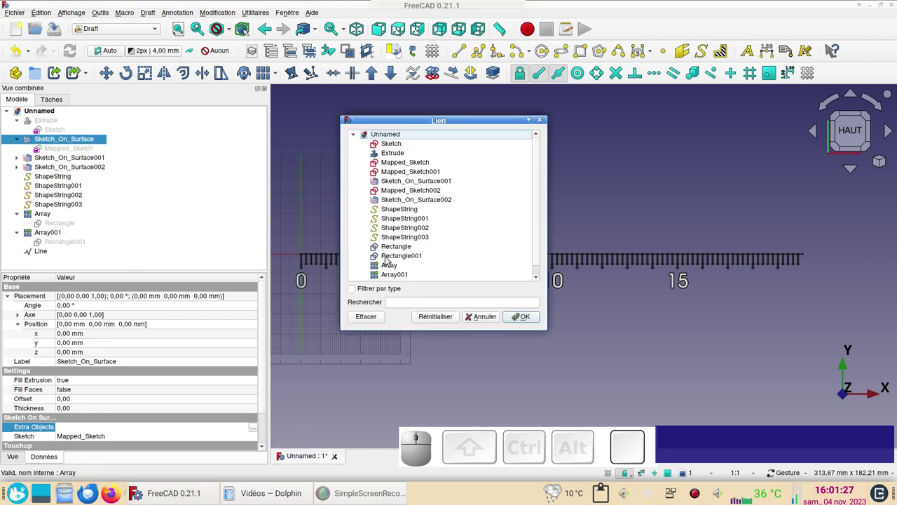
click(394, 210)
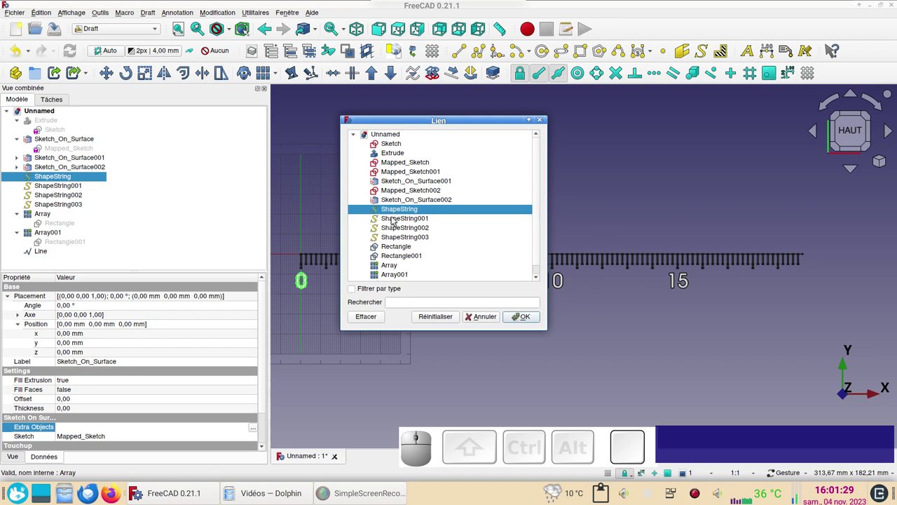
click(397, 219)
click(393, 227)
click(392, 237)
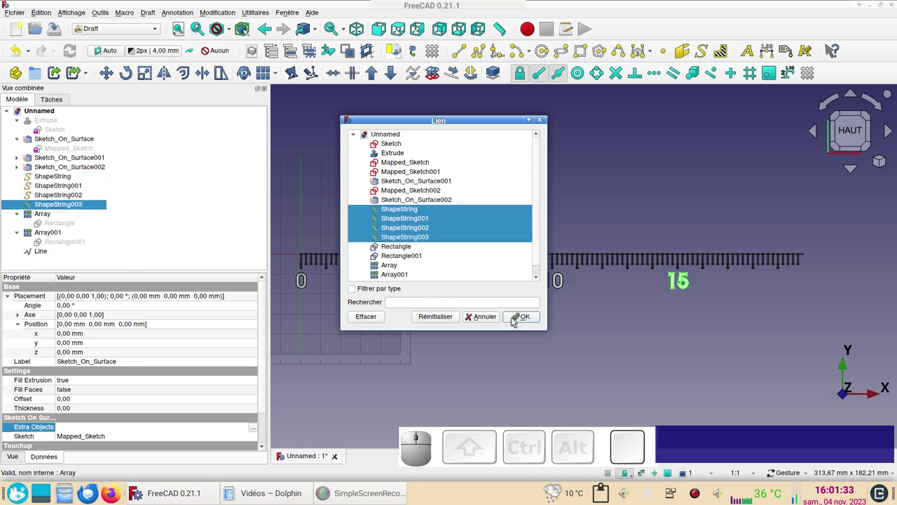
click(519, 319)
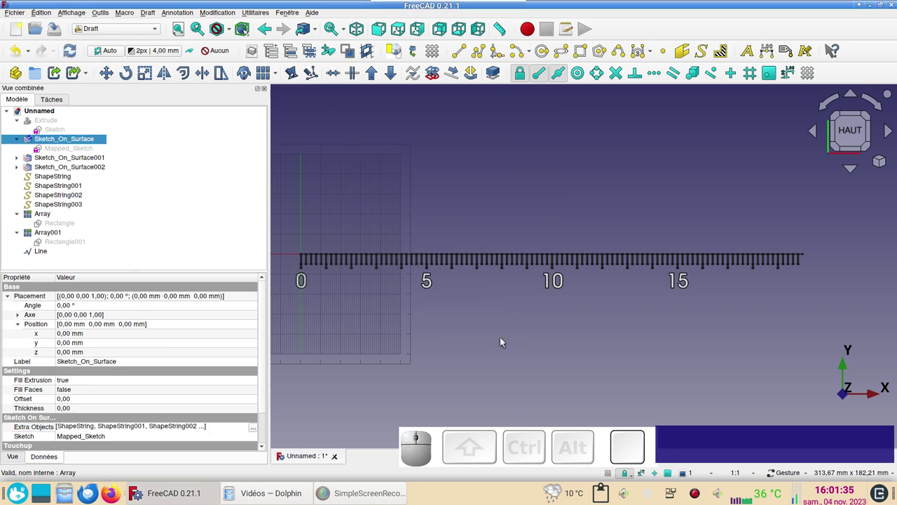
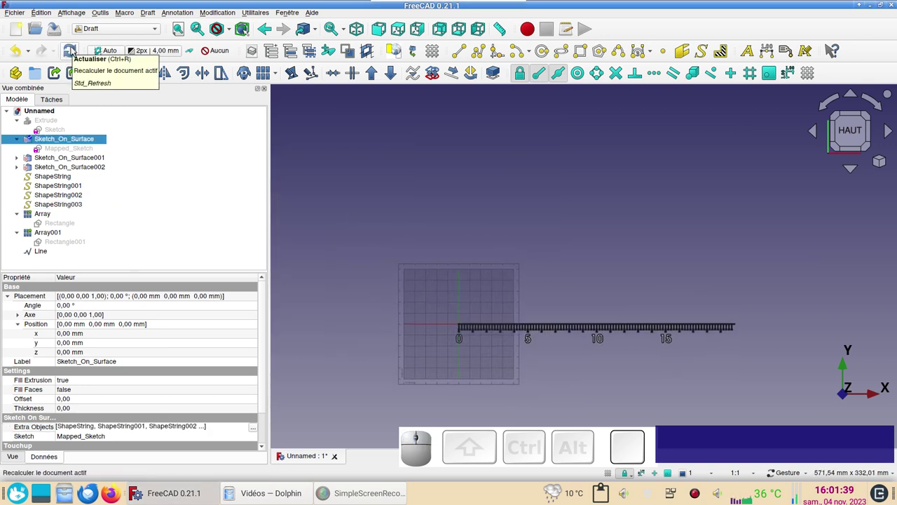
Step: Recompute, view the dial from the front and show the hidden Extrude cylinder
click(76, 49)
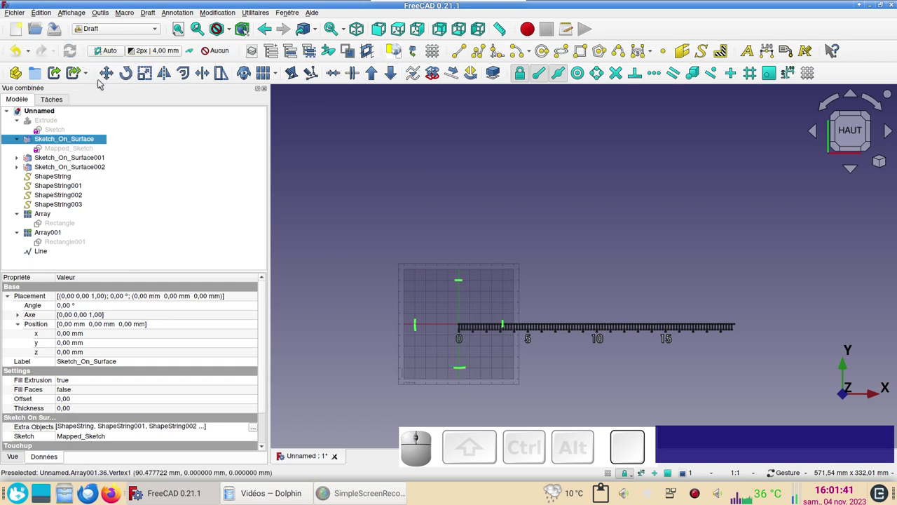
click(544, 396)
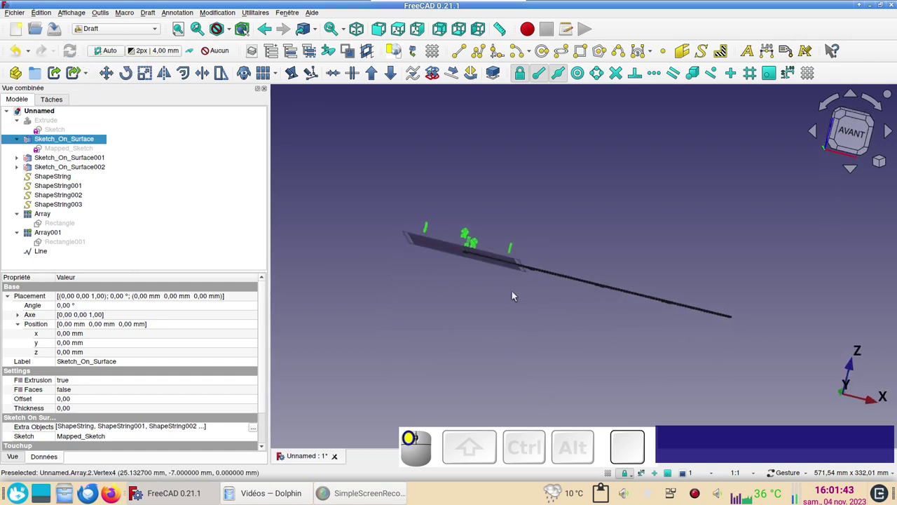
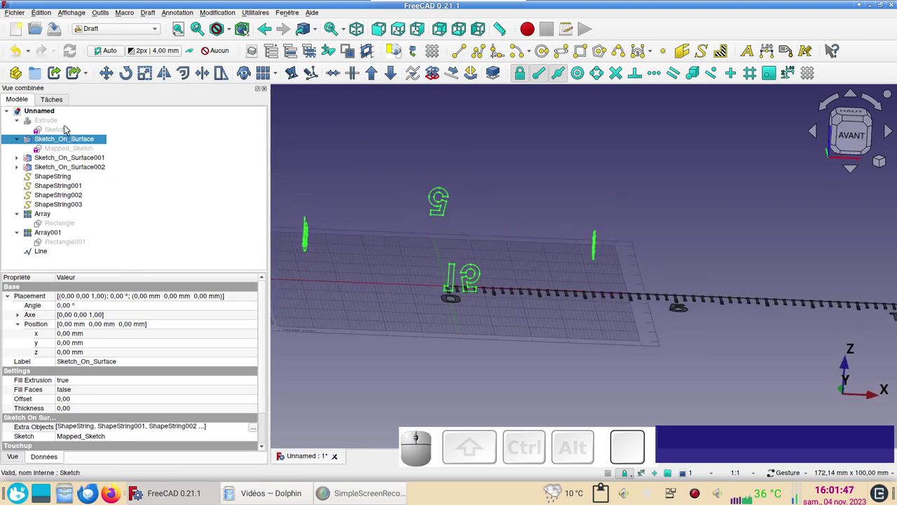
click(65, 125)
key(space)
click(583, 339)
drag(653, 381, 490, 382)
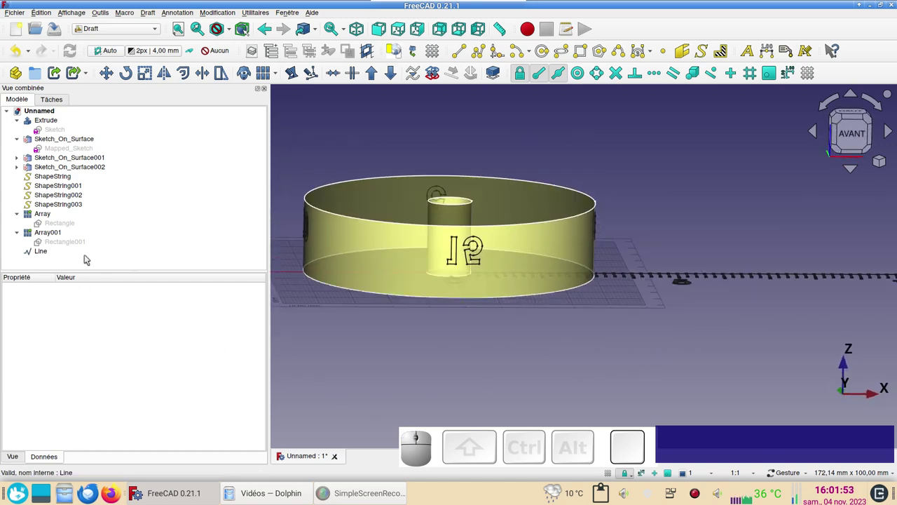
Step: Set Sketch_On_Surface Reverse V to true and recompute so the numbers read upright
click(64, 141)
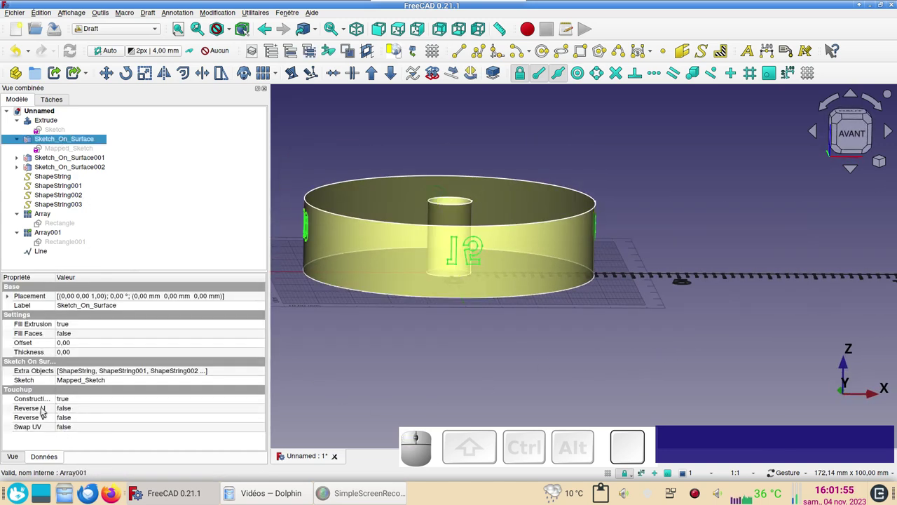
click(82, 417)
click(84, 419)
click(84, 428)
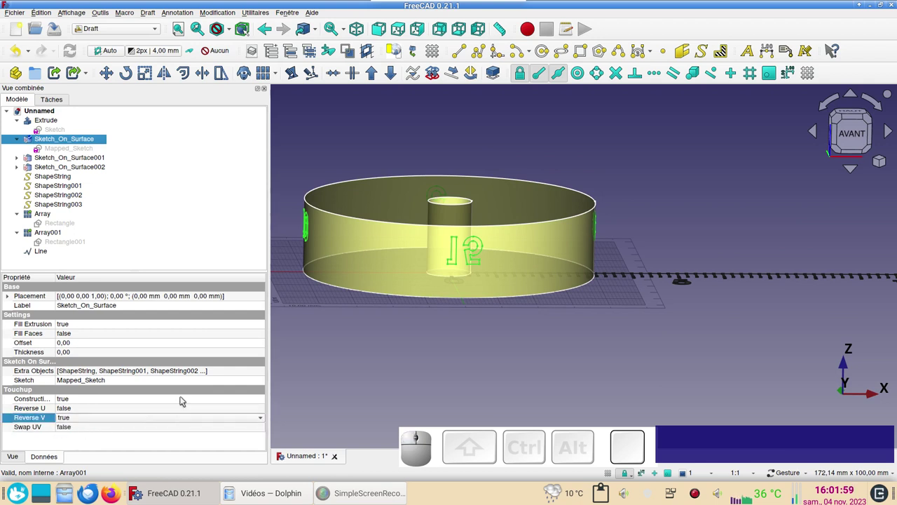
key(Return)
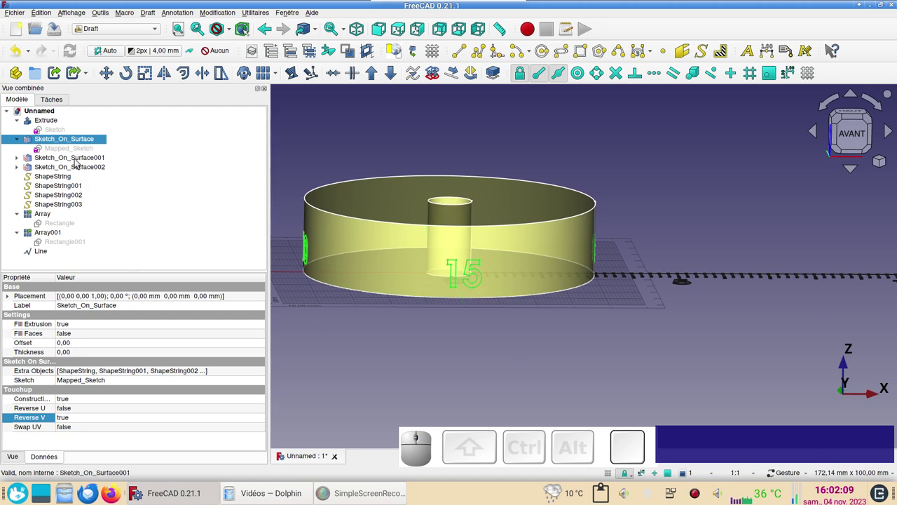
Step: Link the tick Array as Extra Objects of Sketch_On_Surface001 and recompute to wrap it
click(80, 161)
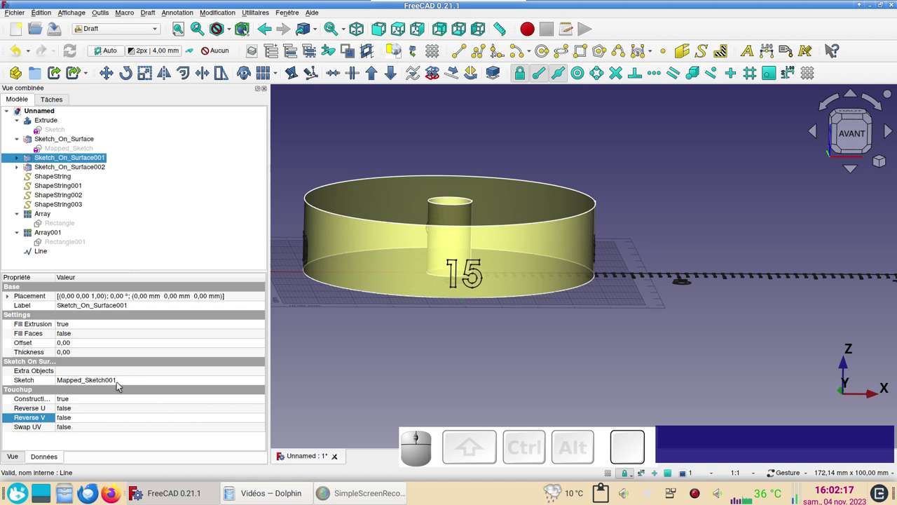
click(266, 371)
click(264, 375)
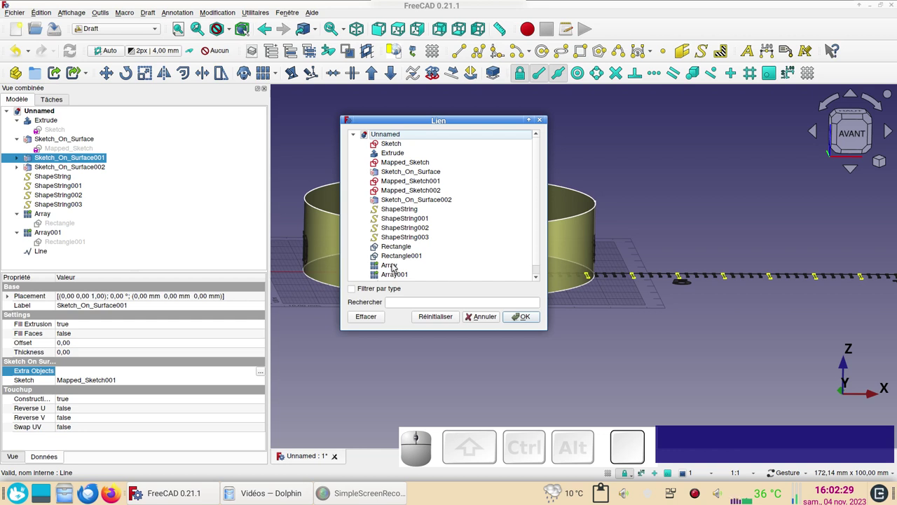
click(397, 265)
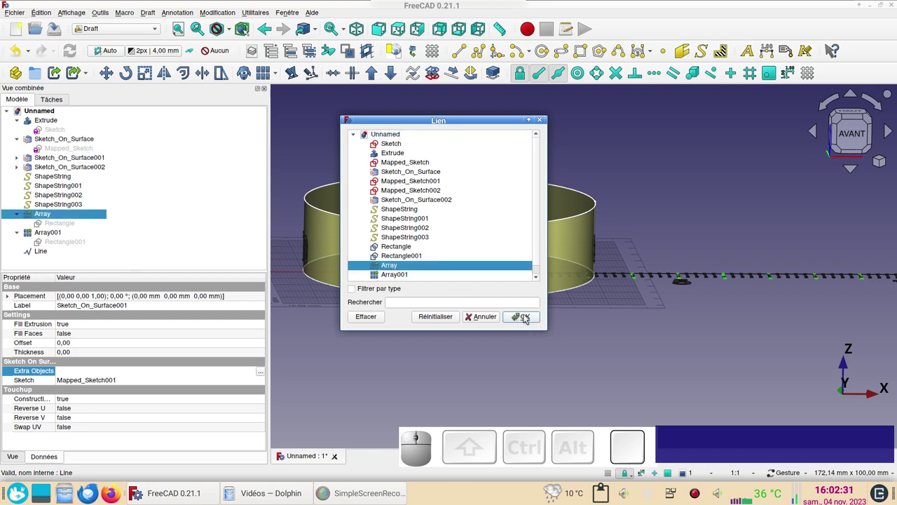
click(529, 315)
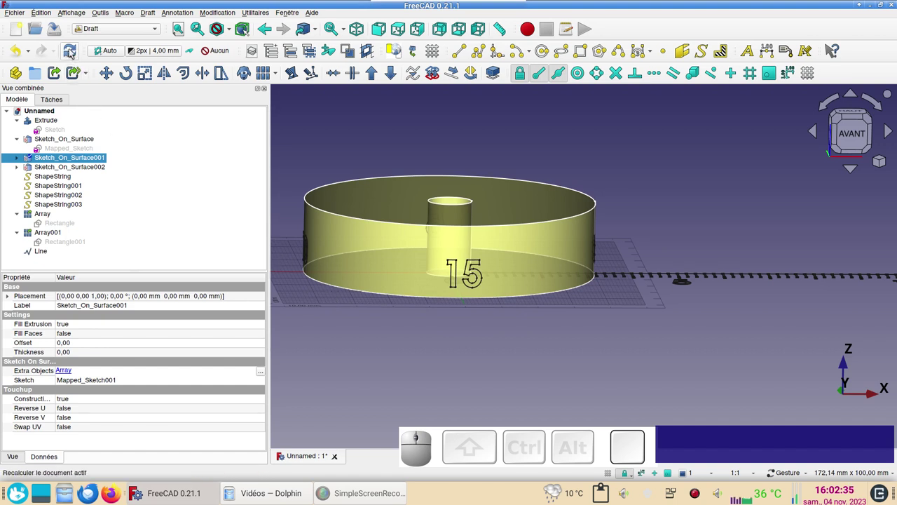
click(380, 361)
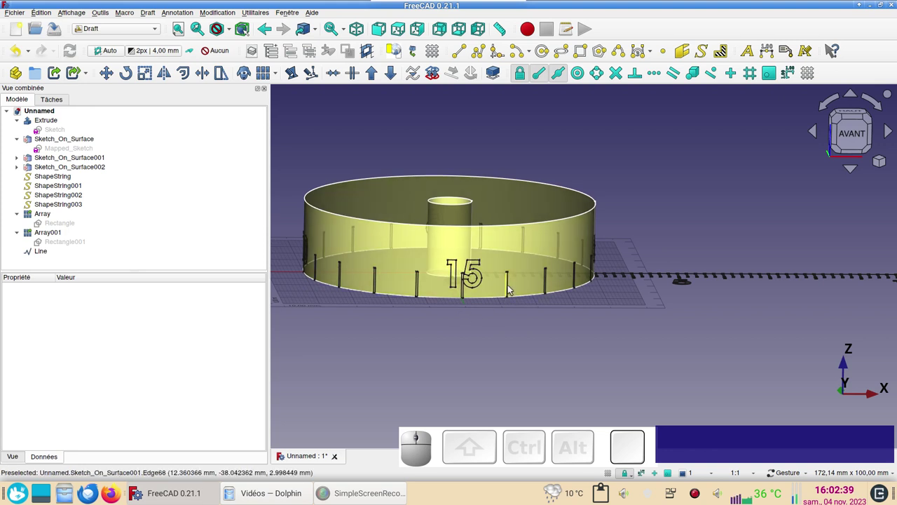
Step: Set Sketch_On_Surface001 Reverse V to true so the ticks hang from the top rim
click(78, 161)
click(103, 417)
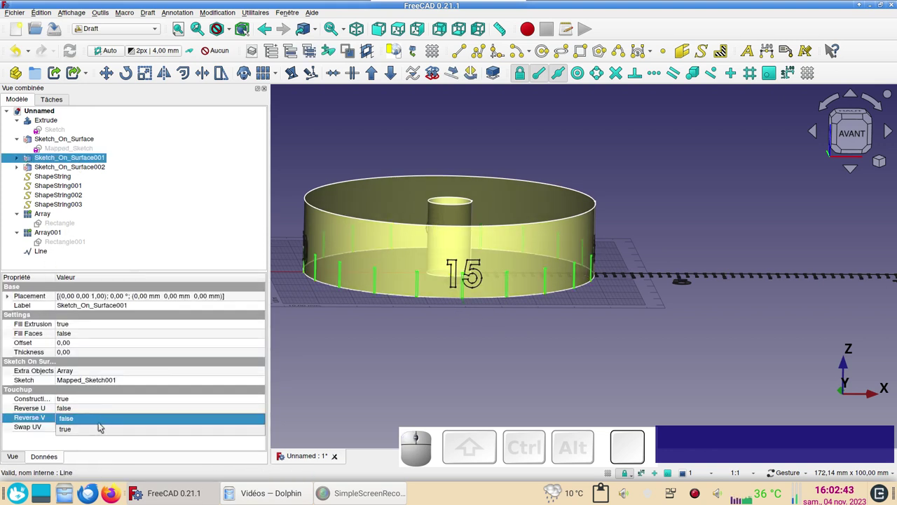
click(100, 431)
click(324, 410)
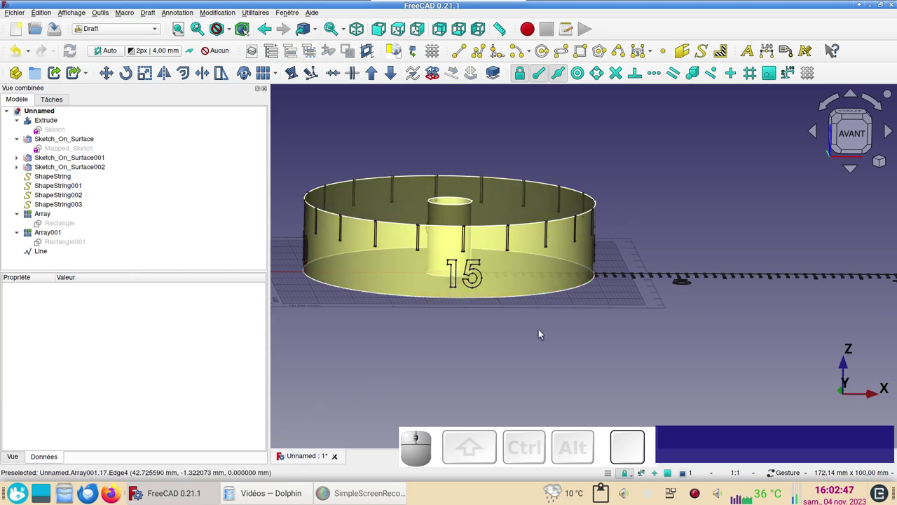
Step: Link Array001 as Extra Objects of Sketch_On_Surface002 and recompute to wrap the short ticks
click(79, 169)
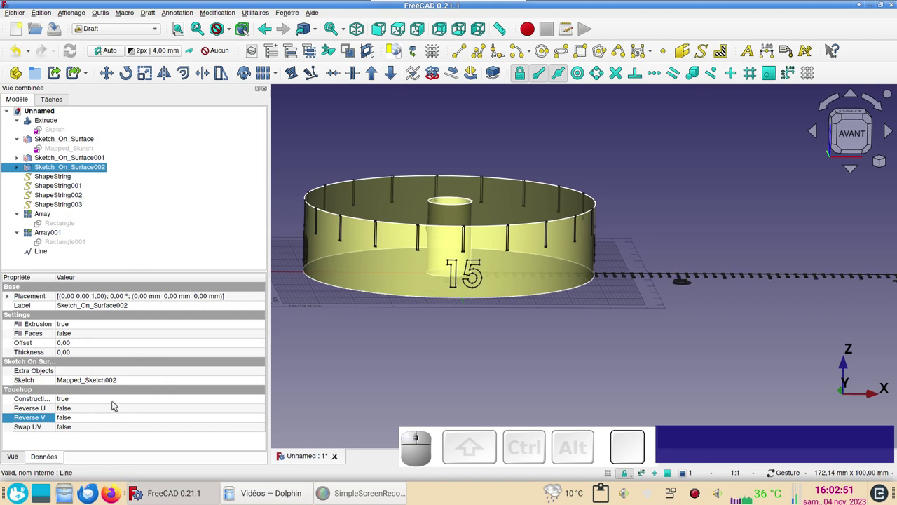
click(256, 371)
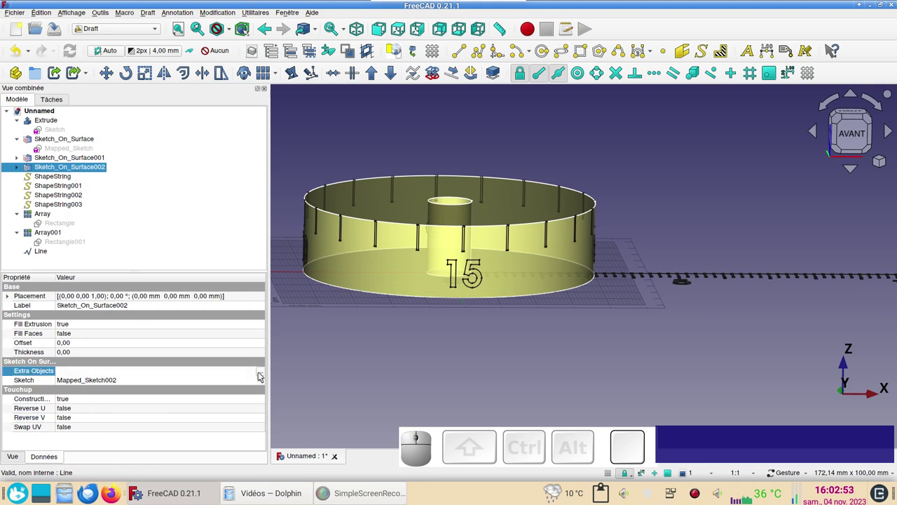
click(263, 372)
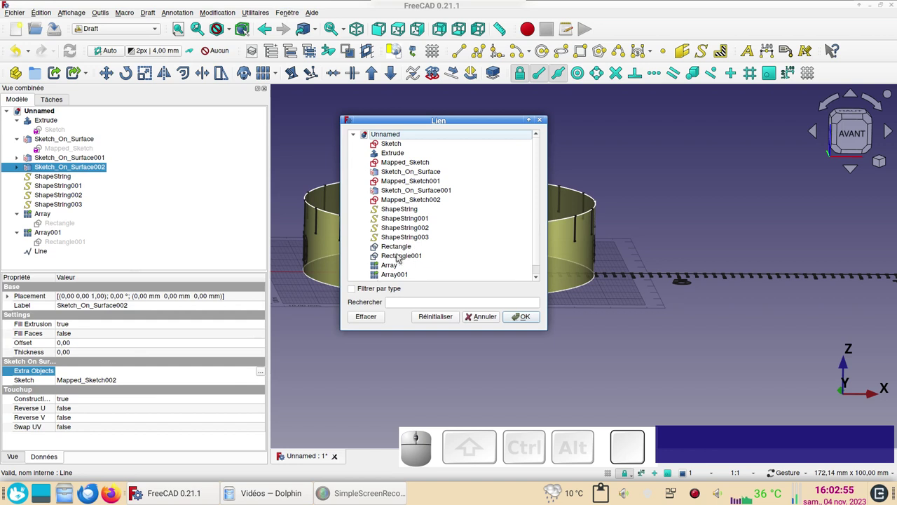
click(396, 275)
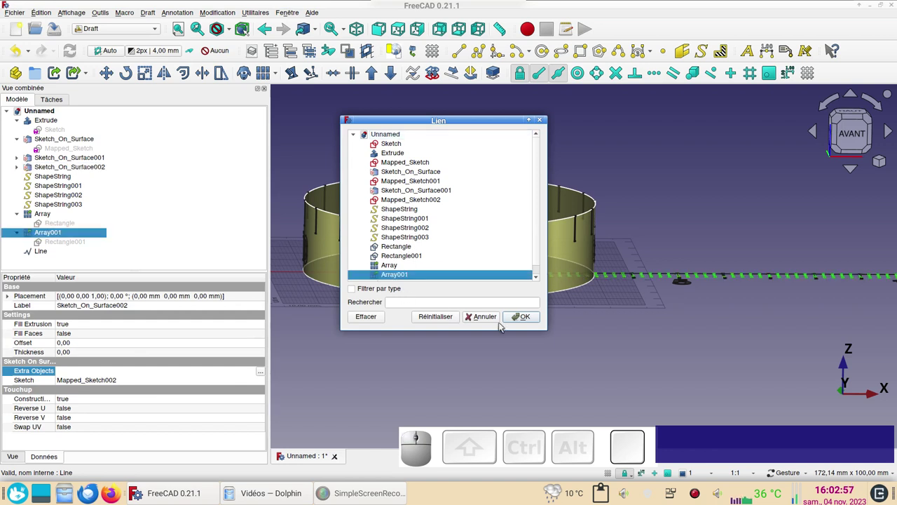
click(522, 321)
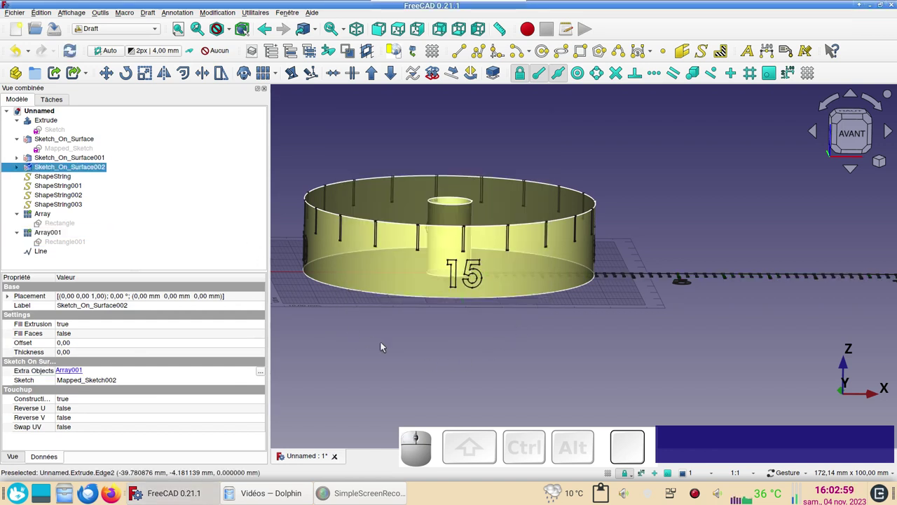
key(Return)
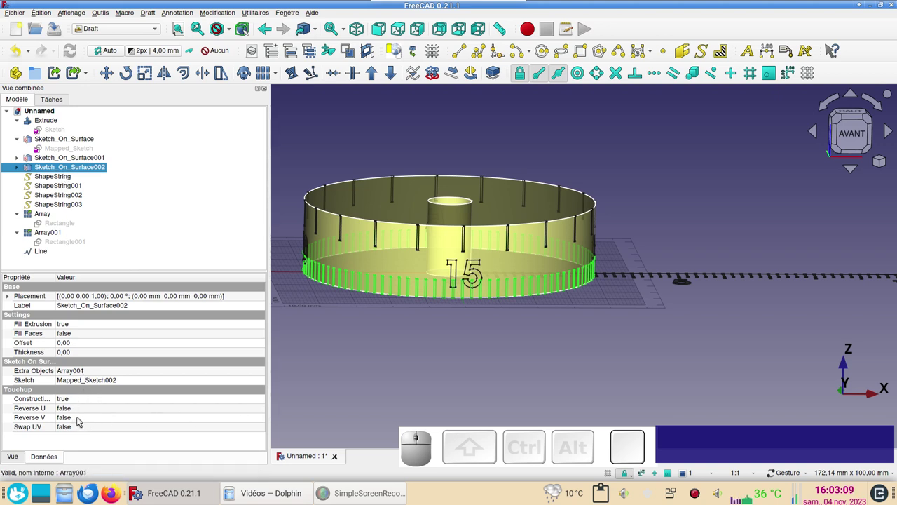
Step: Set Sketch_On_Surface002 Reverse V to true so its ticks hang from the top rim
click(81, 418)
click(87, 416)
click(89, 428)
click(326, 409)
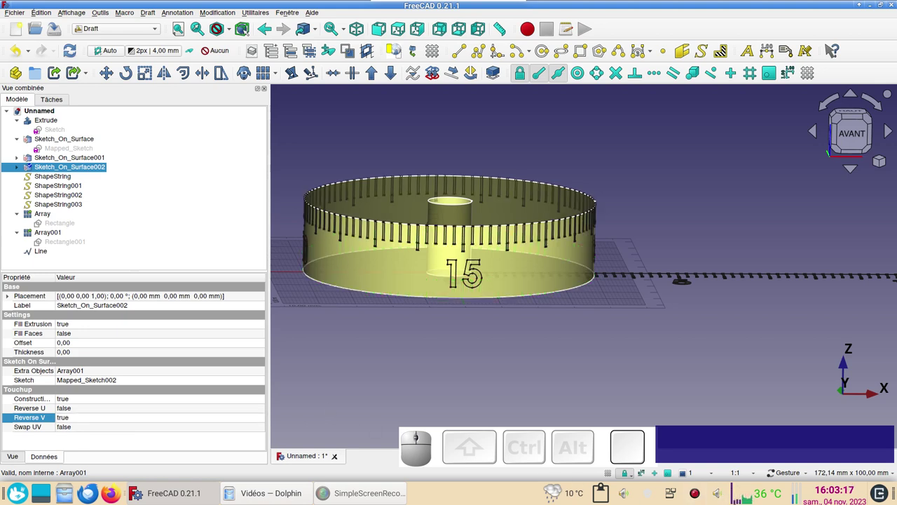
scroll(up, 3)
scroll(down, 3)
right_click(513, 367)
scroll(down, 3)
scroll(up, 3)
key(1)
scroll(up, 3)
right_click(386, 263)
scroll(up, 3)
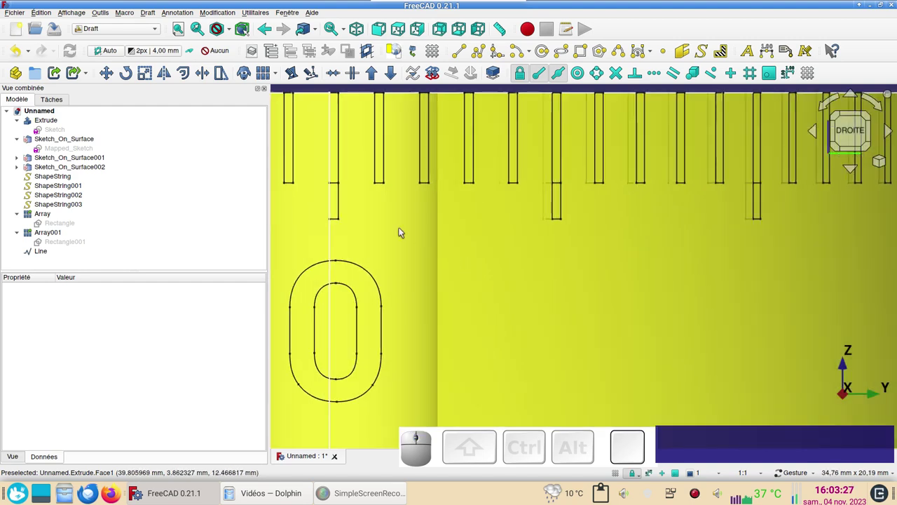
drag(404, 233, 450, 242)
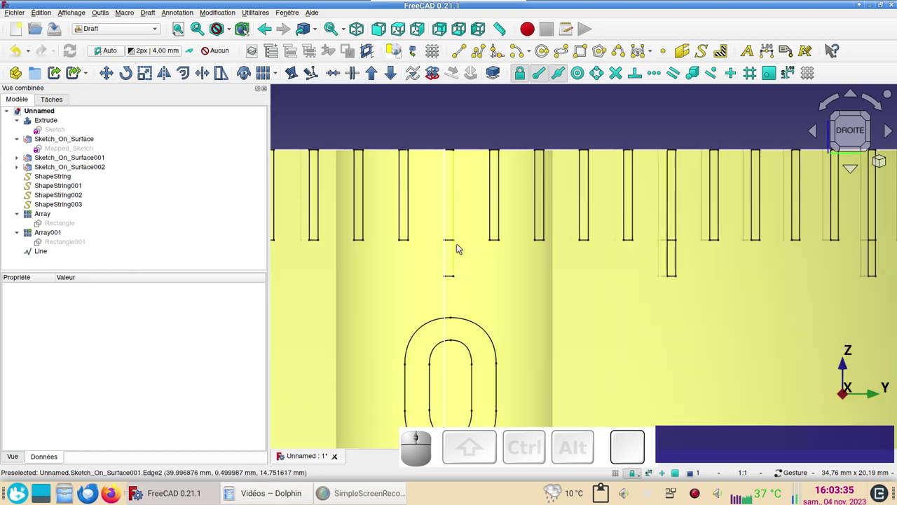
scroll(down, 3)
click(488, 175)
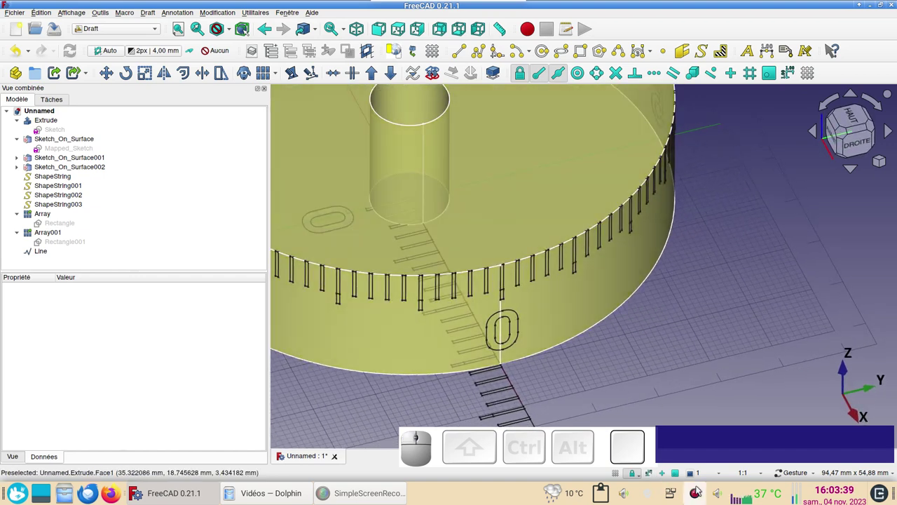
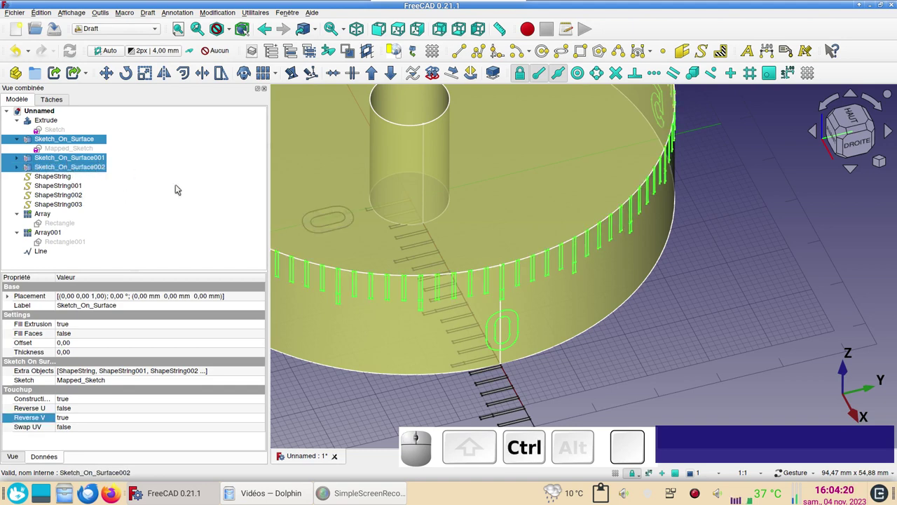
Step: Set the shape colour of the three Sketch On Surface objects to magenta #ff007f
key(ctrl+d)
click(202, 231)
click(341, 198)
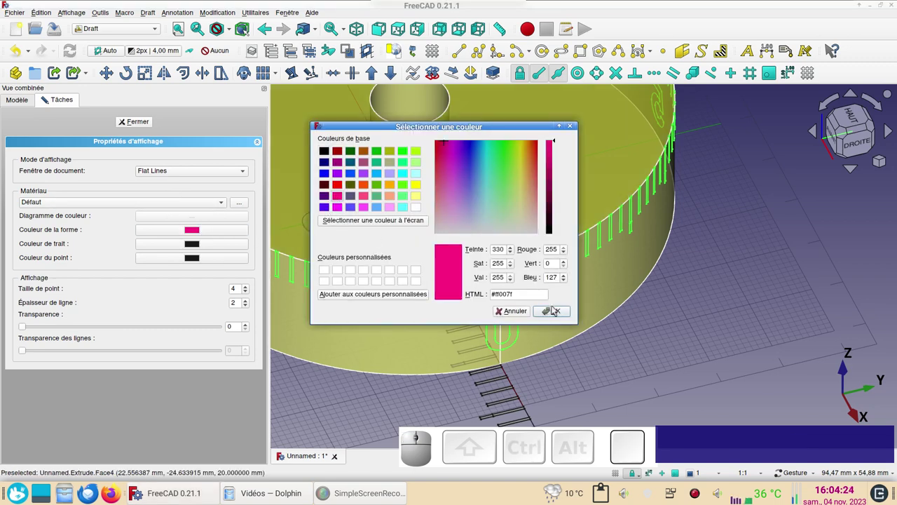
click(556, 313)
click(144, 126)
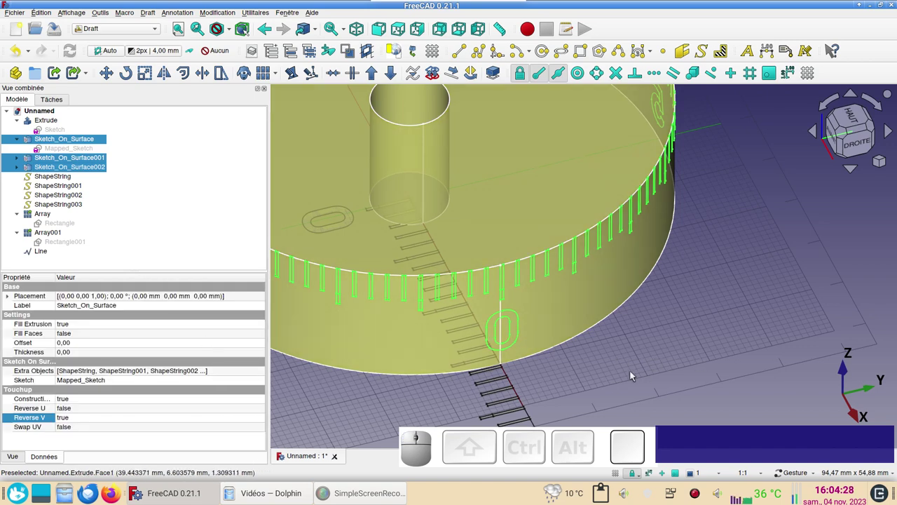
click(681, 365)
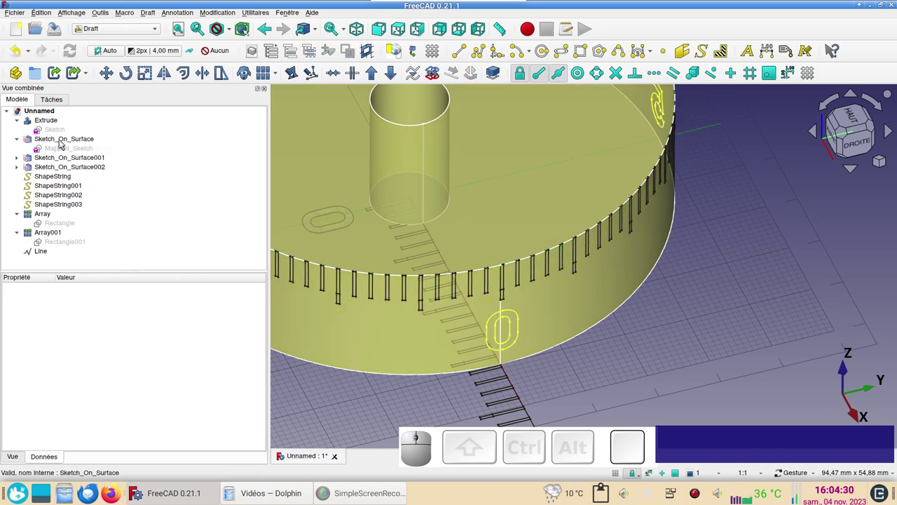
Step: Give Sketch_On_Surface a thickness of 2
click(63, 143)
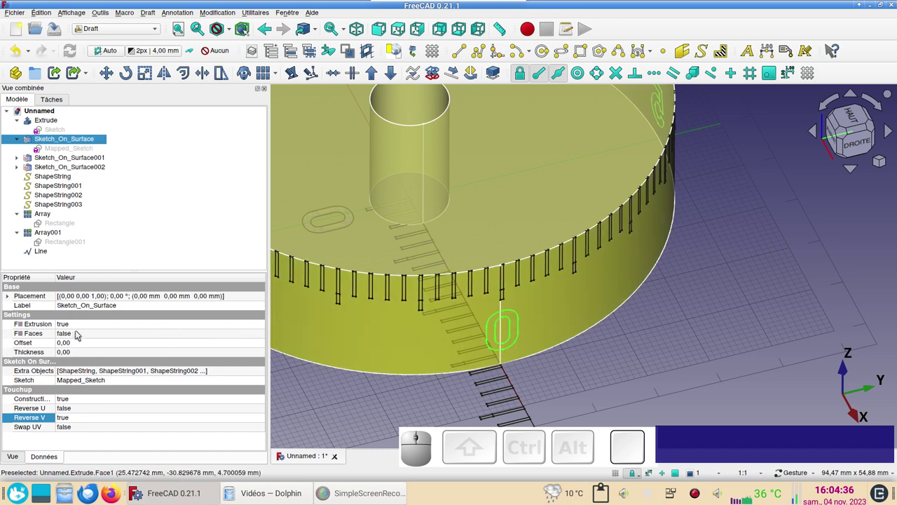
scroll(up, 3)
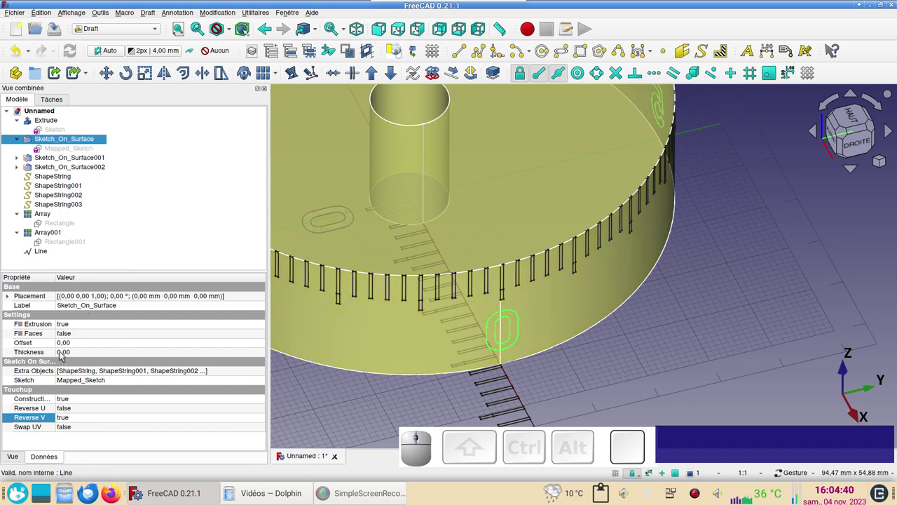
click(68, 354)
key(2)
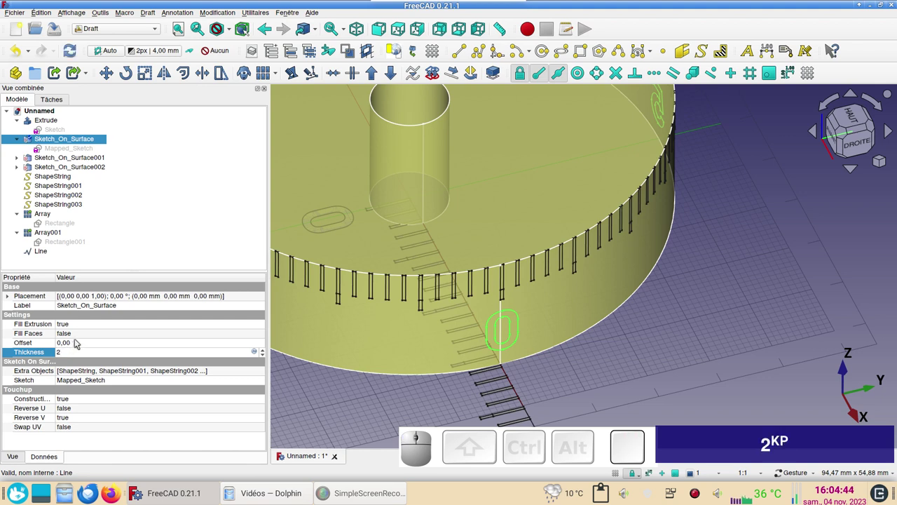
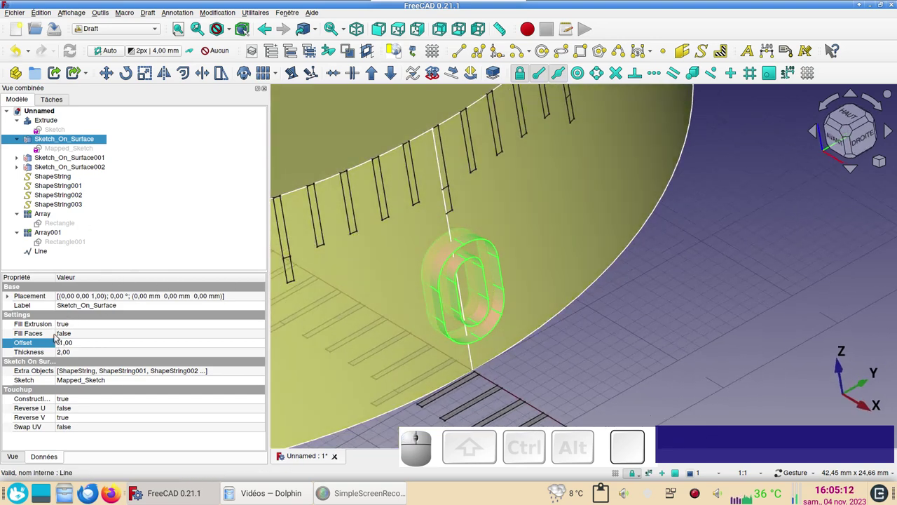
Step: Set Fill Faces to true so the wrapped numbers become solid magenta numerals
click(73, 334)
click(73, 334)
click(77, 345)
click(545, 367)
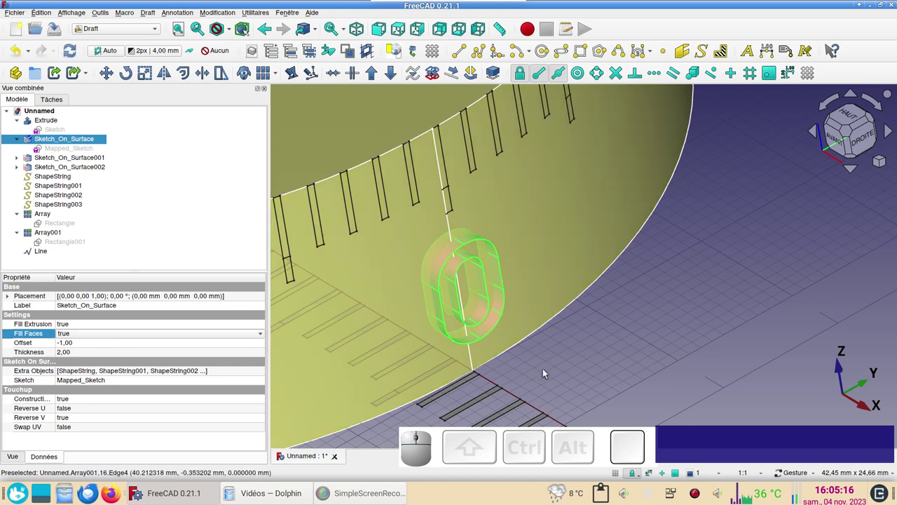
scroll(down, 3)
click(707, 344)
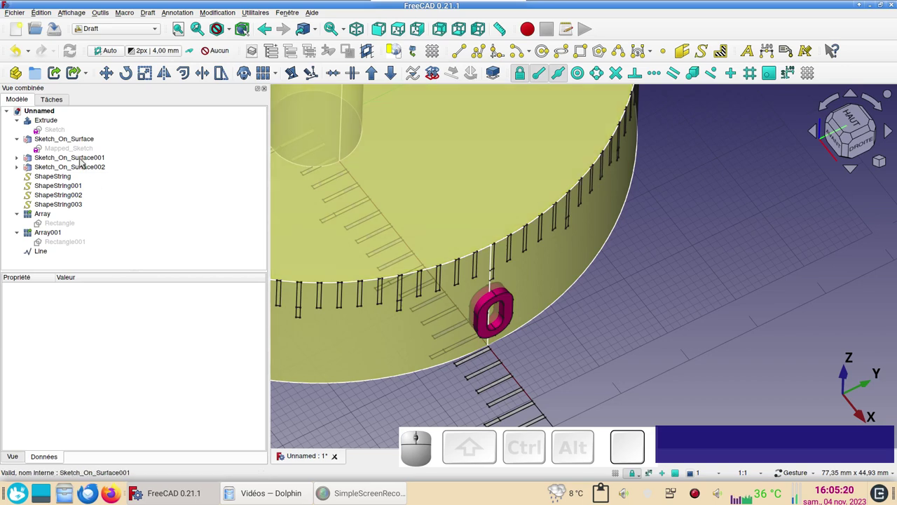
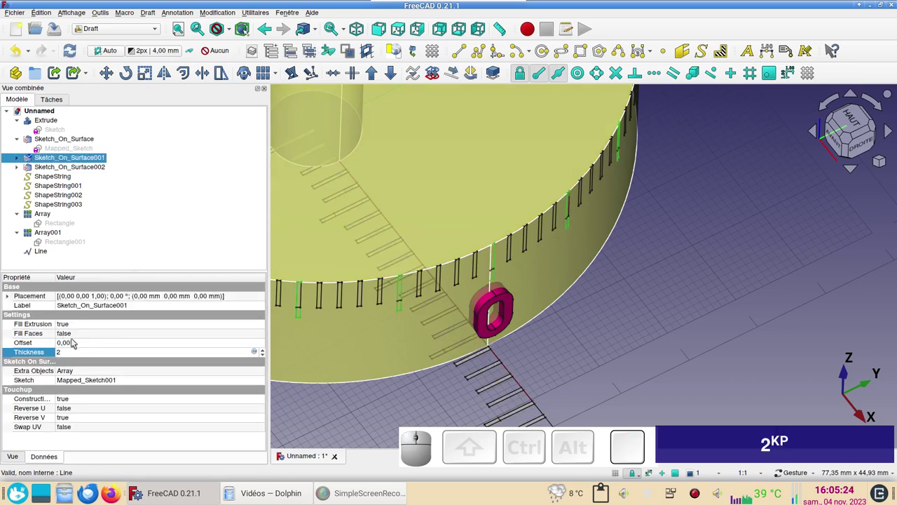
Step: Give Sketch_On_Surface001 an offset of -1 and Fill Faces true for solid tall ticks
click(74, 342)
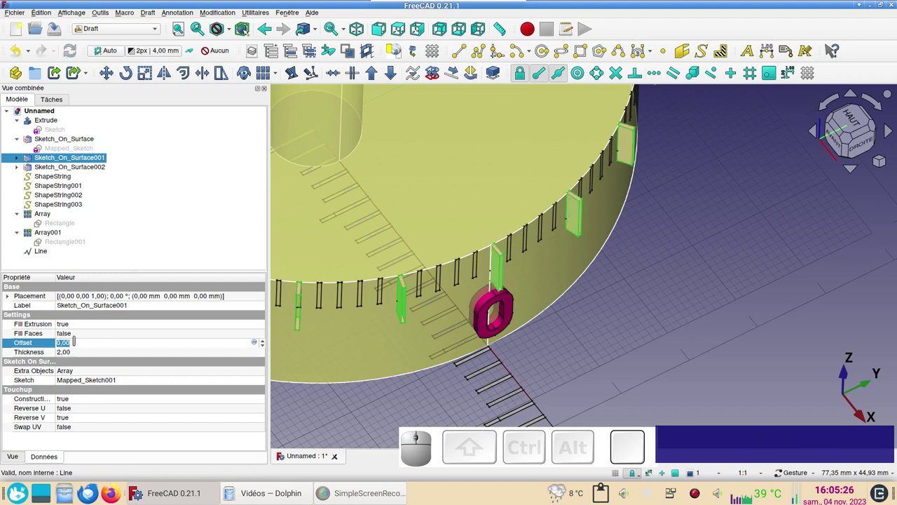
key(-)
key(1)
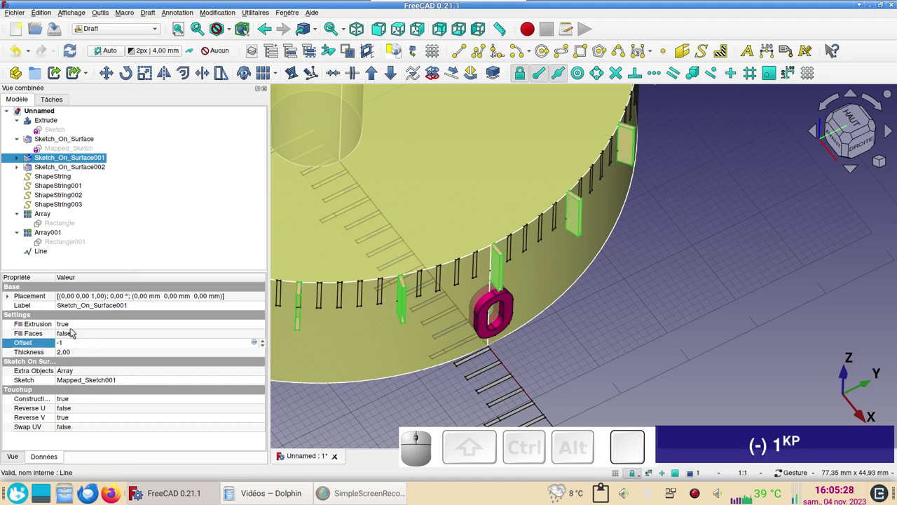
click(84, 333)
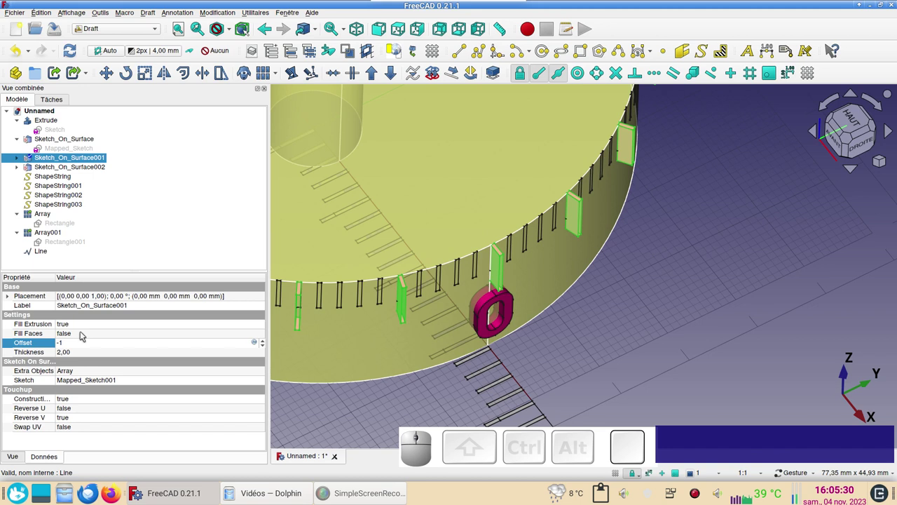
click(82, 335)
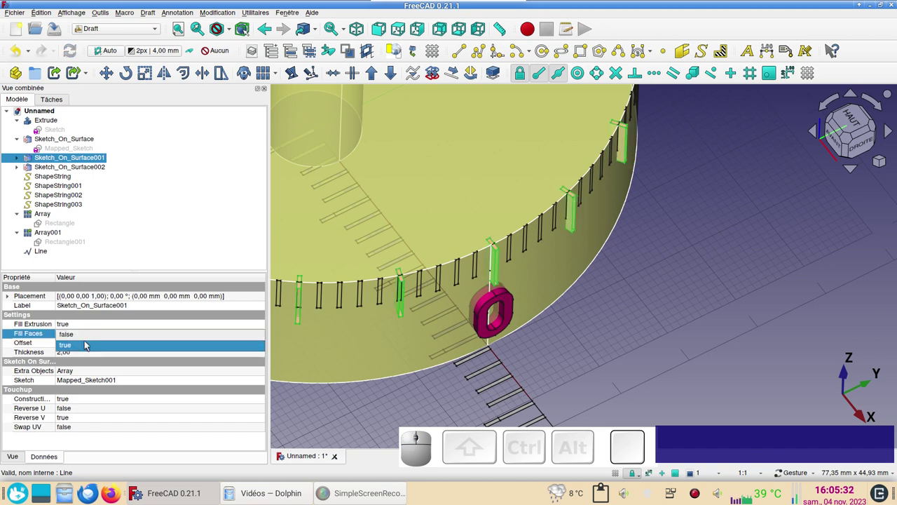
click(86, 344)
click(626, 348)
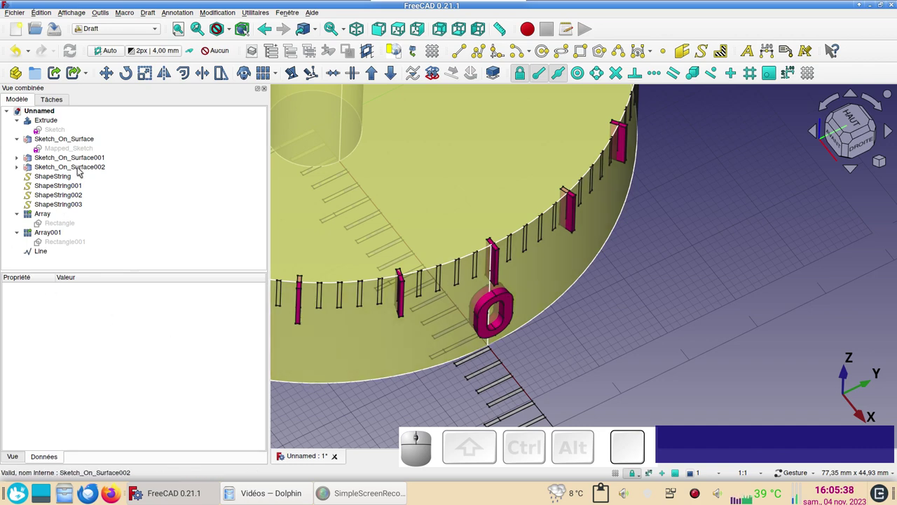
Step: Give Sketch_On_Surface002 a thickness of 2 and an offset of -1
click(82, 168)
click(91, 349)
key(2)
key(Return)
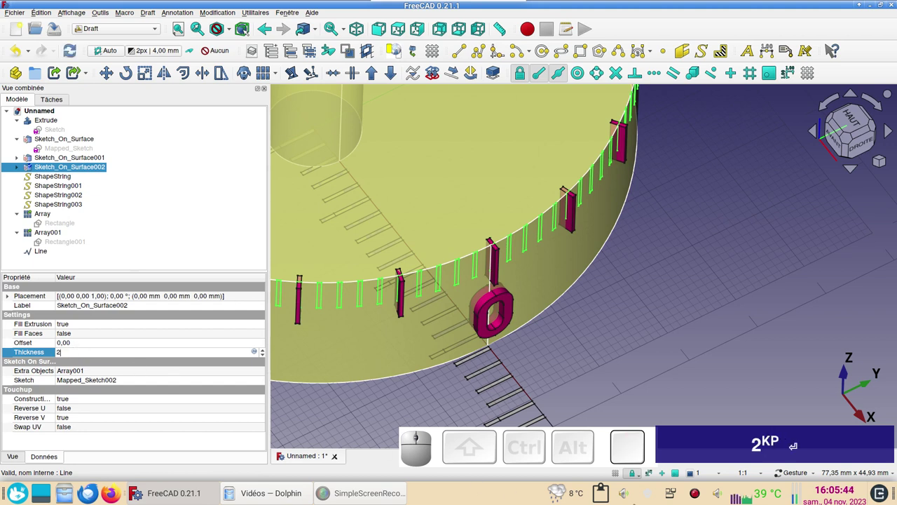
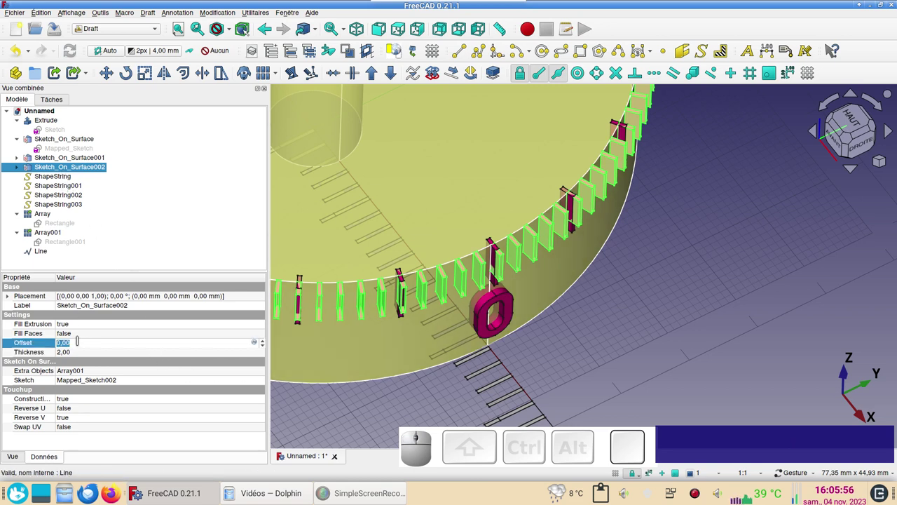
key(KP_Subtract)
key(KP_1)
key(KP_Enter)
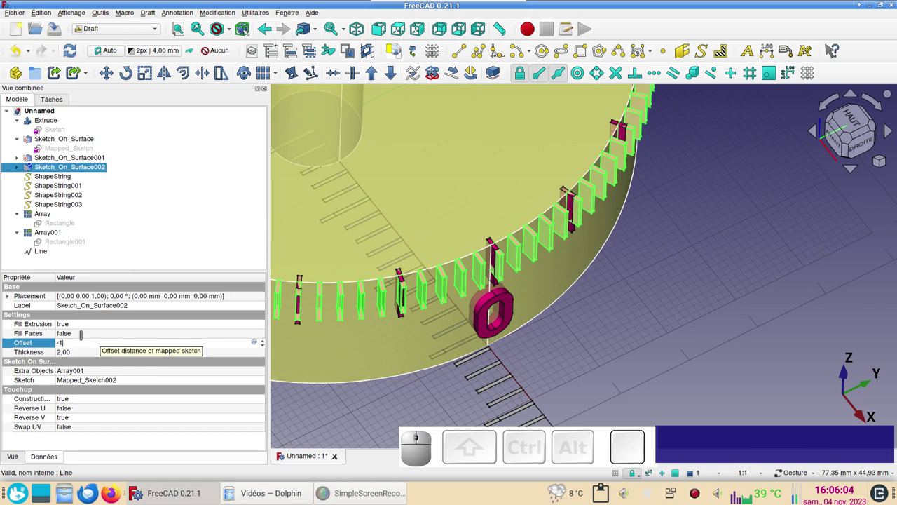
Step: Set Fill Faces to true so the short ticks become solid relief
click(88, 332)
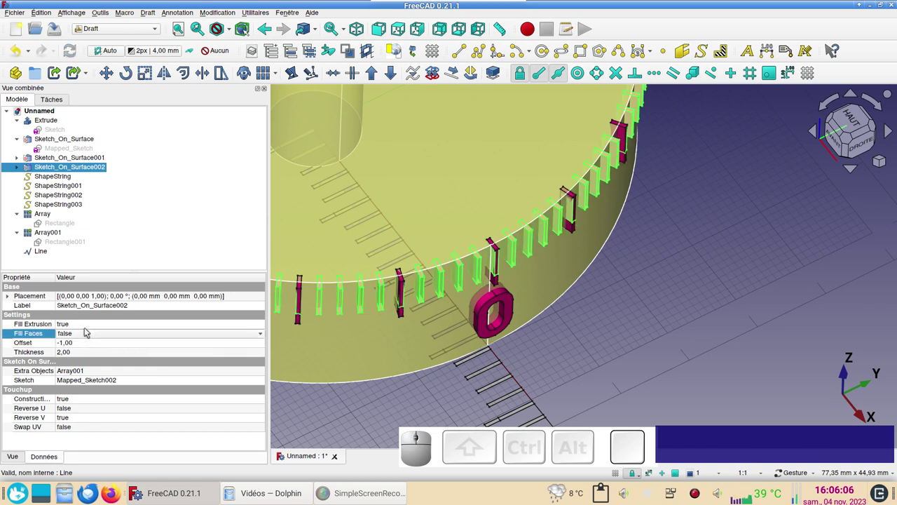
click(92, 334)
click(94, 348)
click(581, 352)
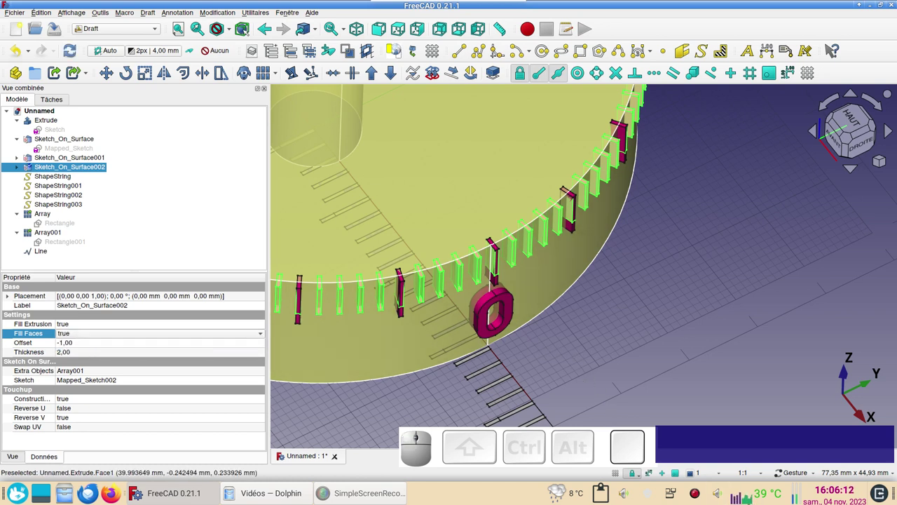
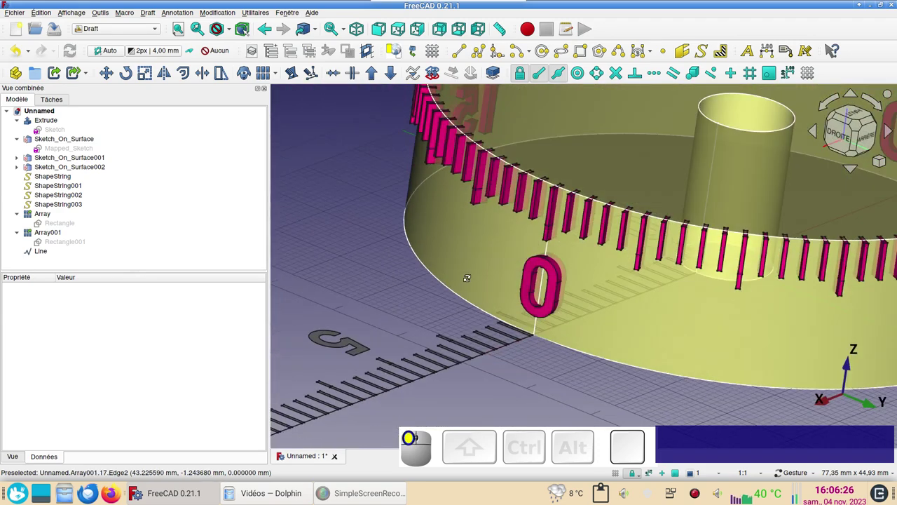
scroll(down, 3)
click(293, 271)
click(383, 317)
drag(695, 355, 659, 336)
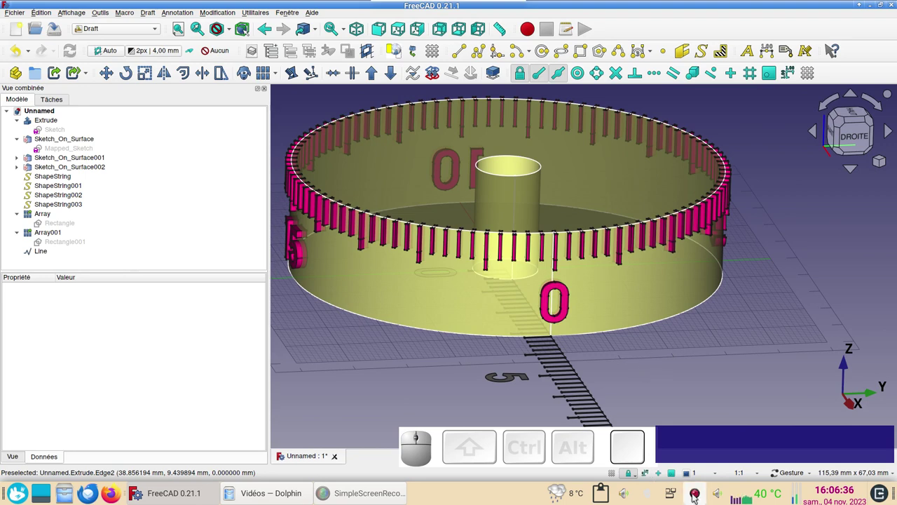
right_click(697, 496)
click(438, 296)
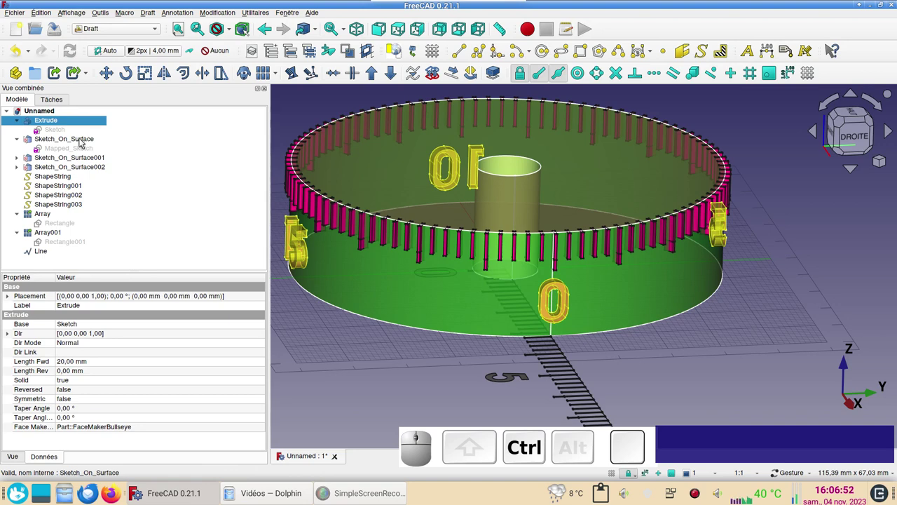
Step: Subtract Sketch_On_Surface from the Extrude with a Part Cut in the Part workbench
click(85, 139)
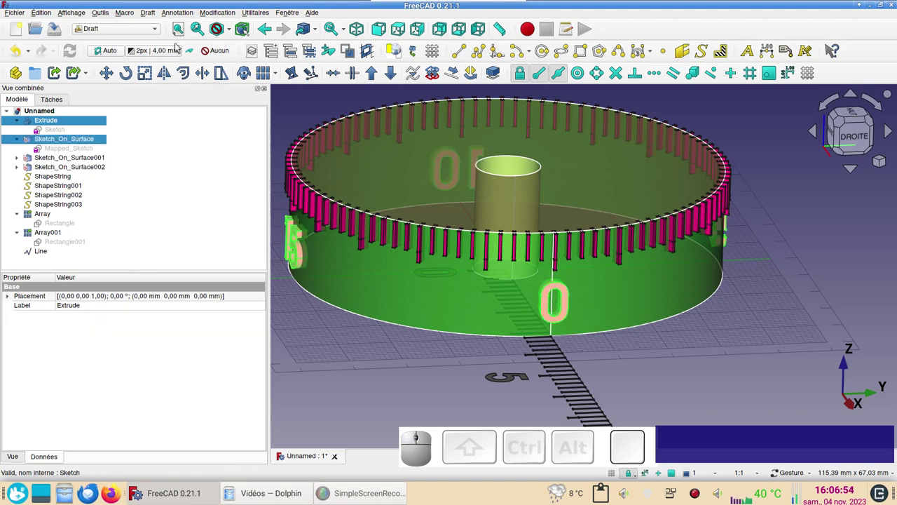
click(130, 33)
click(106, 125)
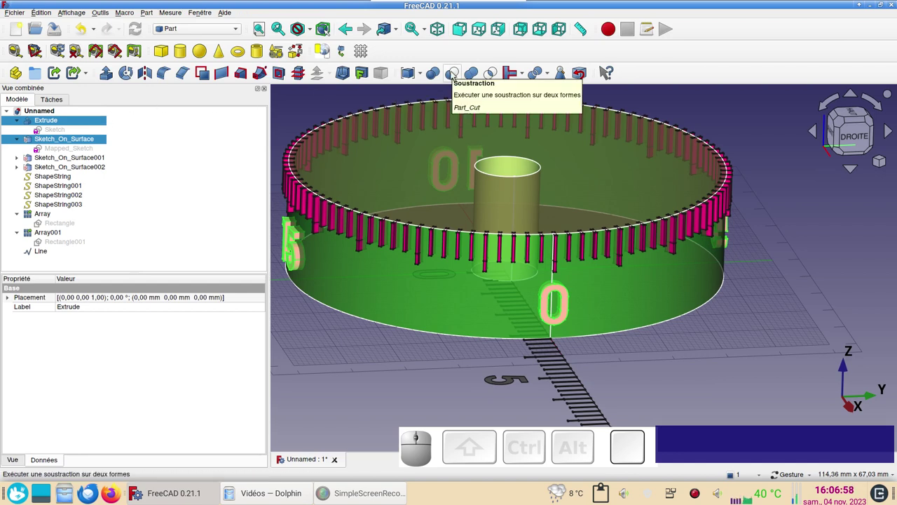
click(456, 74)
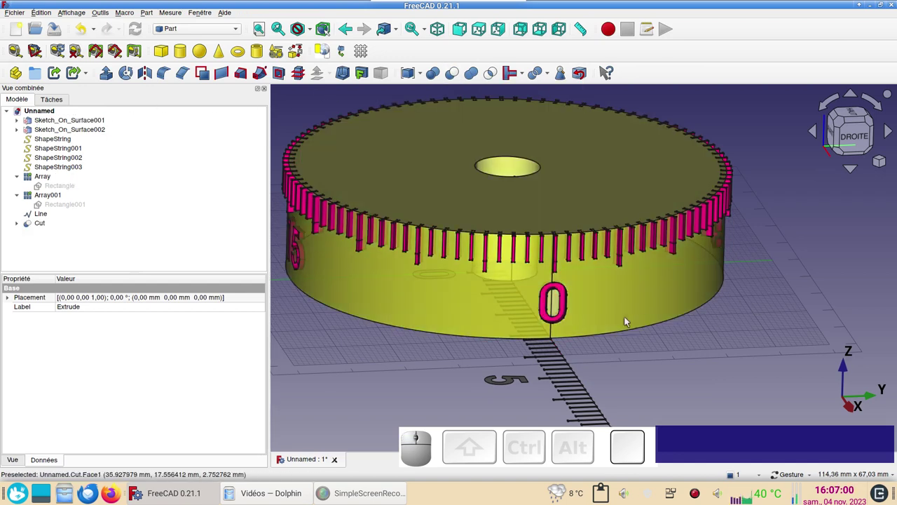
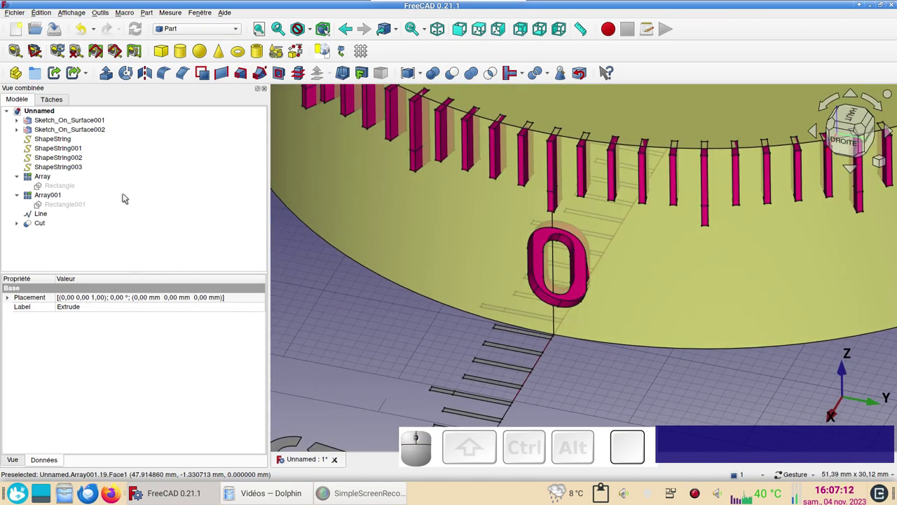
scroll(down, 3)
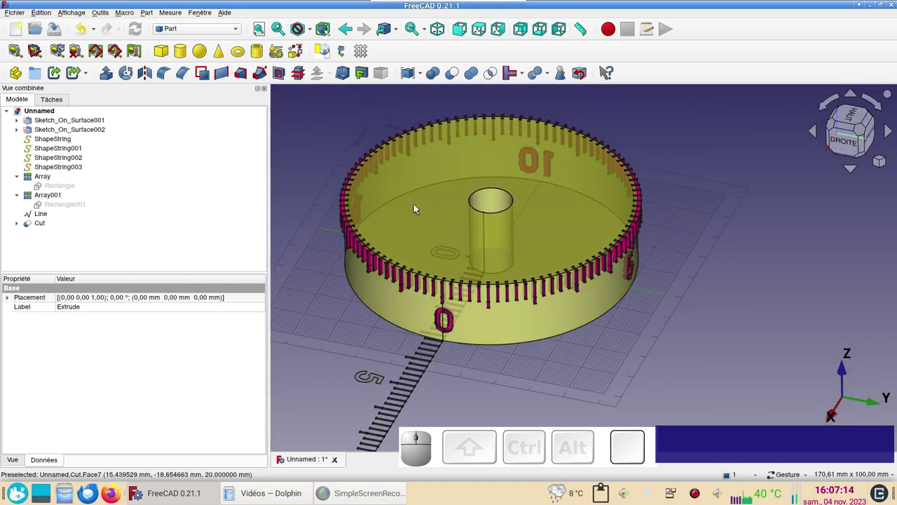
click(424, 194)
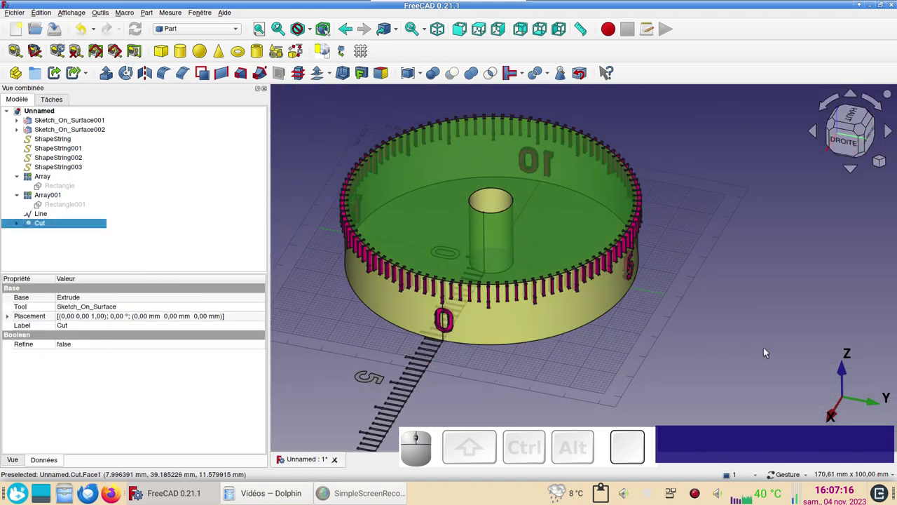
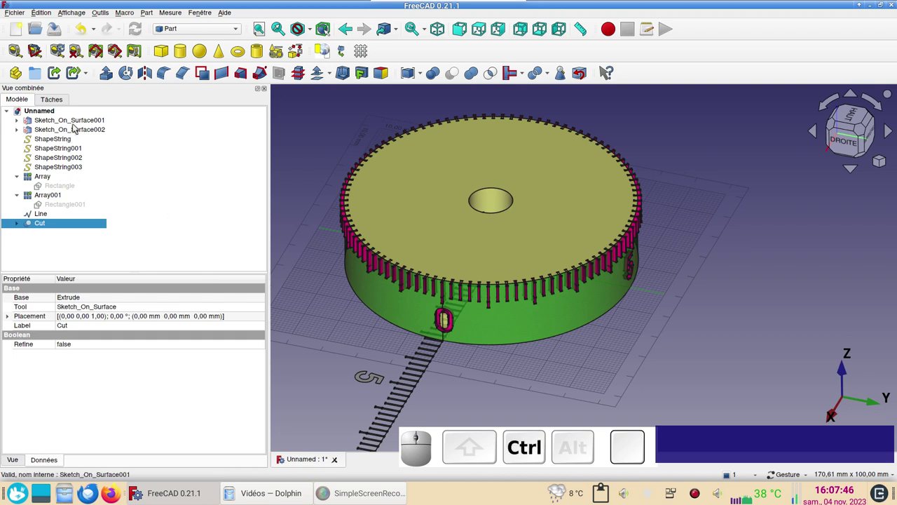
Step: Cut Sketch_On_Surface001 out of the dial, producing Cut001
click(76, 120)
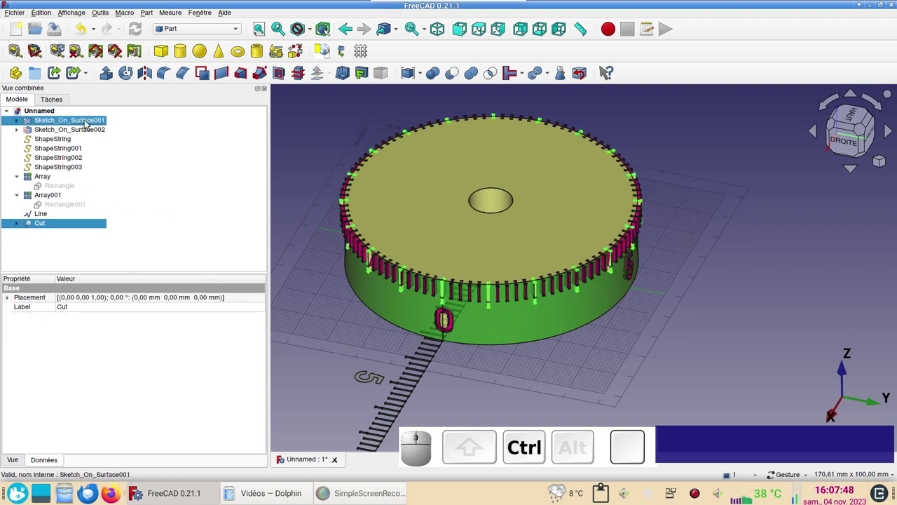
click(459, 79)
scroll(up, 3)
scroll(down, 3)
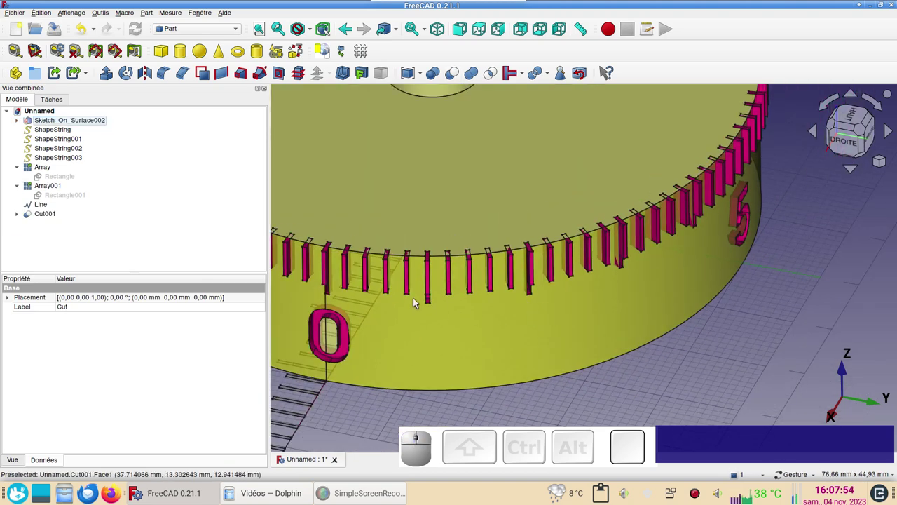
Step: Cut Sketch_On_Surface002 out of Cut001, producing Cut002
click(453, 335)
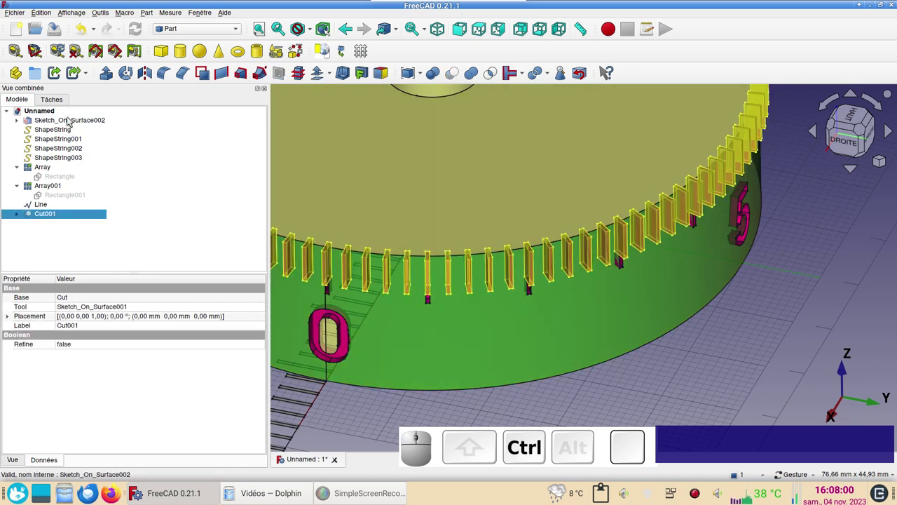
click(72, 118)
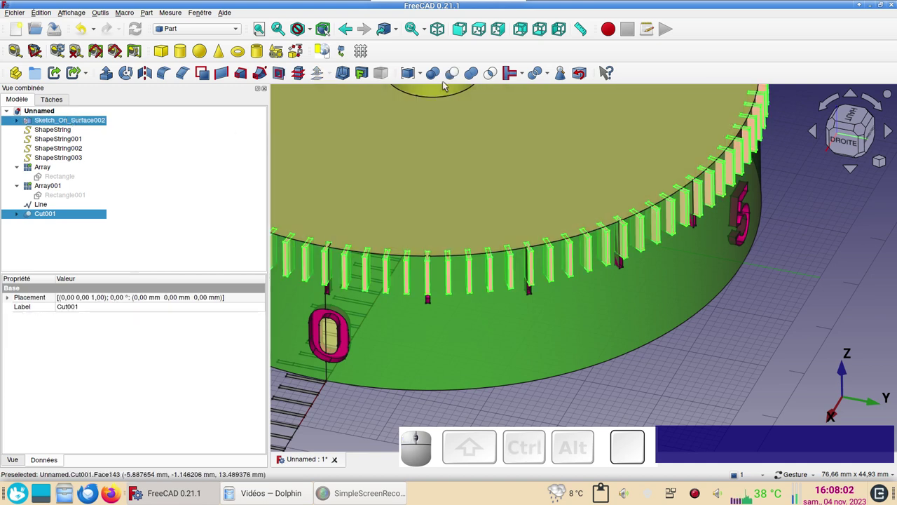
click(451, 77)
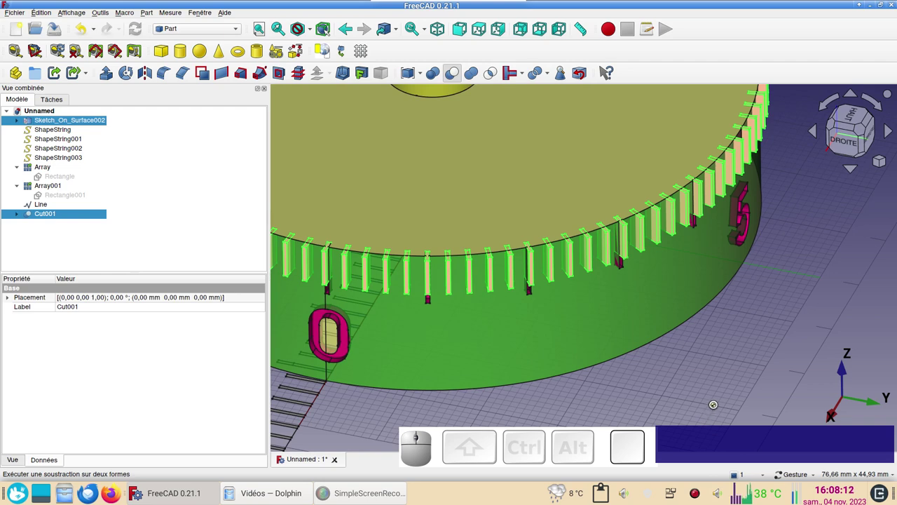
scroll(up, 3)
drag(746, 347, 699, 339)
drag(704, 363, 639, 353)
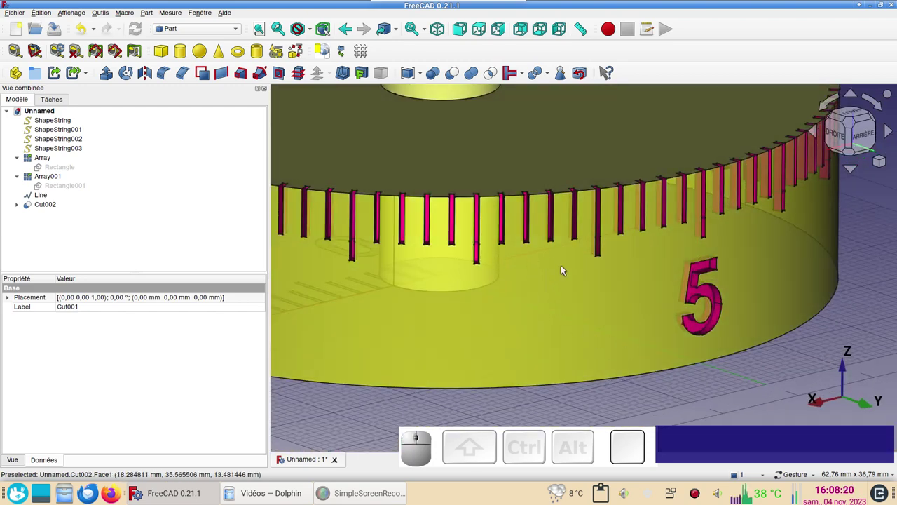
drag(663, 281, 603, 303)
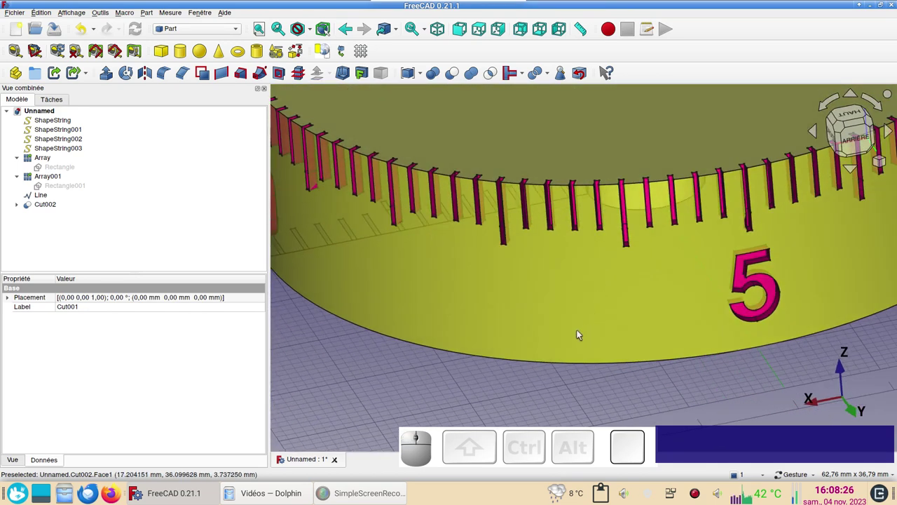
scroll(up, 3)
scroll(down, 3)
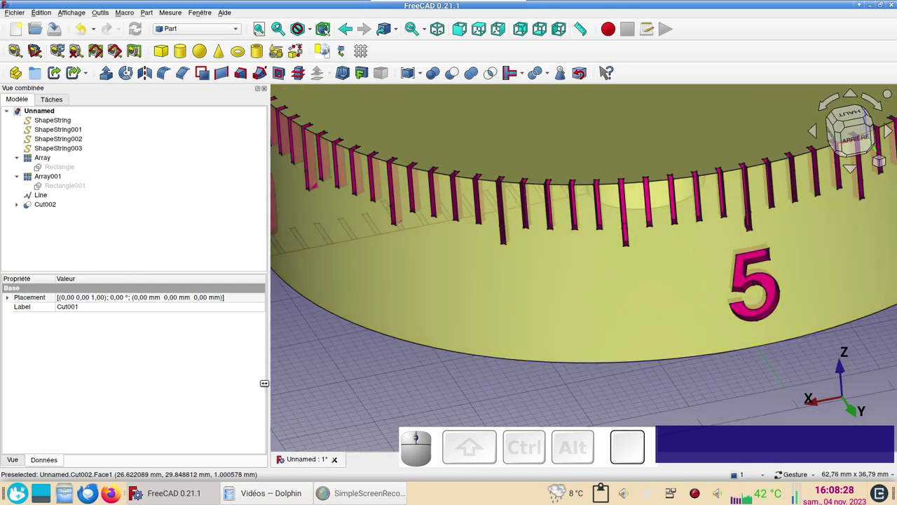
drag(470, 381, 476, 359)
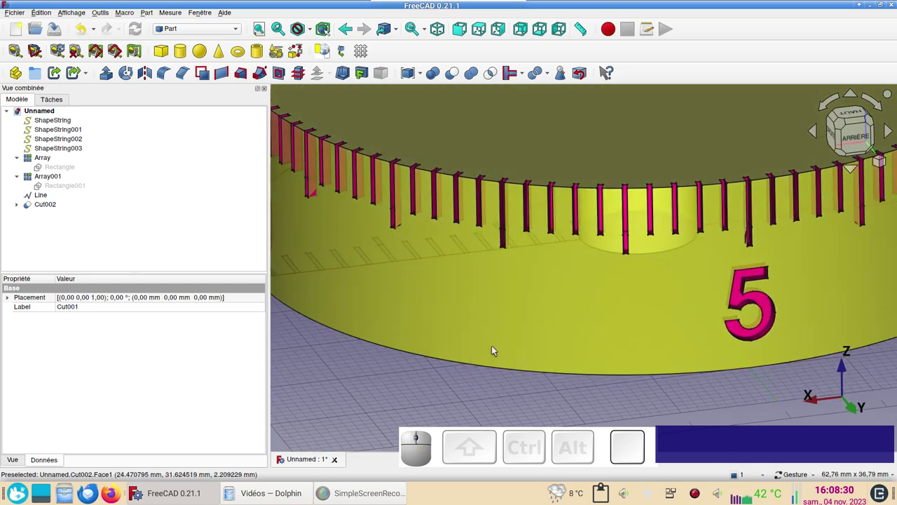
scroll(down, 3)
drag(614, 332, 636, 331)
scroll(up, 3)
drag(683, 256, 688, 239)
scroll(down, 3)
key(1)
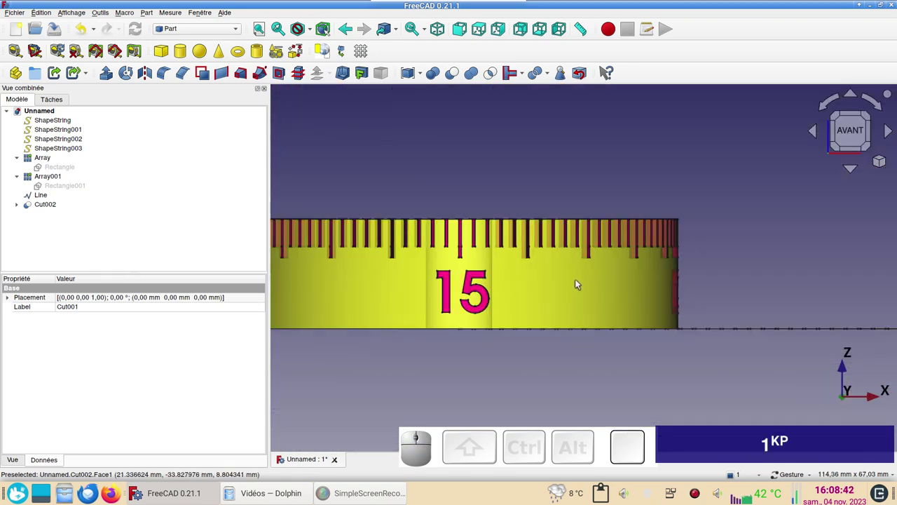
key(KP_4)
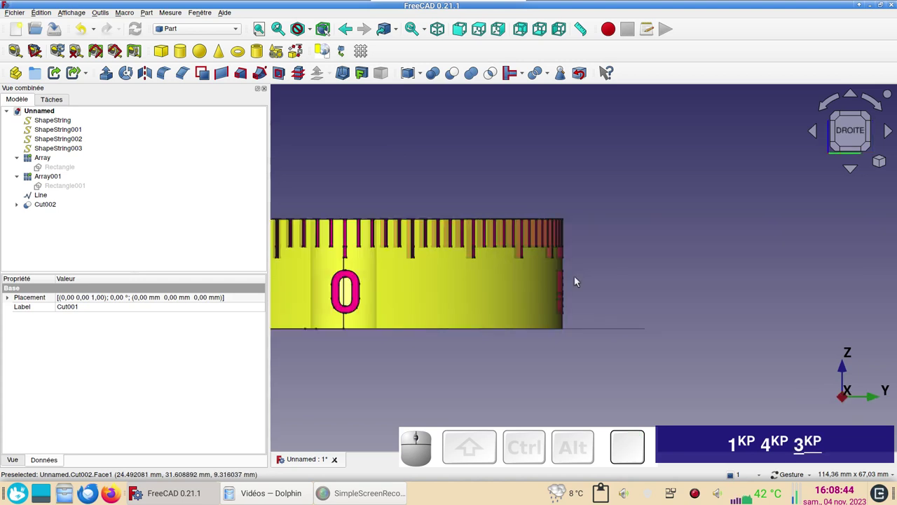
drag(488, 355, 659, 373)
key(KP_6)
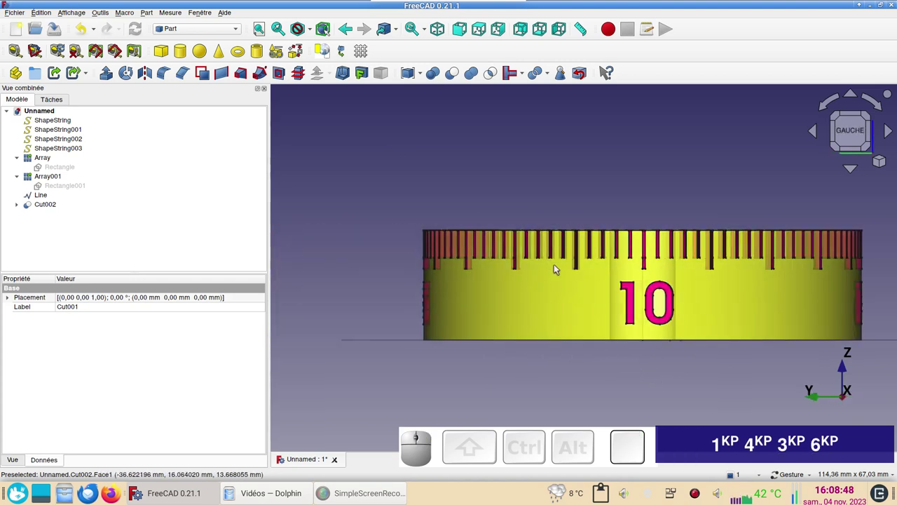
key(KP_0)
scroll(down, 3)
drag(660, 302, 664, 281)
scroll(up, 3)
scroll(down, 3)
drag(636, 297, 690, 258)
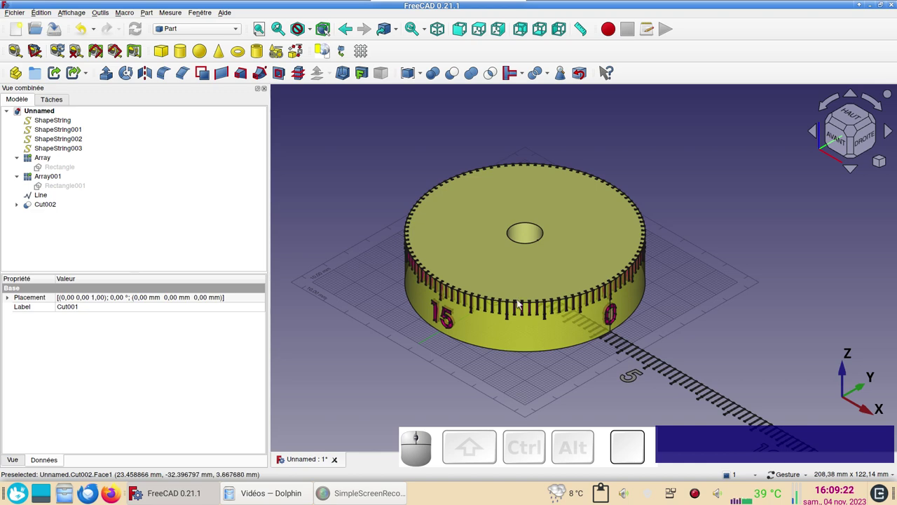
scroll(up, 3)
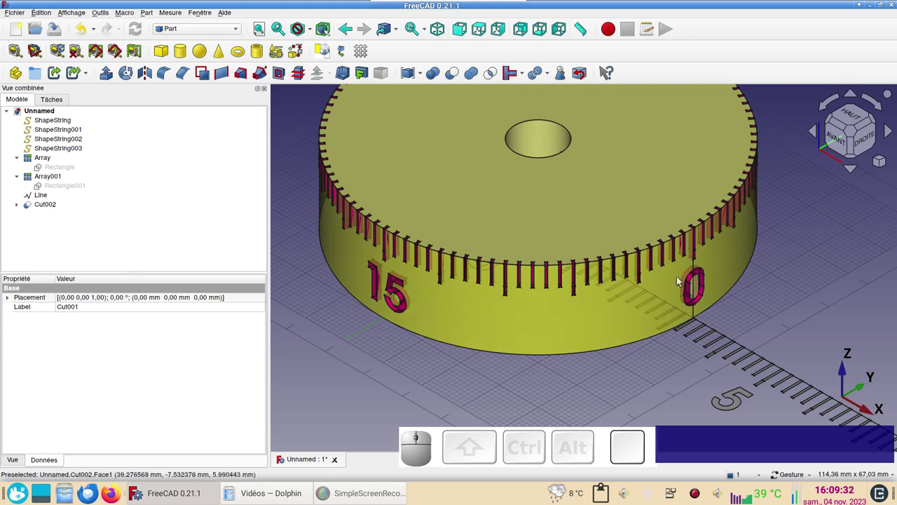
scroll(down, 3)
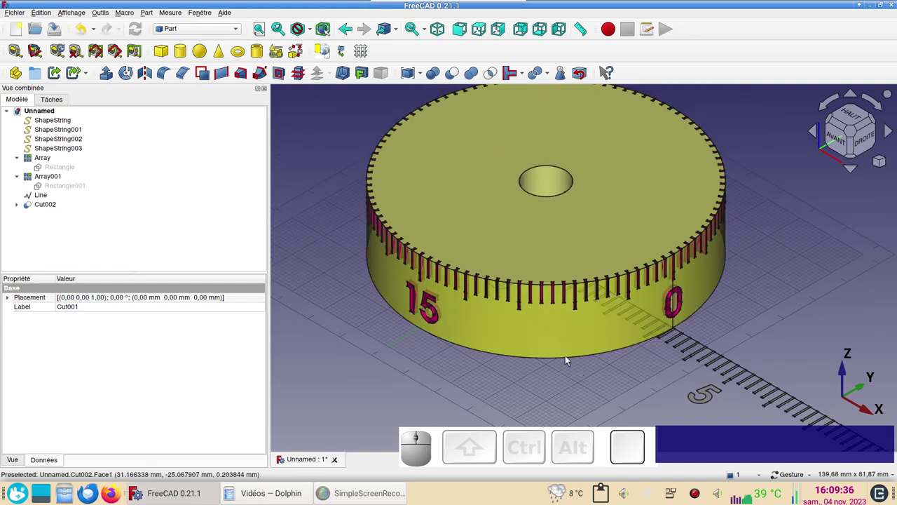